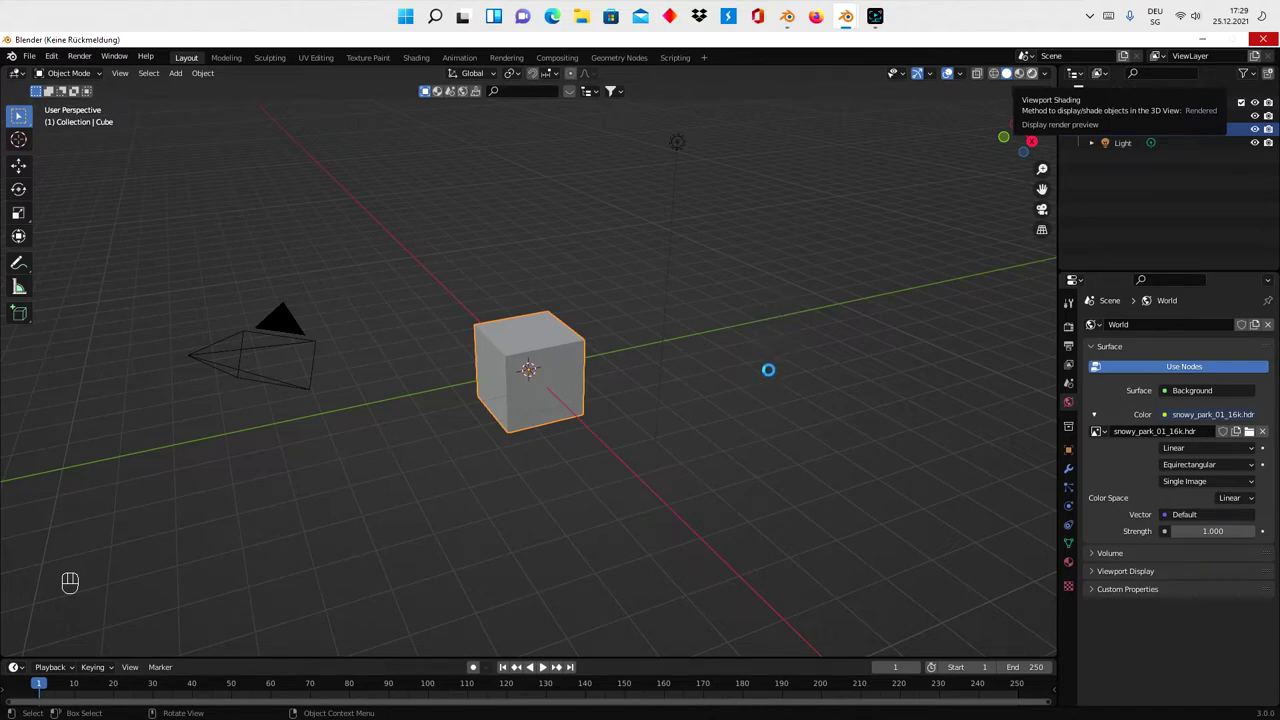
- Switch the viewport to Rendered shading and frame the cube at ground level against the park
click(773, 373)
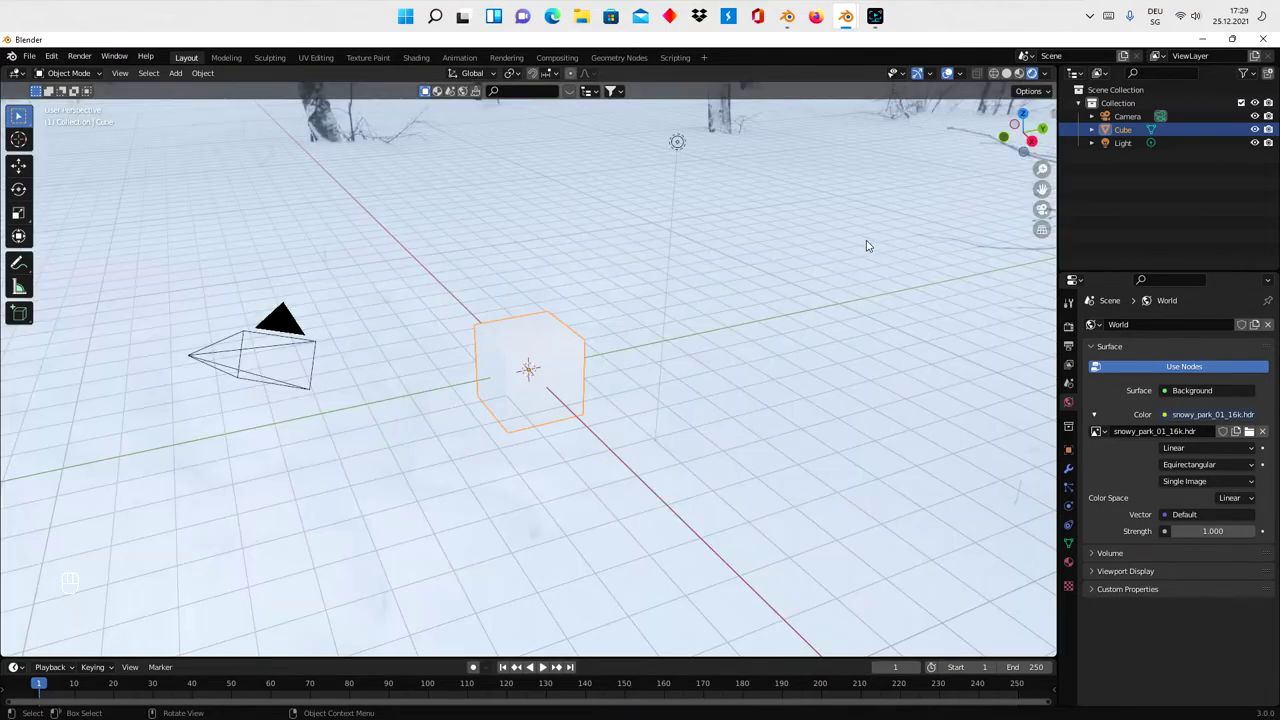
drag(807, 295, 814, 291)
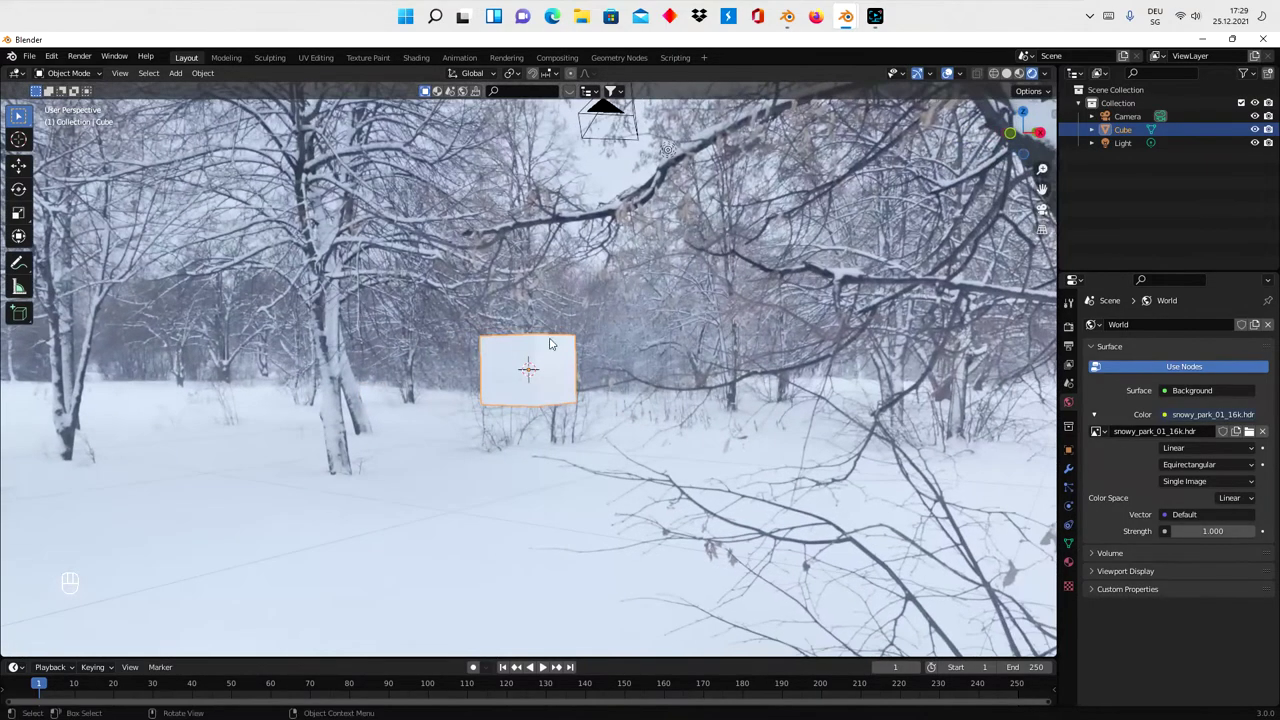
drag(548, 346, 620, 336)
middle_click(620, 336)
drag(641, 335, 709, 345)
drag(709, 345, 700, 348)
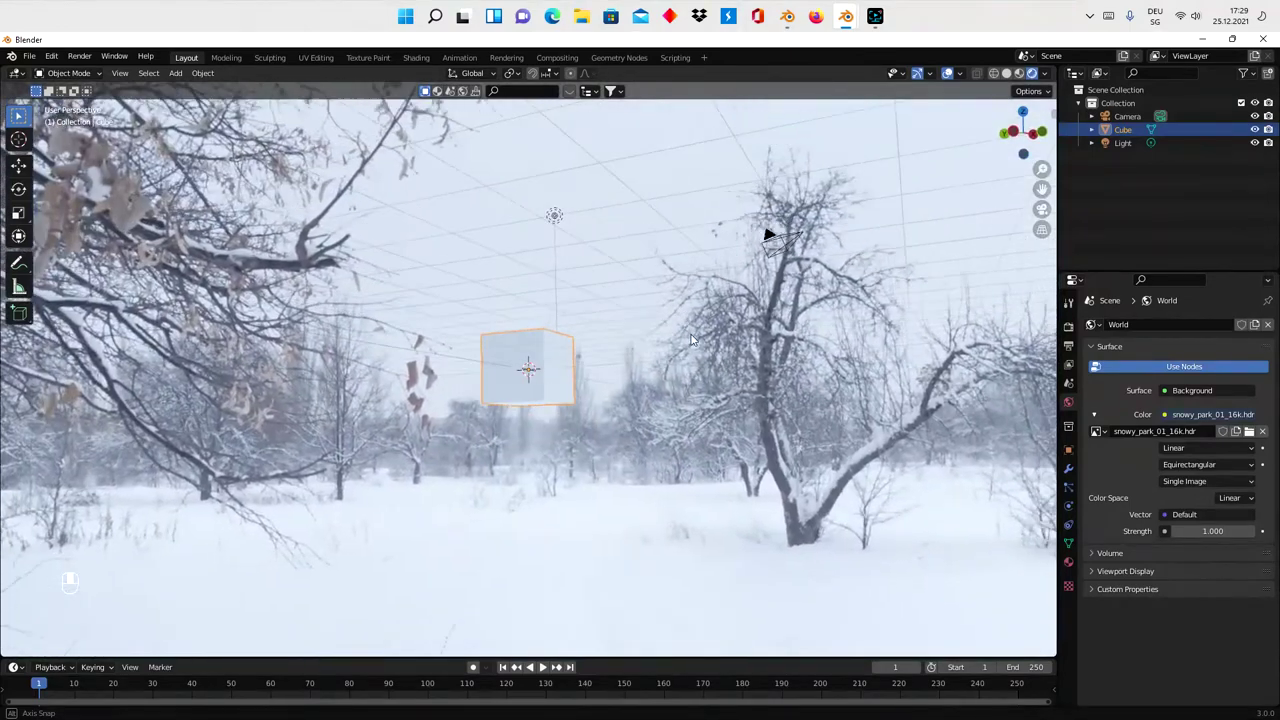
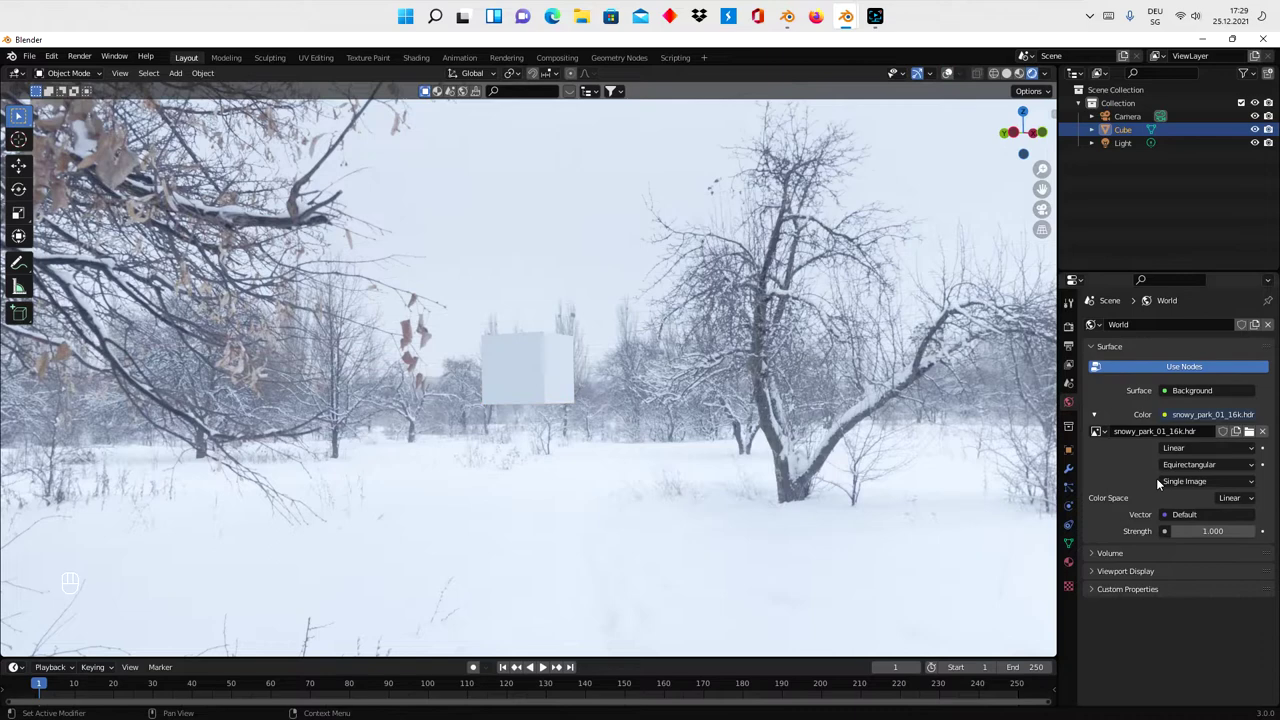
- Select the default Light in the outliner and delete it
click(1121, 149)
drag(1127, 149, 1075, 182)
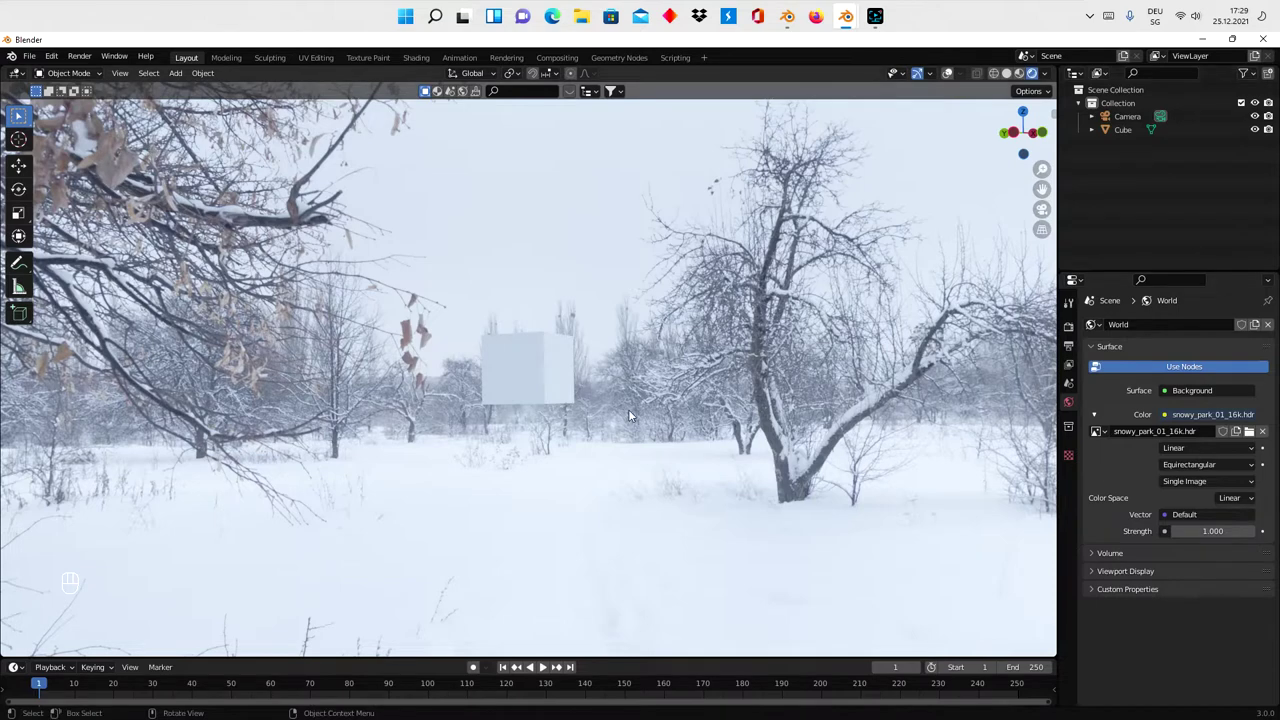
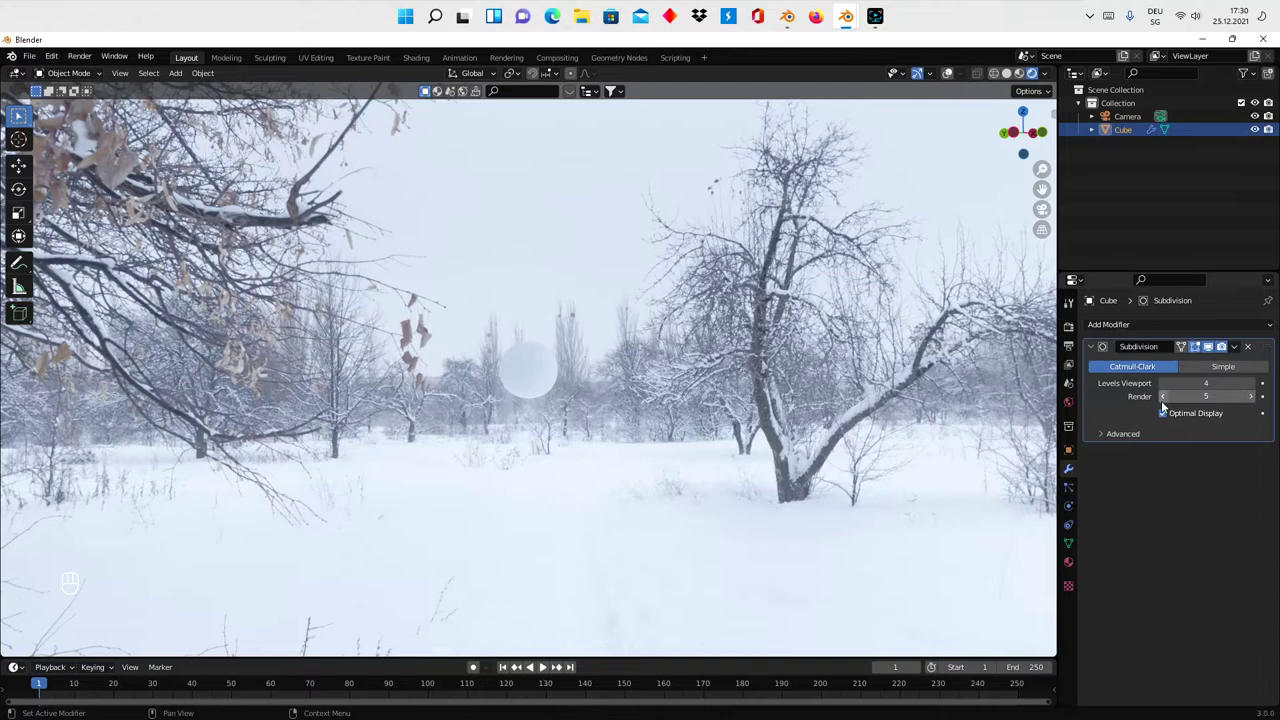
- Set the Subdivision Surface render level to 5 and apply the modifier to the cube
click(1171, 403)
drag(1239, 356, 1213, 367)
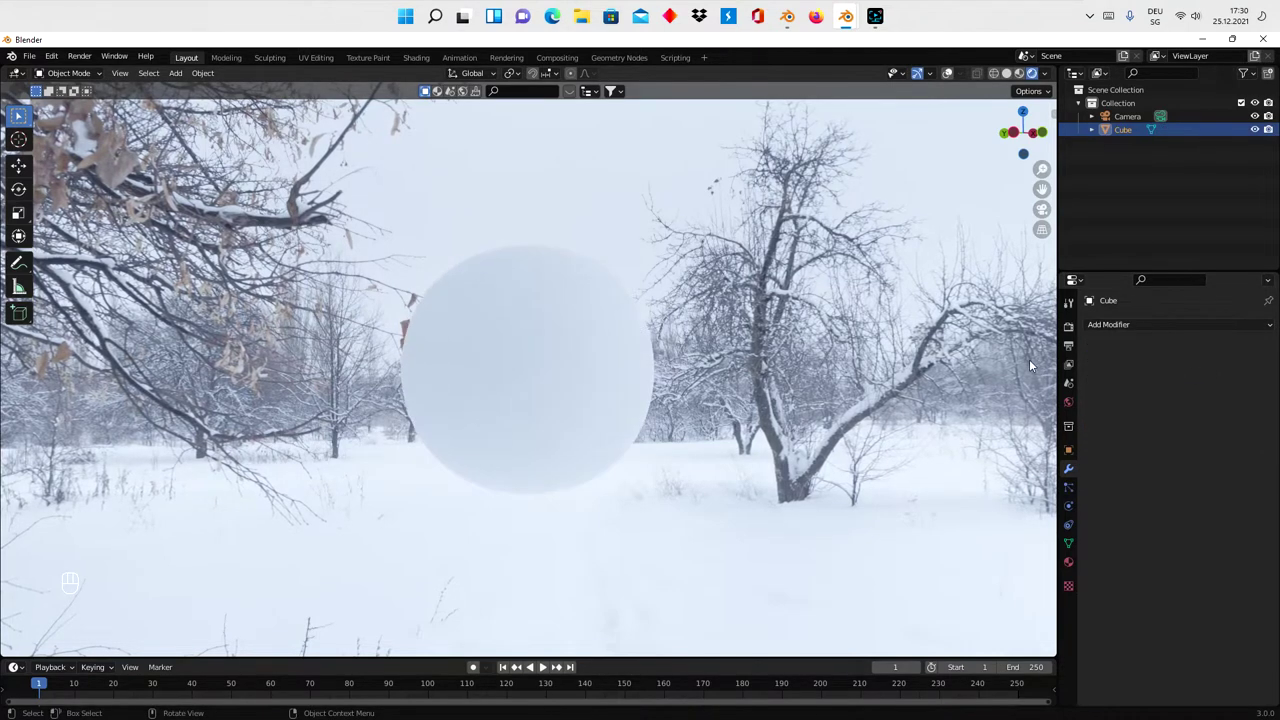
- Set output to 2560×1440, end frame 600, FFmpeg video in MPEG-4 with H.264
click(1075, 343)
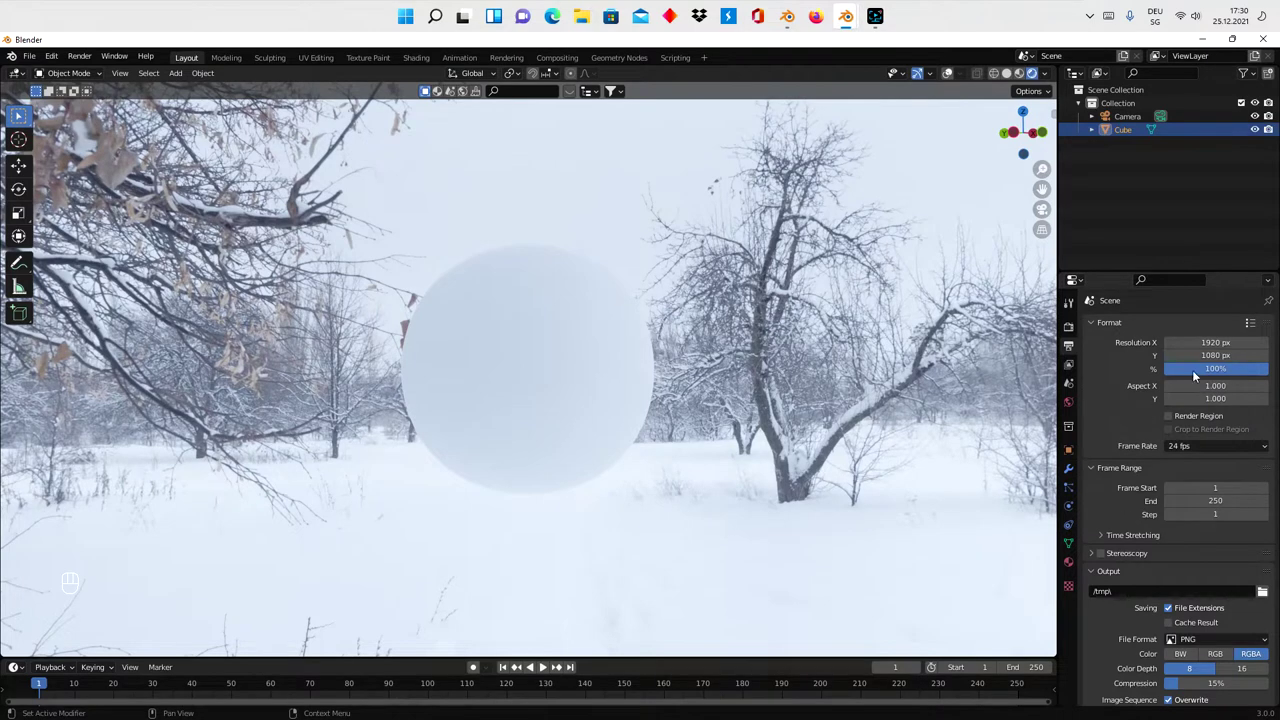
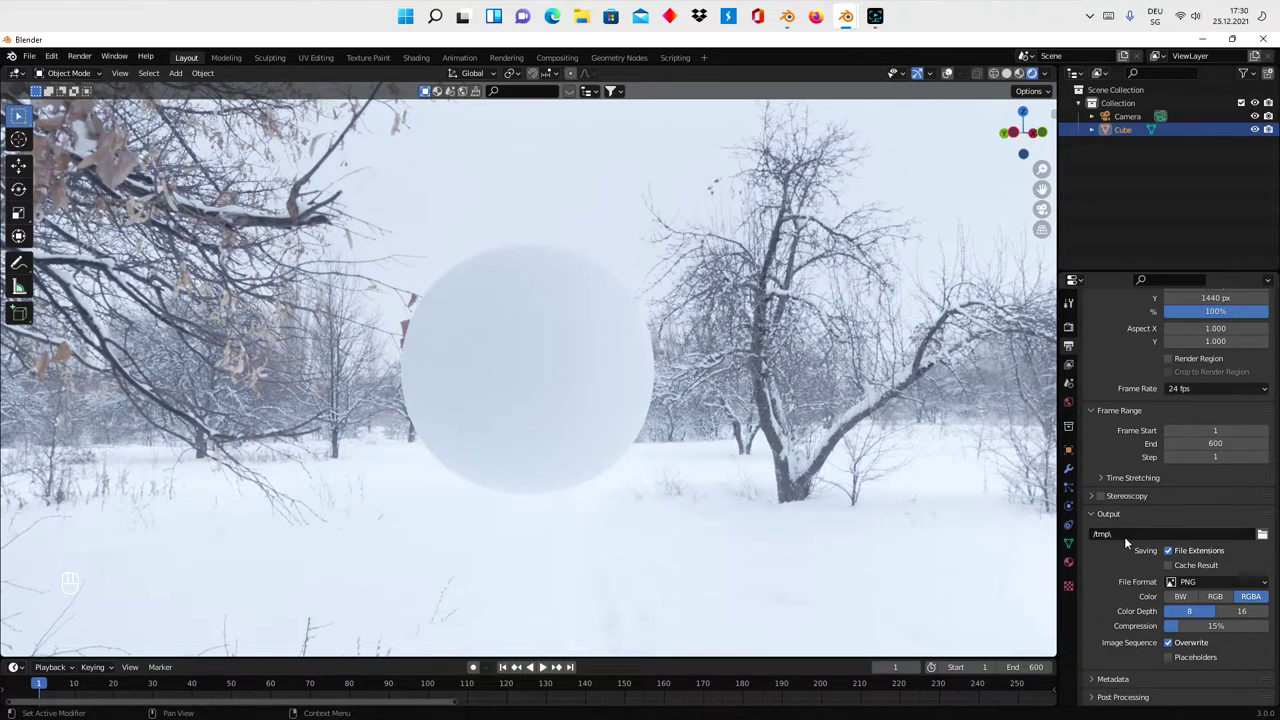
drag(1203, 581, 1222, 654)
click(1146, 659)
drag(1198, 688, 1173, 644)
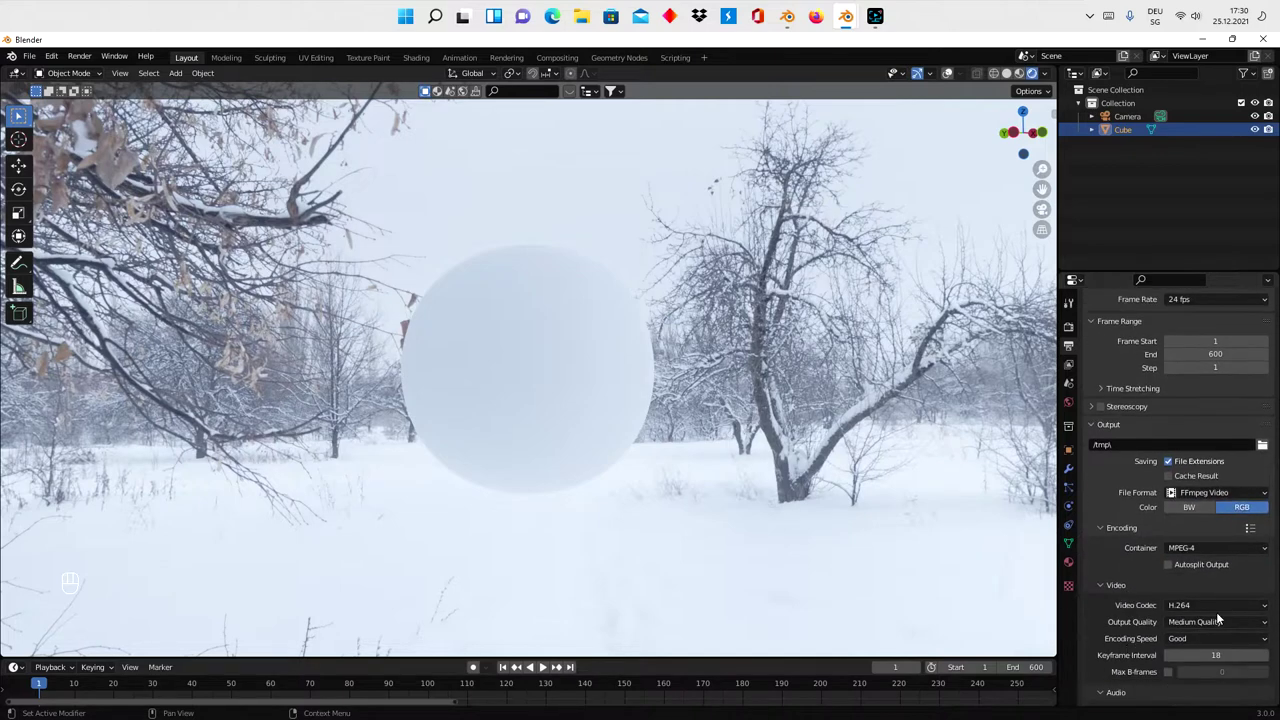
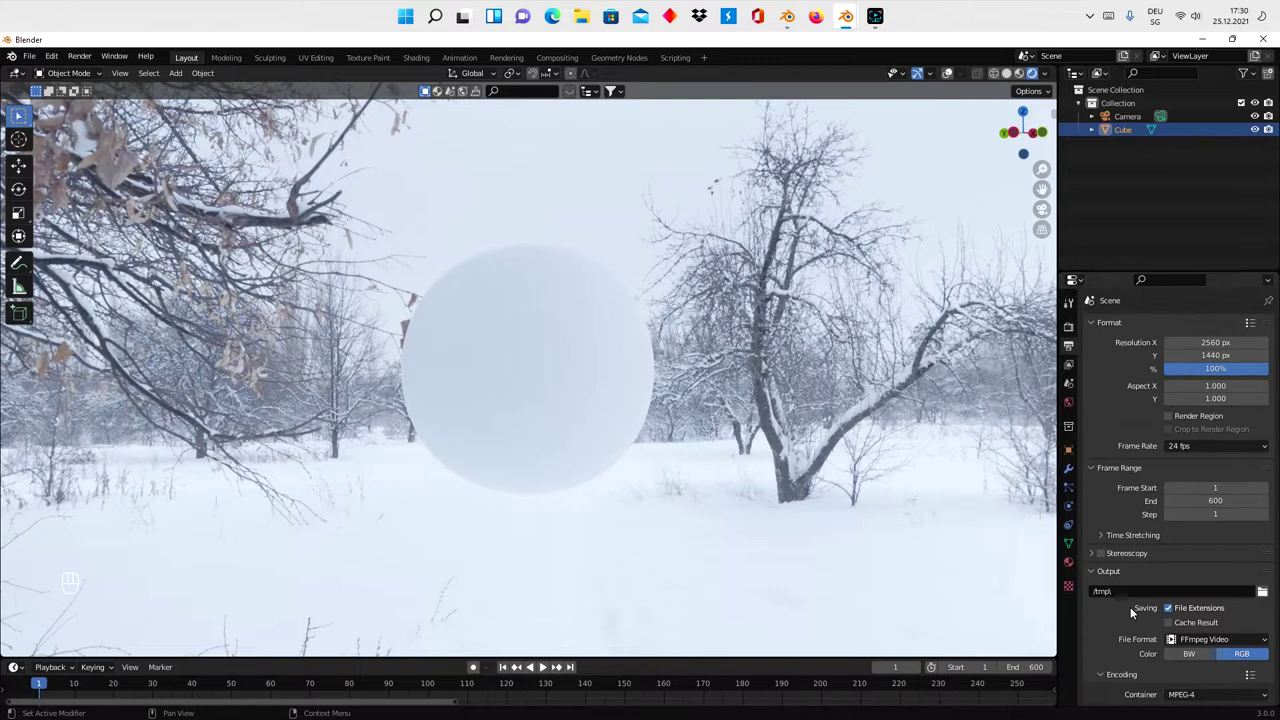
- In Color Management choose the High Contrast look and lower Exposure to -1.635
click(1075, 327)
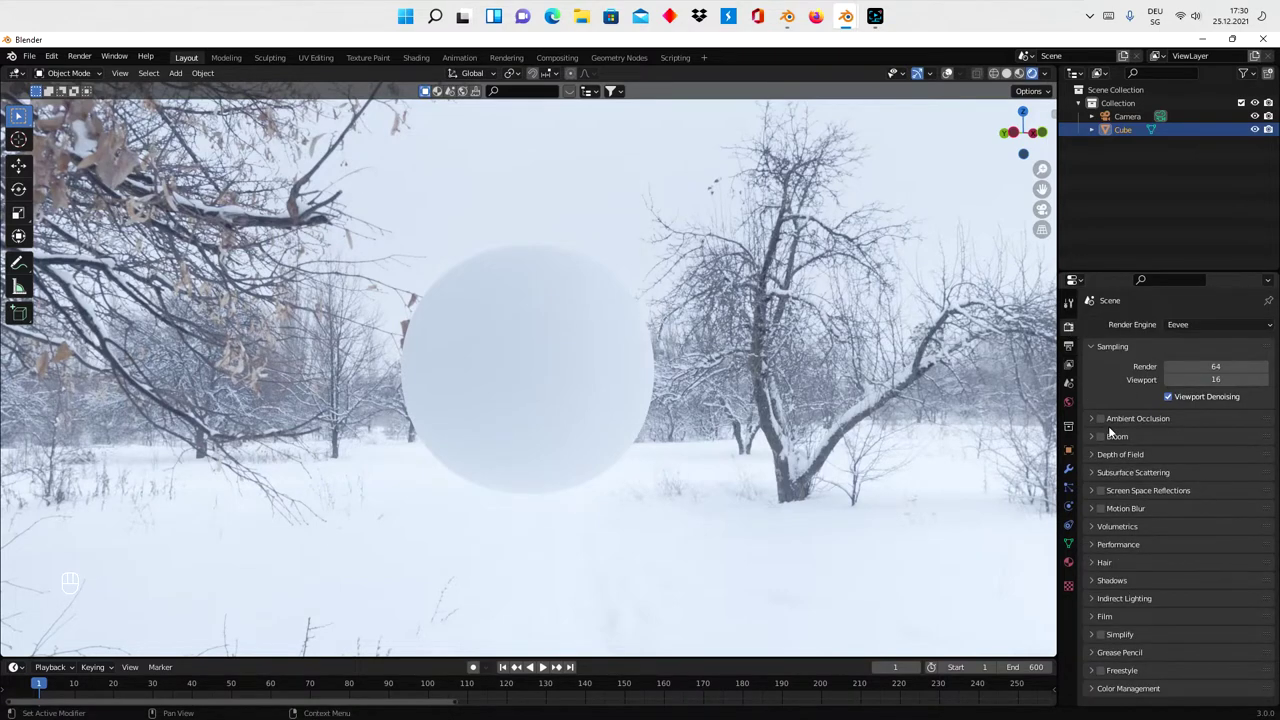
click(1105, 688)
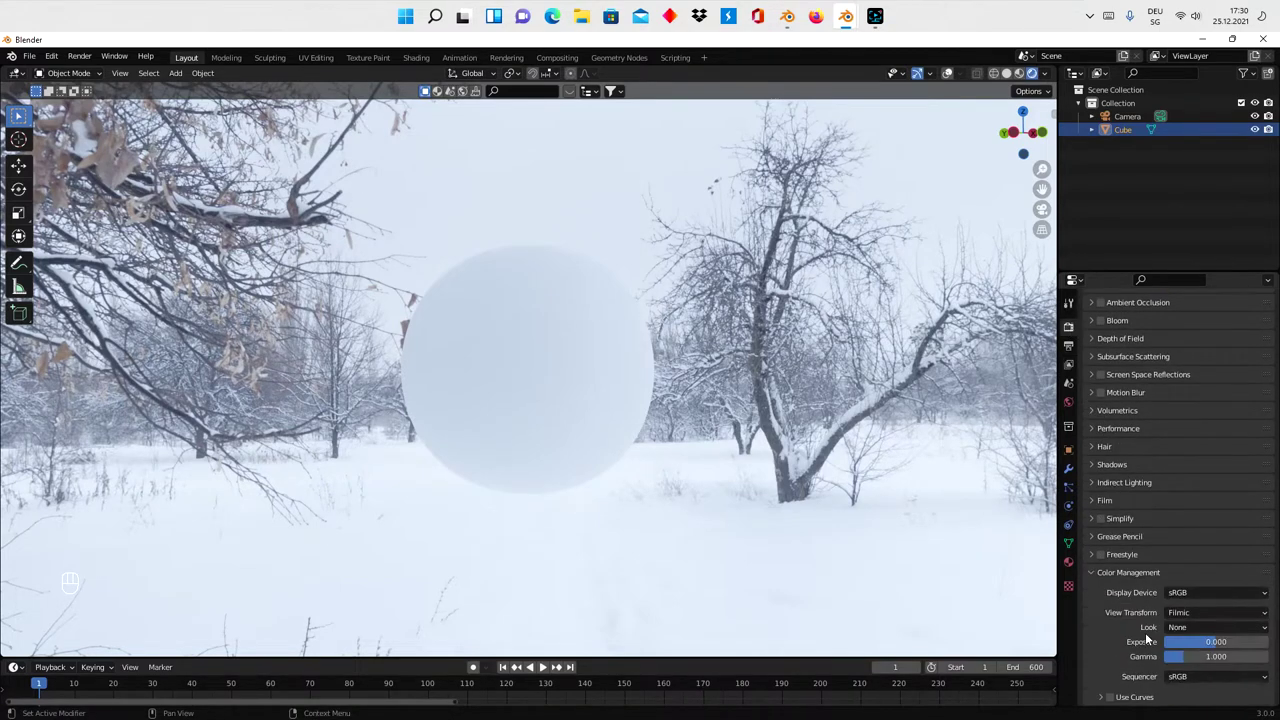
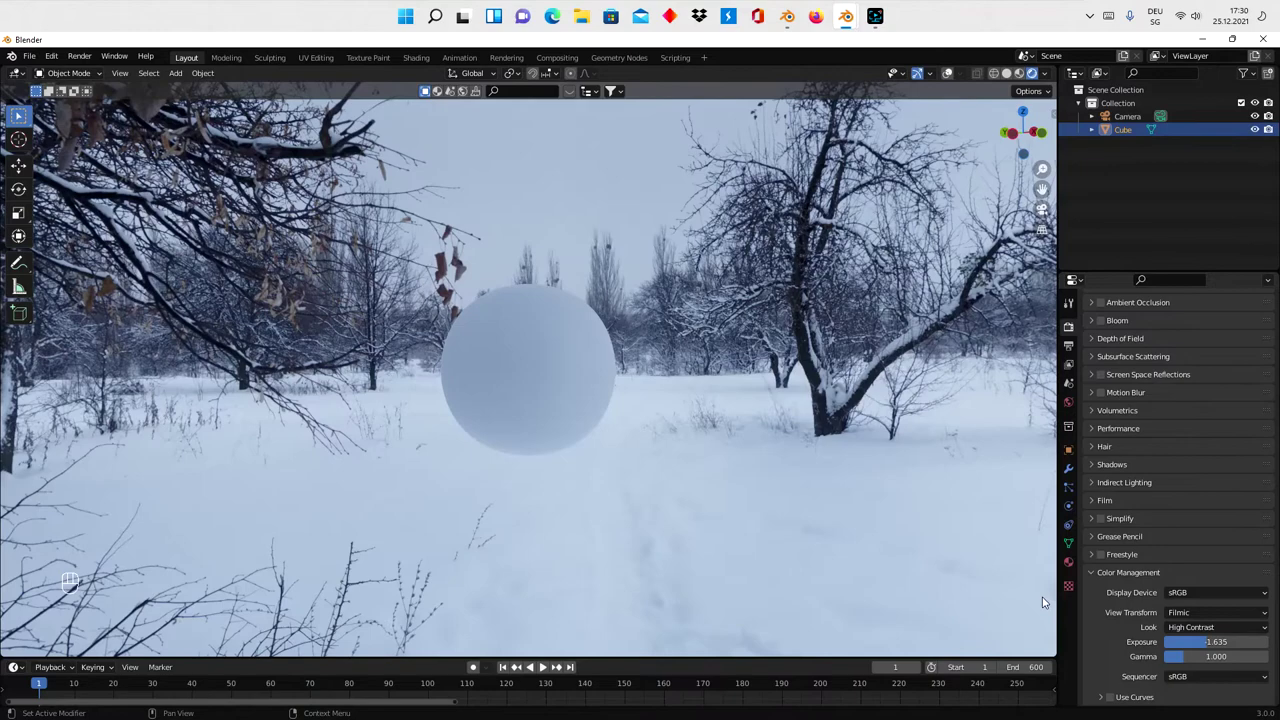
drag(667, 435, 644, 429)
click(547, 398)
right_click(540, 416)
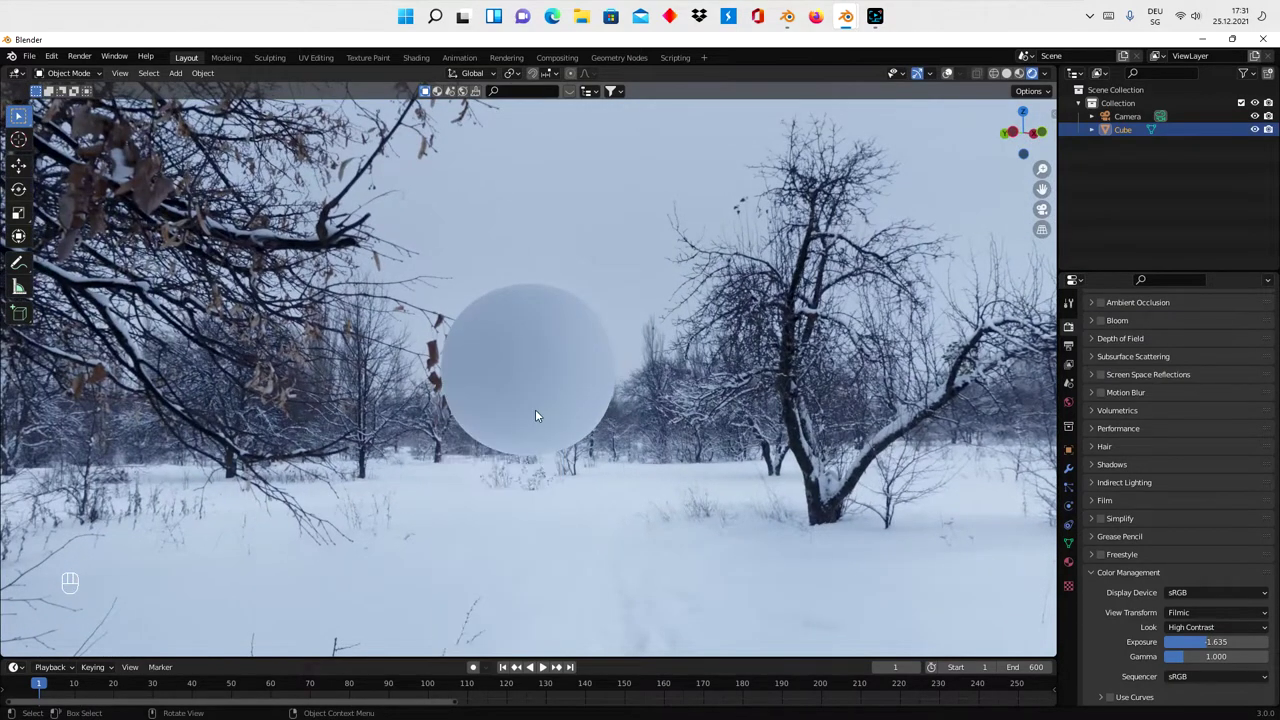
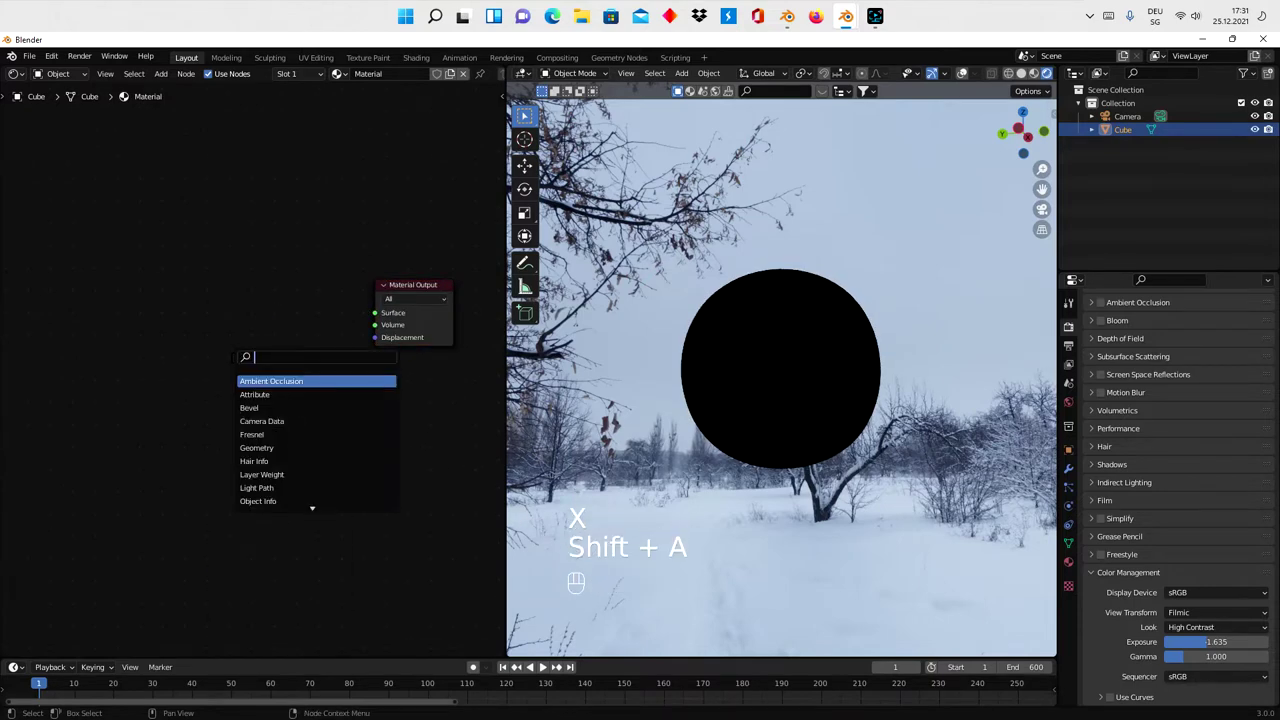
- Link a Glass BSDF to Material Output with IOR 0, Alpha Blend and Show Backface
key(s)
drag(275, 317, 380, 320)
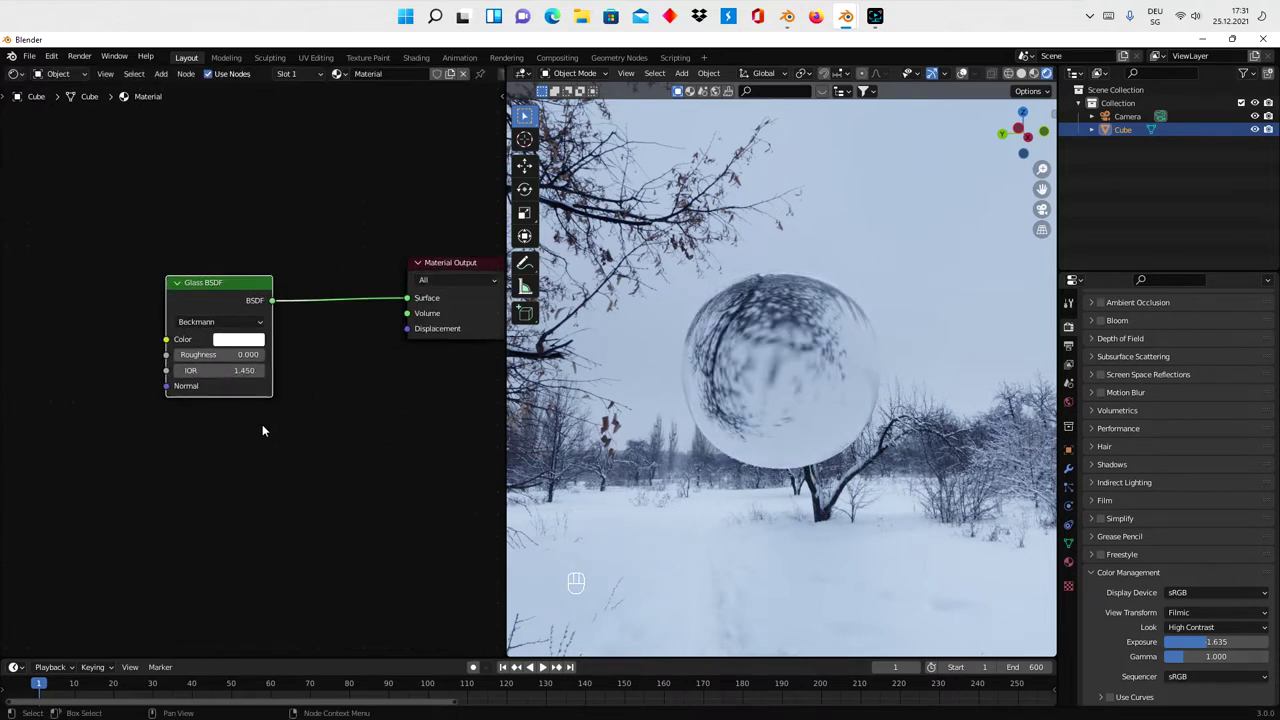
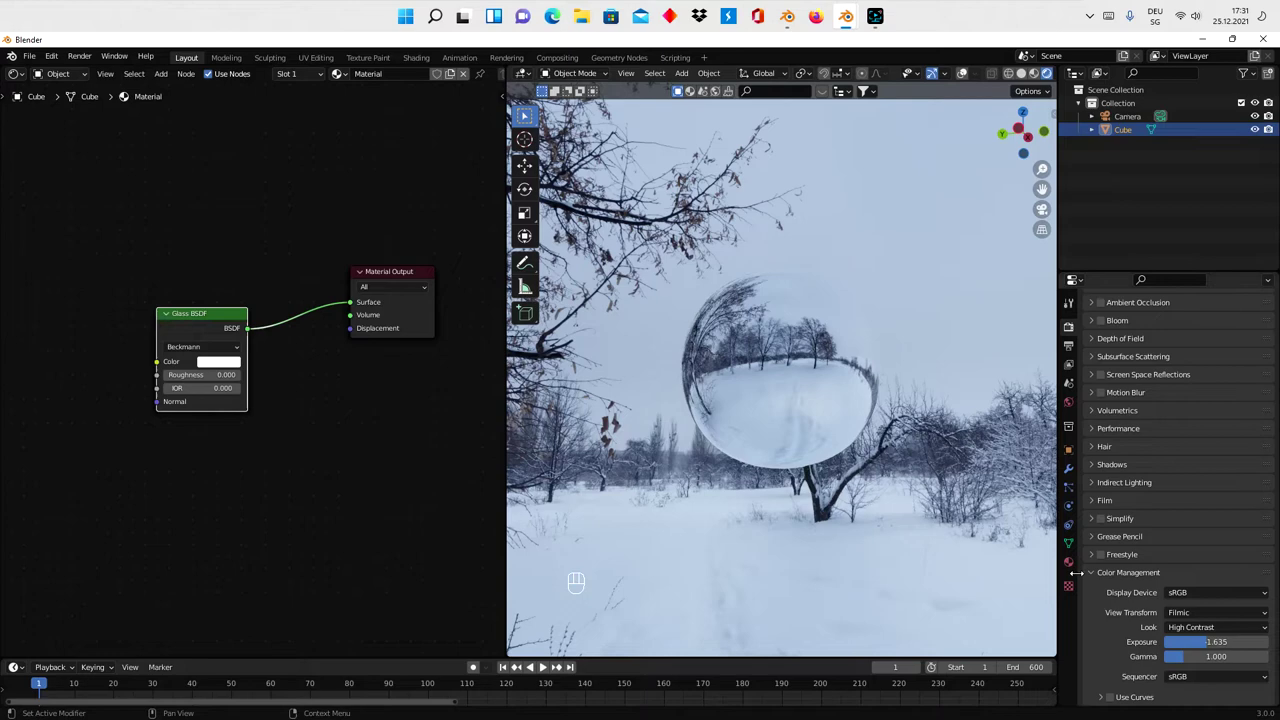
drag(1189, 547, 1148, 588)
click(1174, 533)
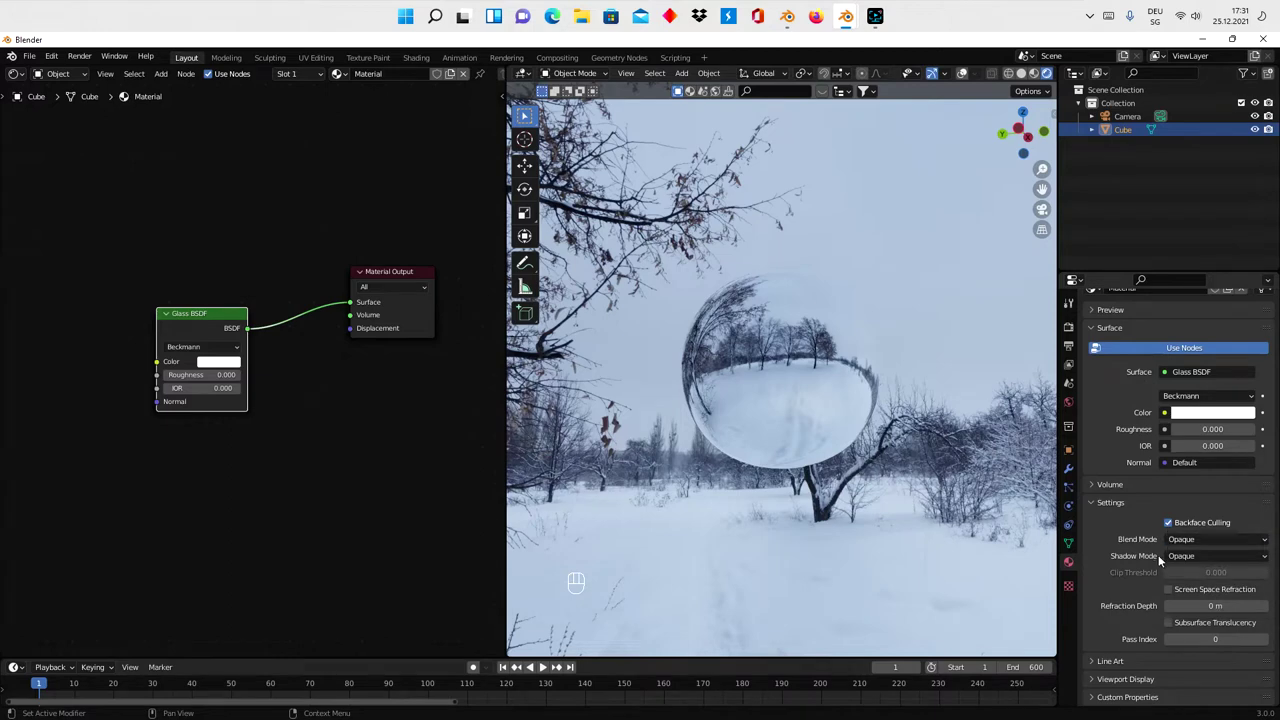
drag(1195, 542, 1188, 604)
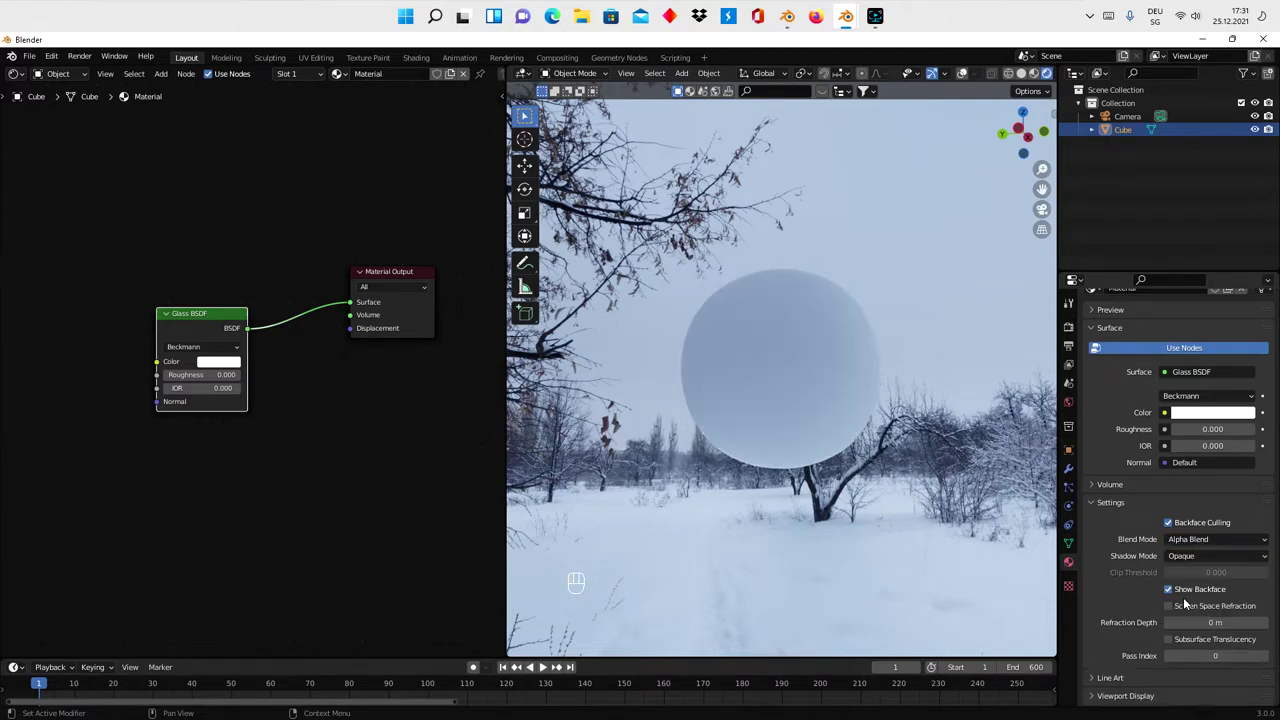
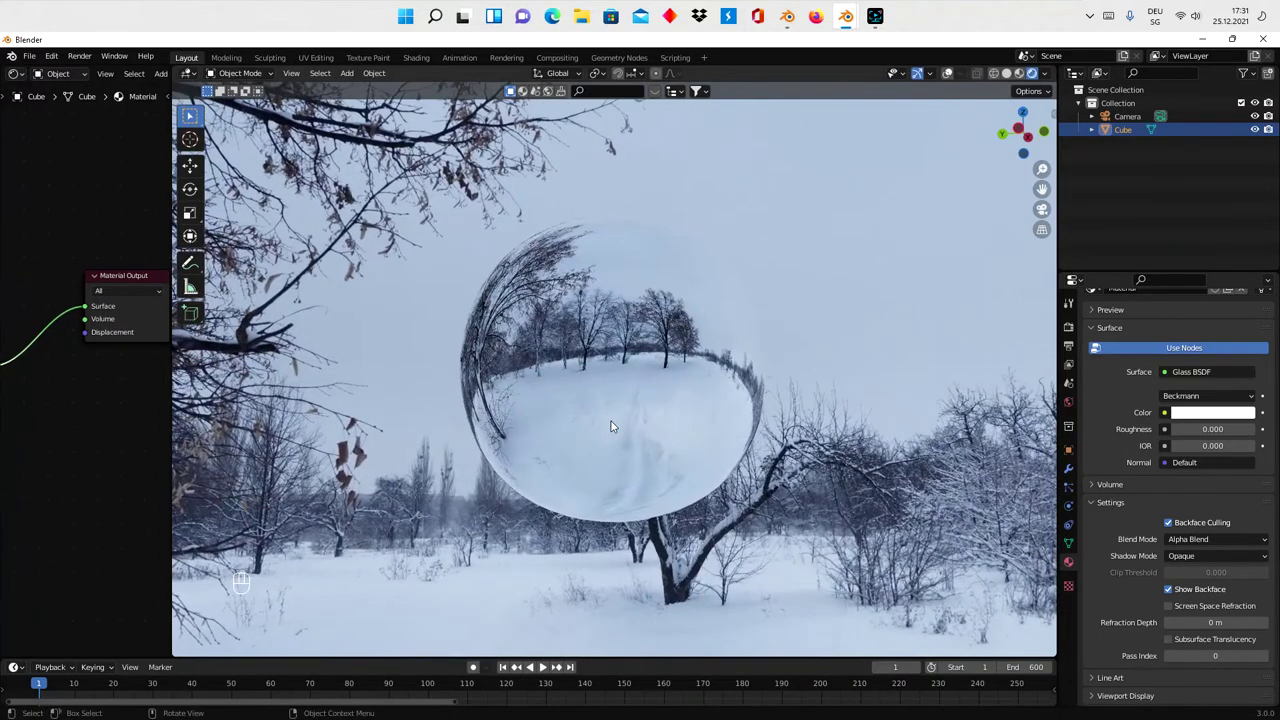
- Add an empty Volume with a Mesh to Volume modifier from Cube, density 40, 600 voxels
key(shift+a)
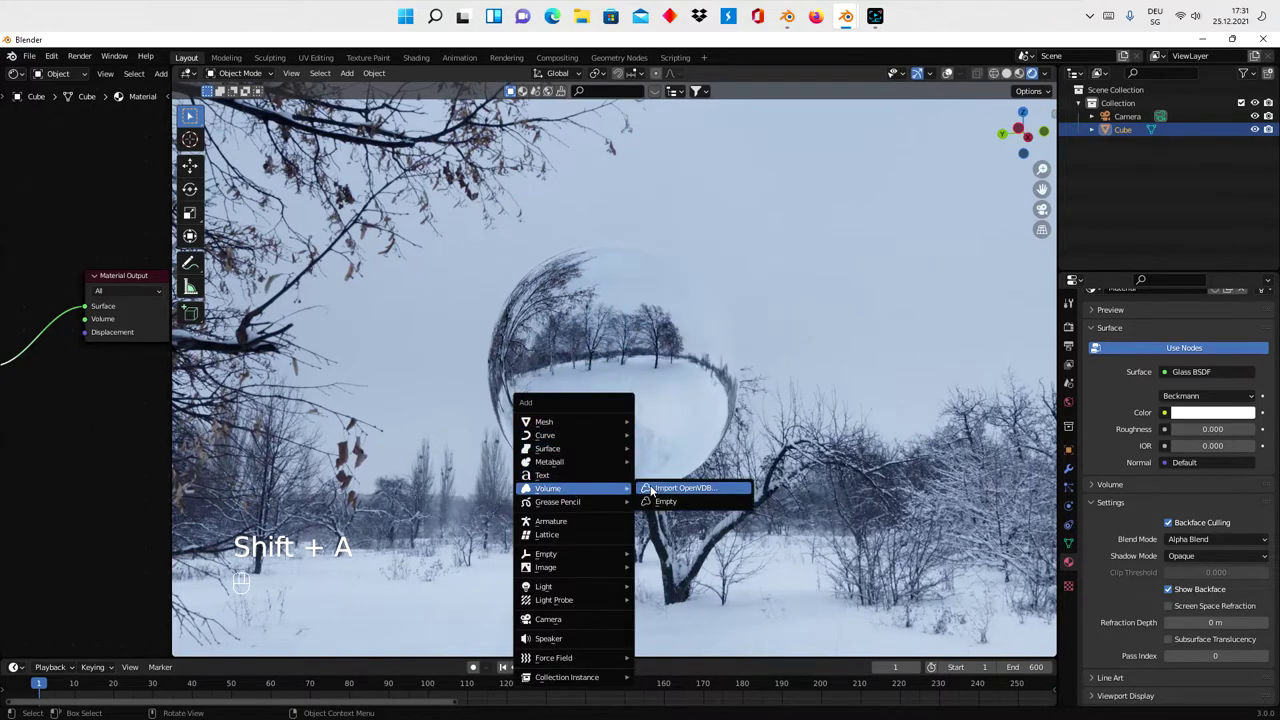
click(1147, 142)
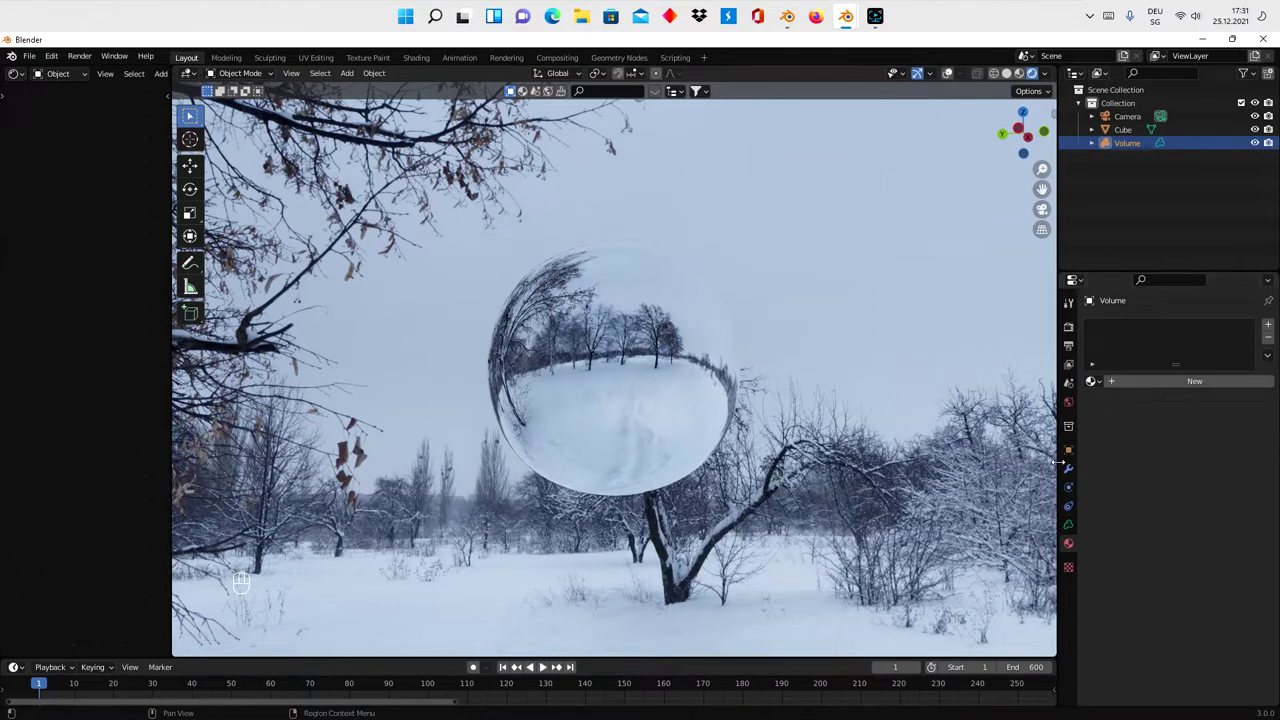
drag(1126, 324, 1123, 376)
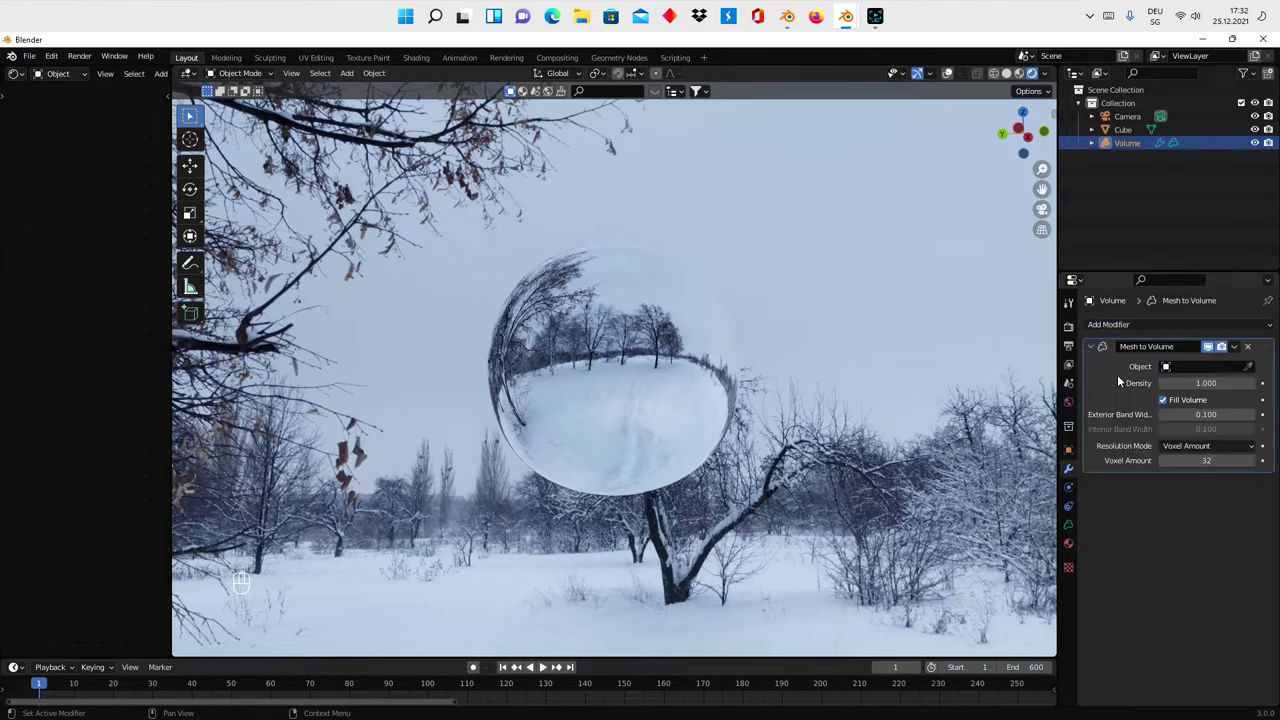
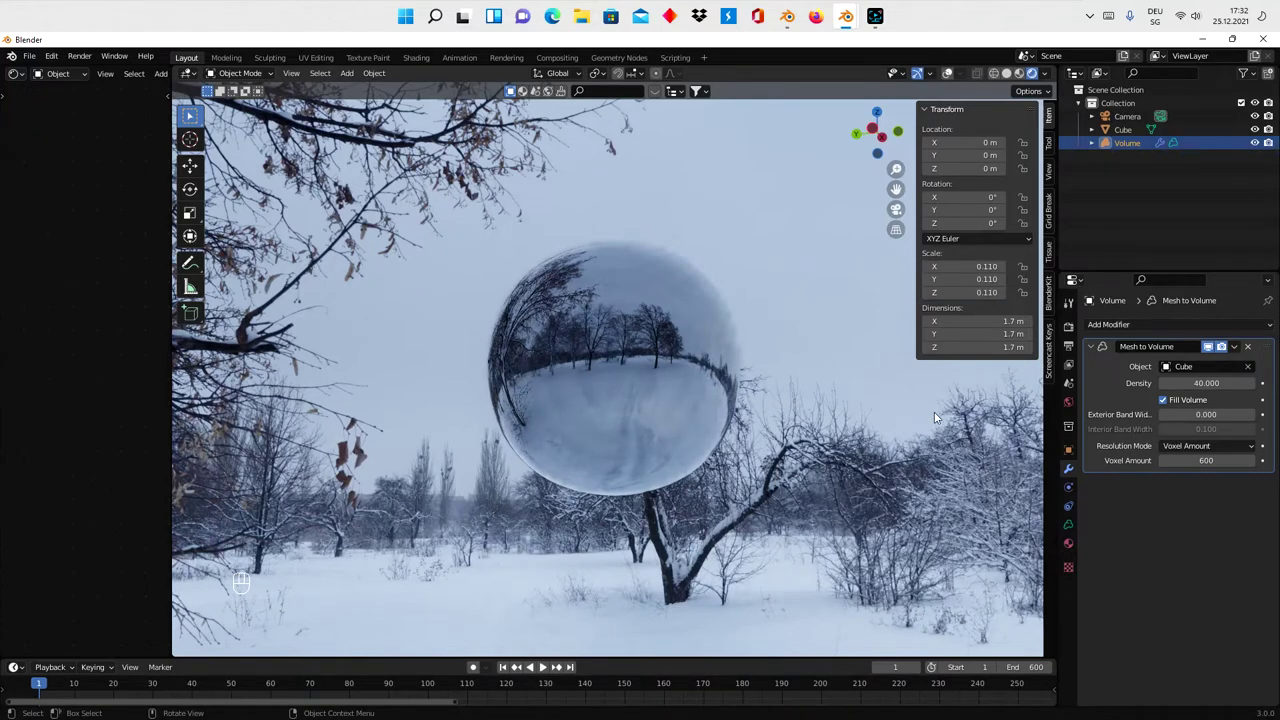
key(n)
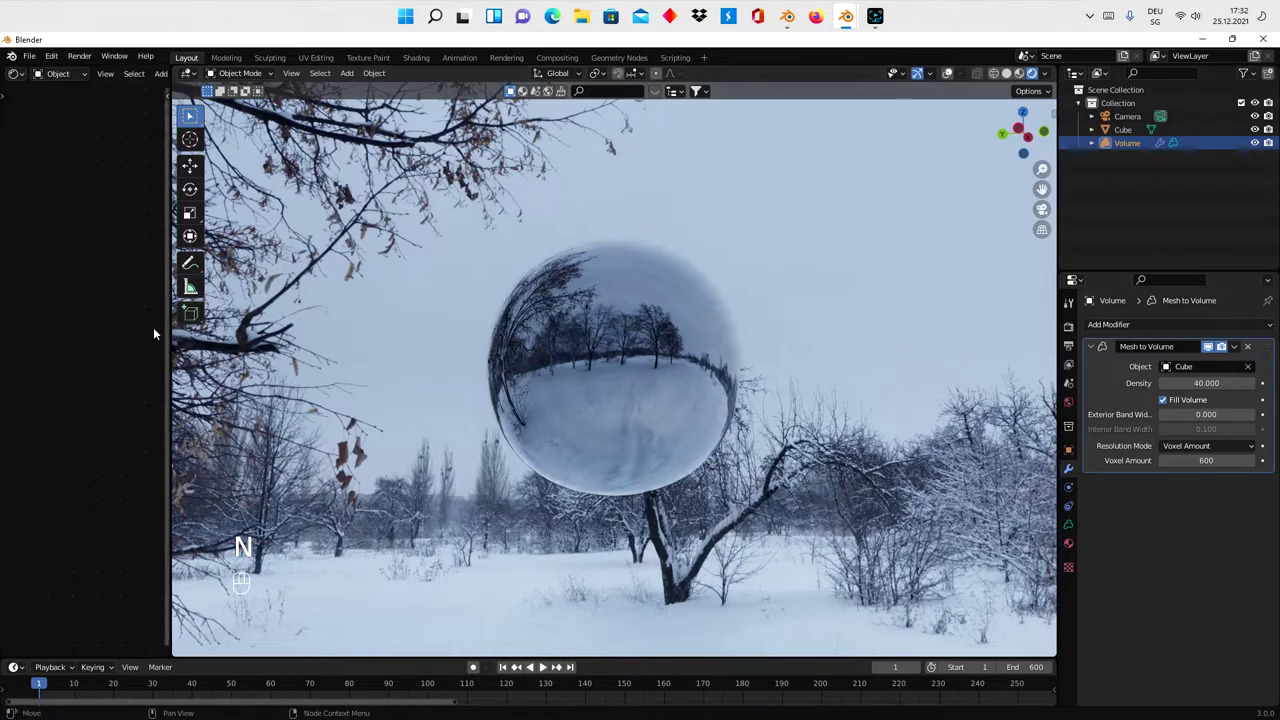
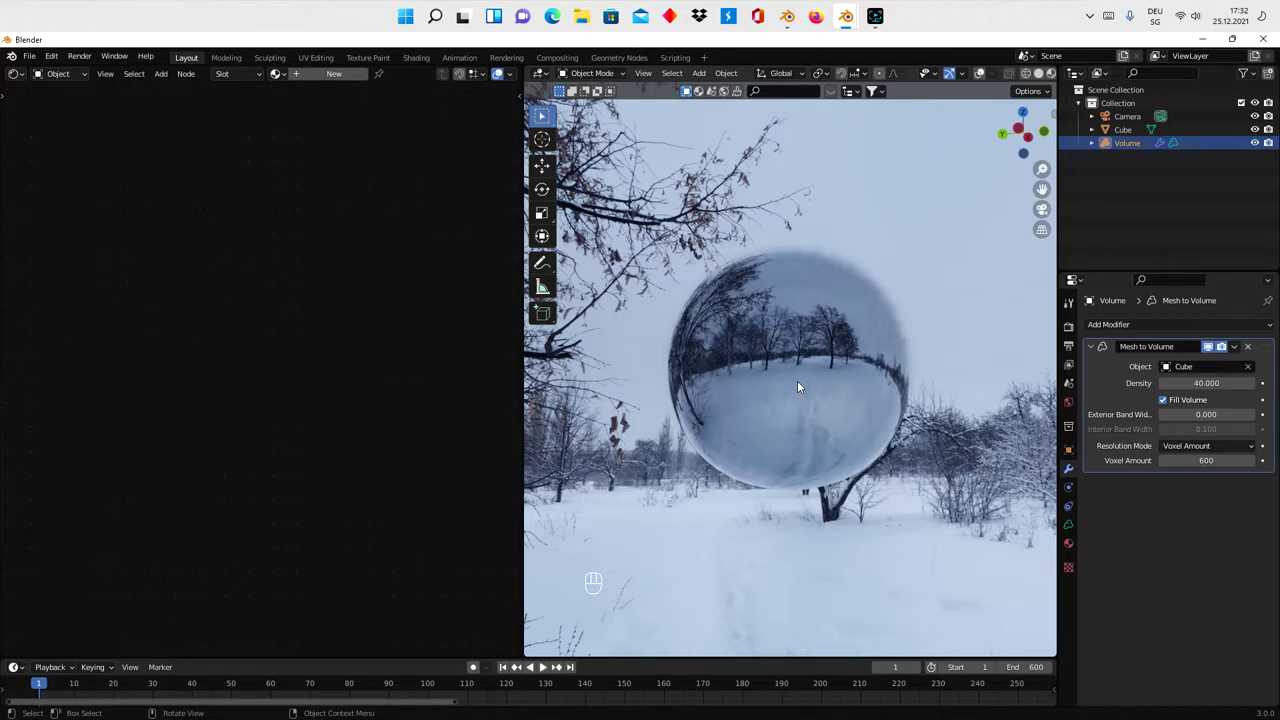
- Duplicate the Mapping node into the chain before Noise Texture, offset 0.5 m on X/Y/Z
drag(1118, 386, 407, 385)
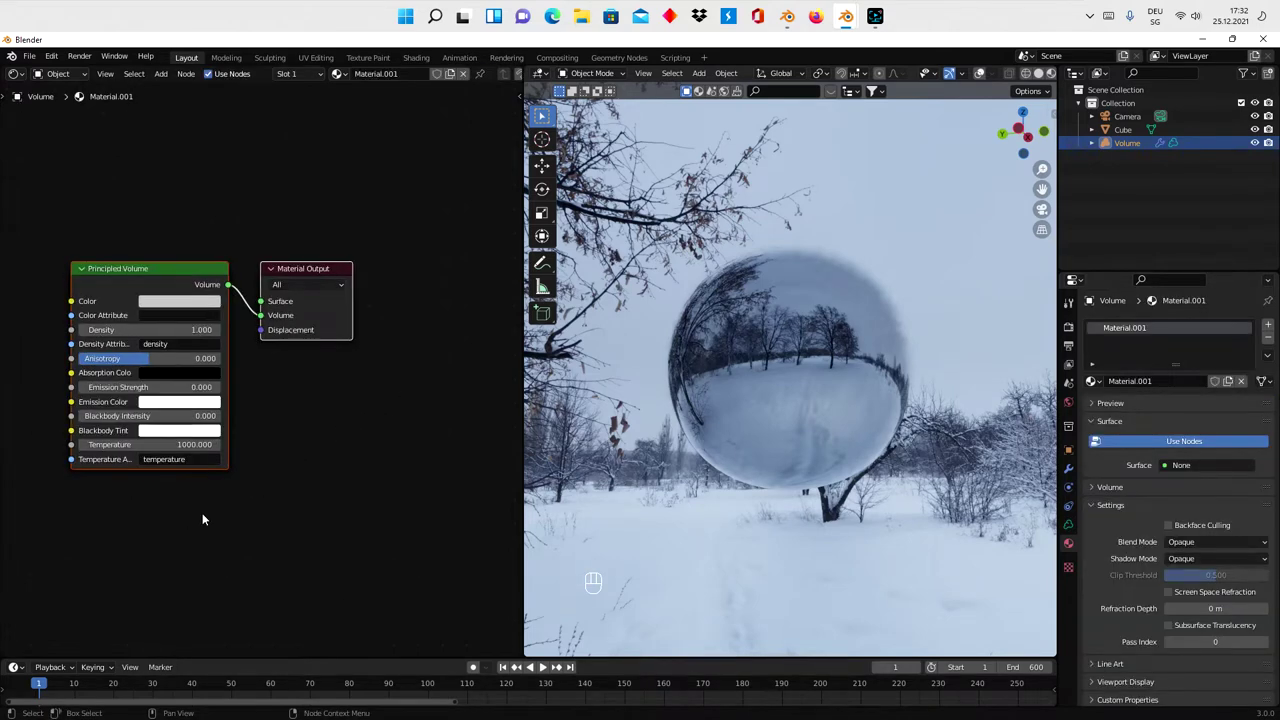
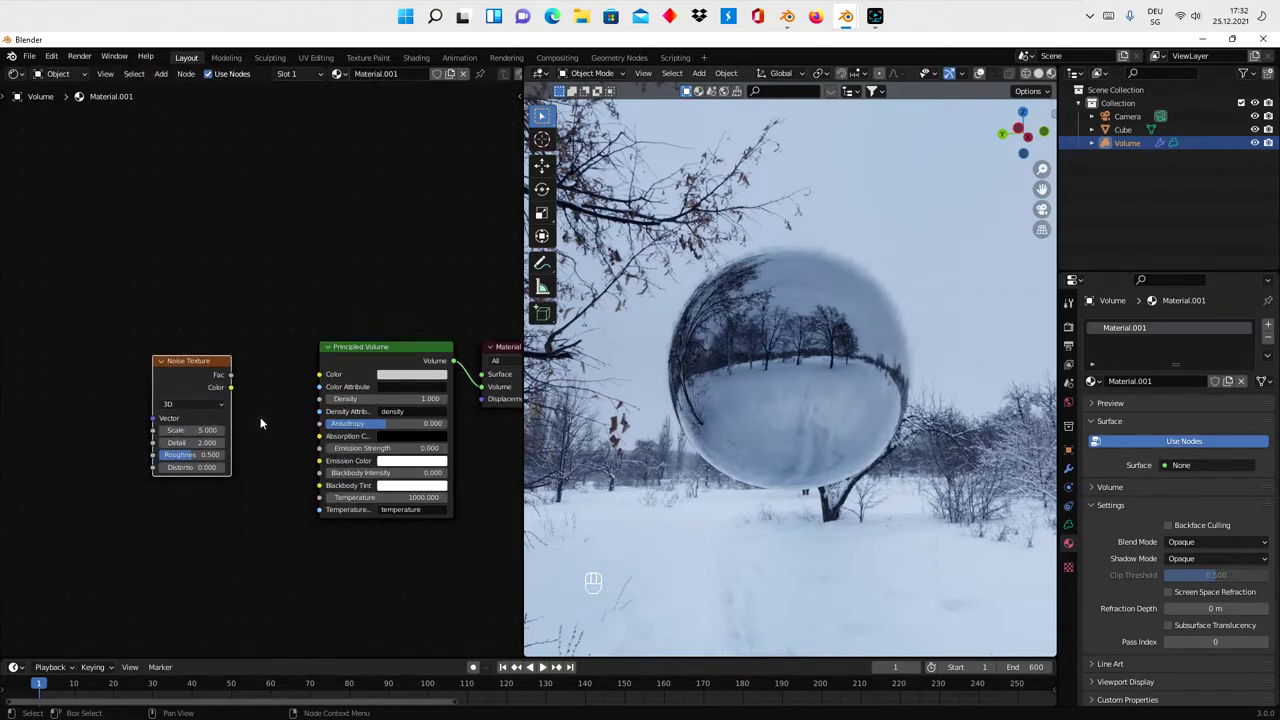
drag(1260, 133, 344, 458)
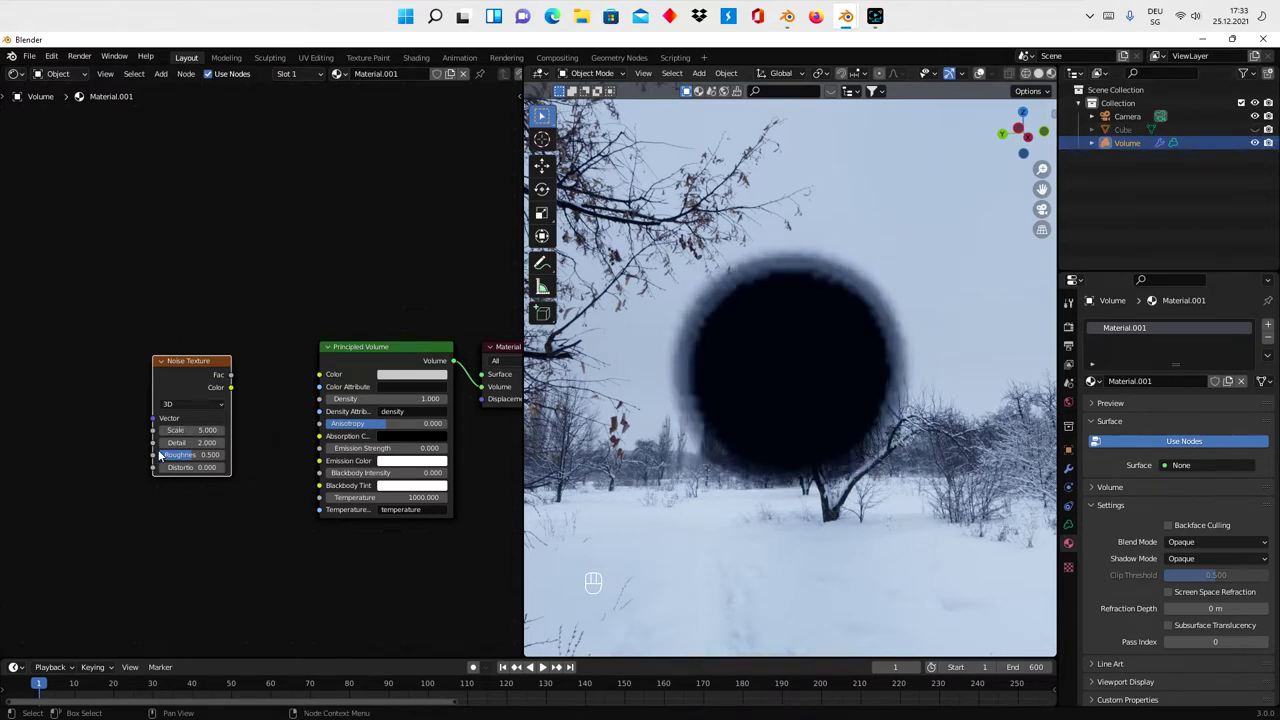
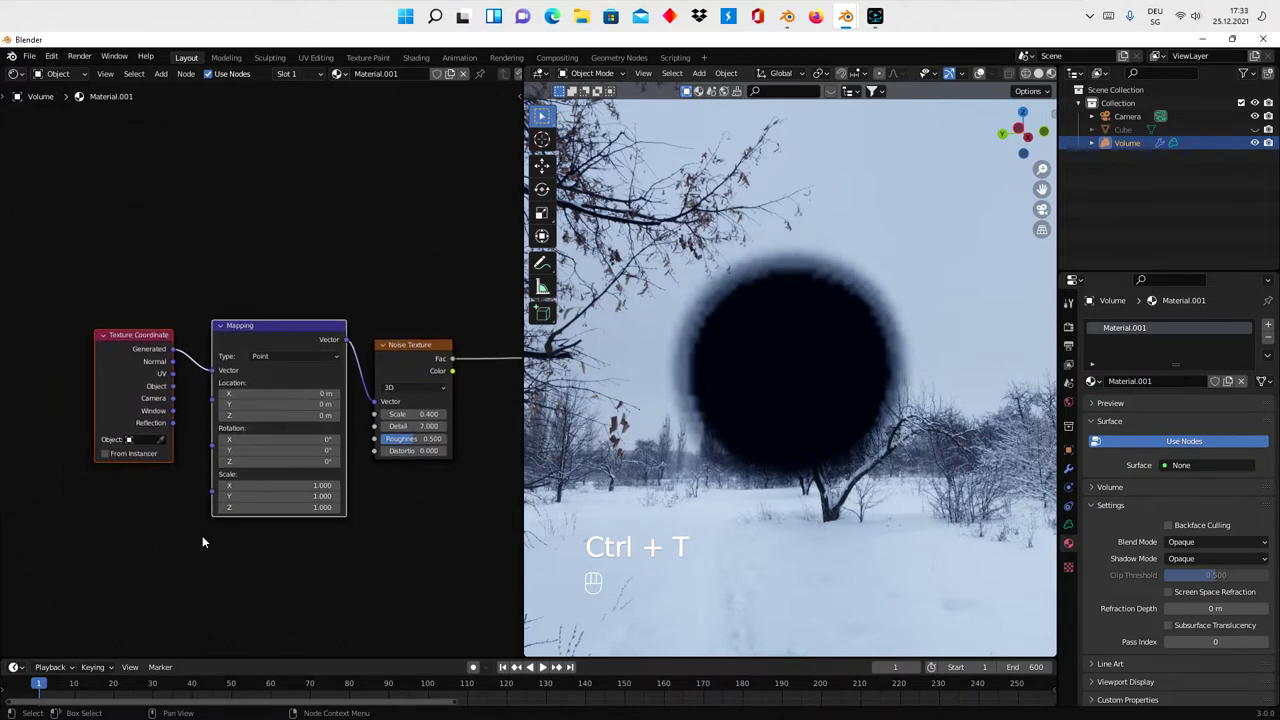
click(159, 391)
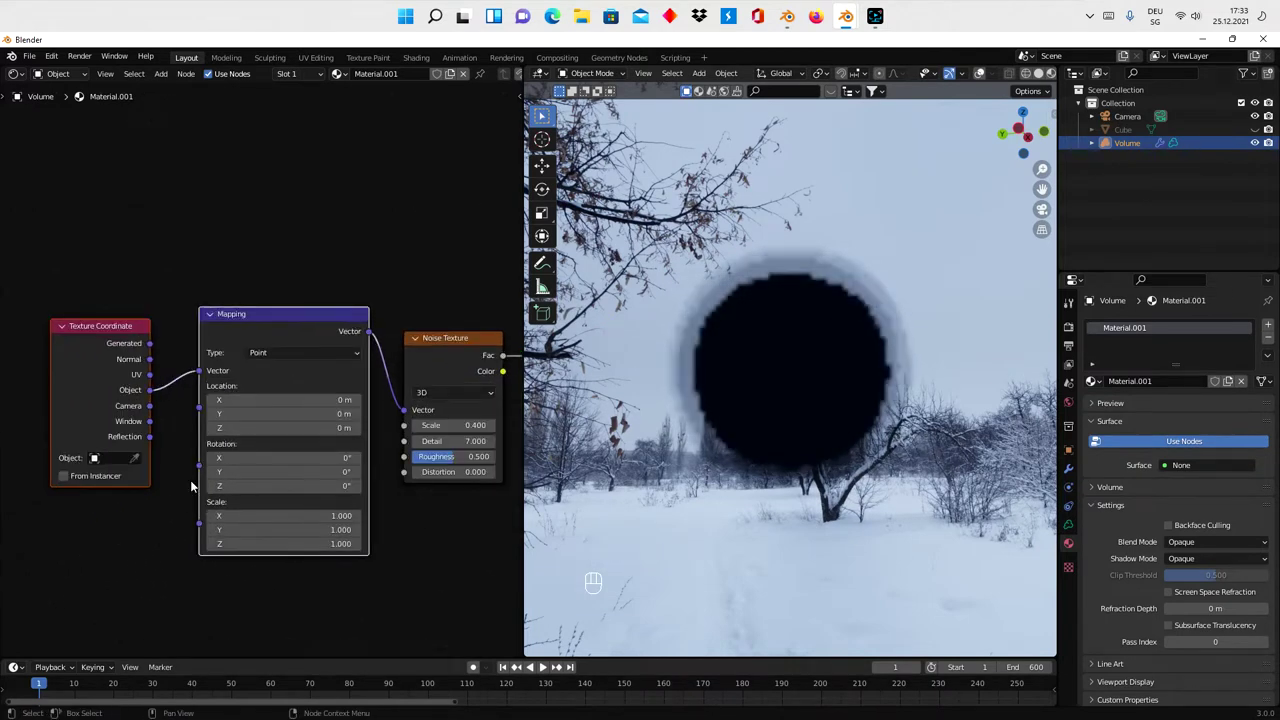
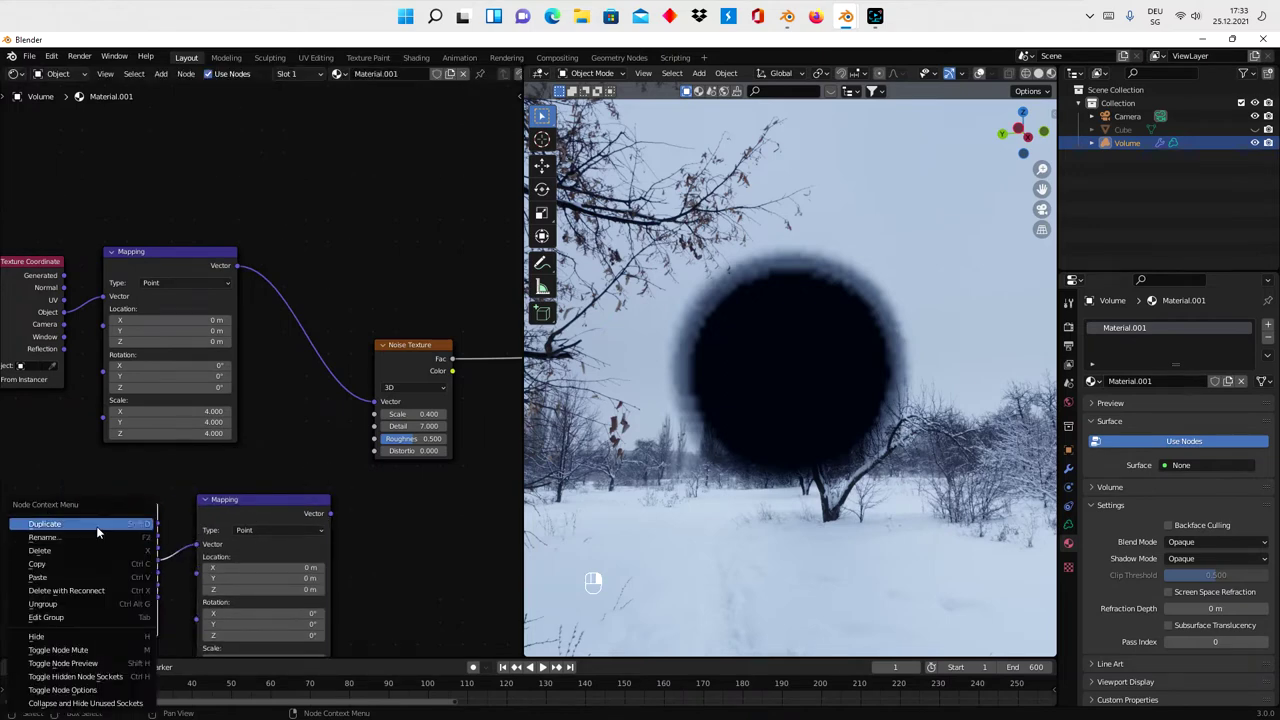
click(265, 516)
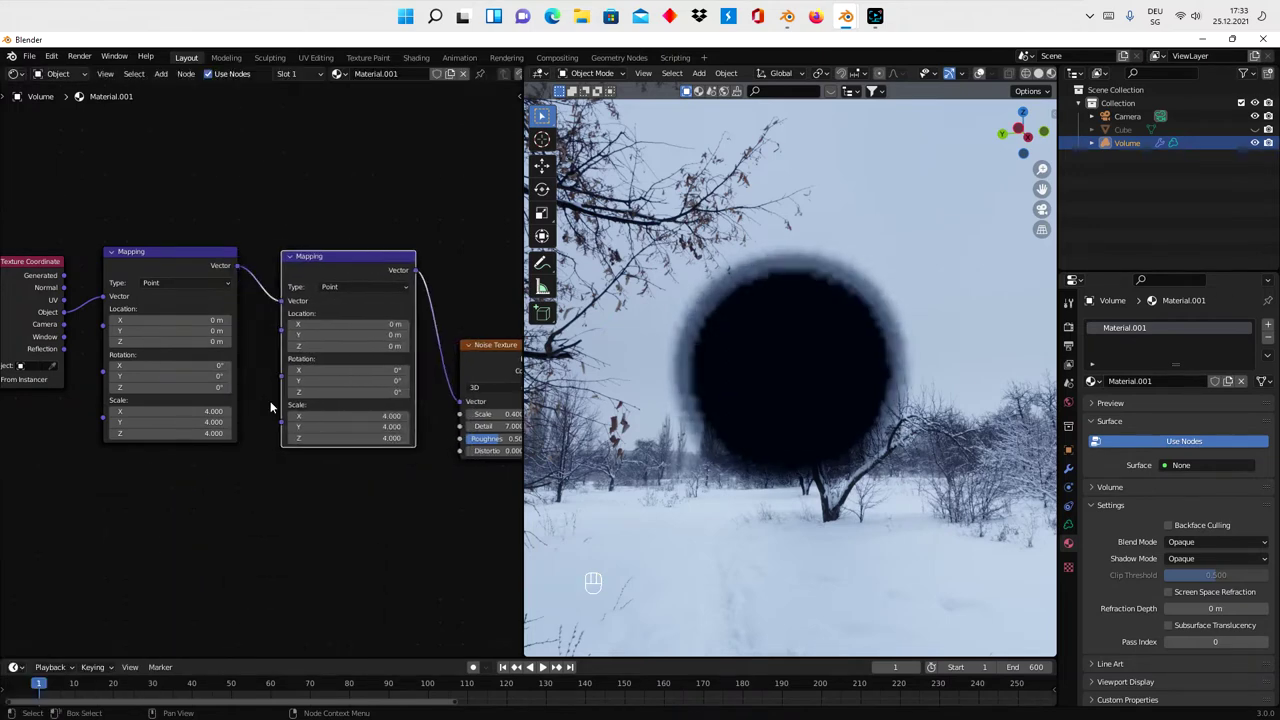
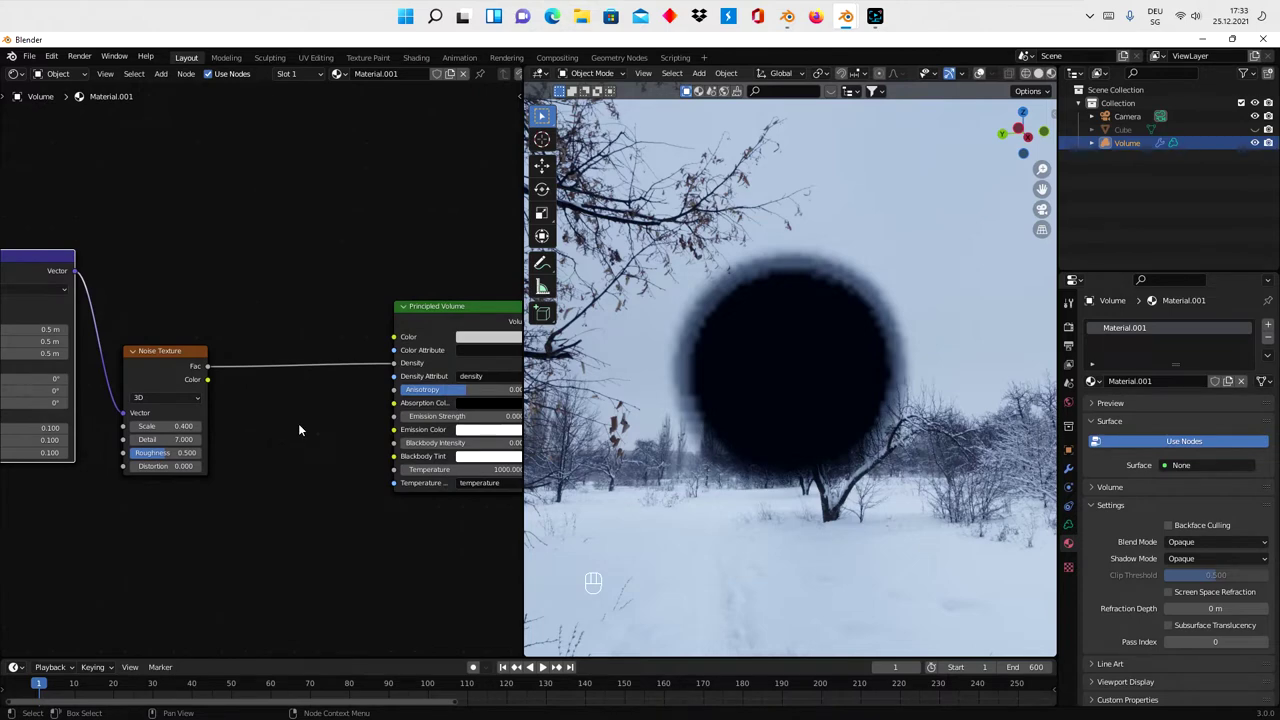
- Insert a Math Subtract between Noise and Density, duplicated as Multiply and Add stages
key(shift+a)
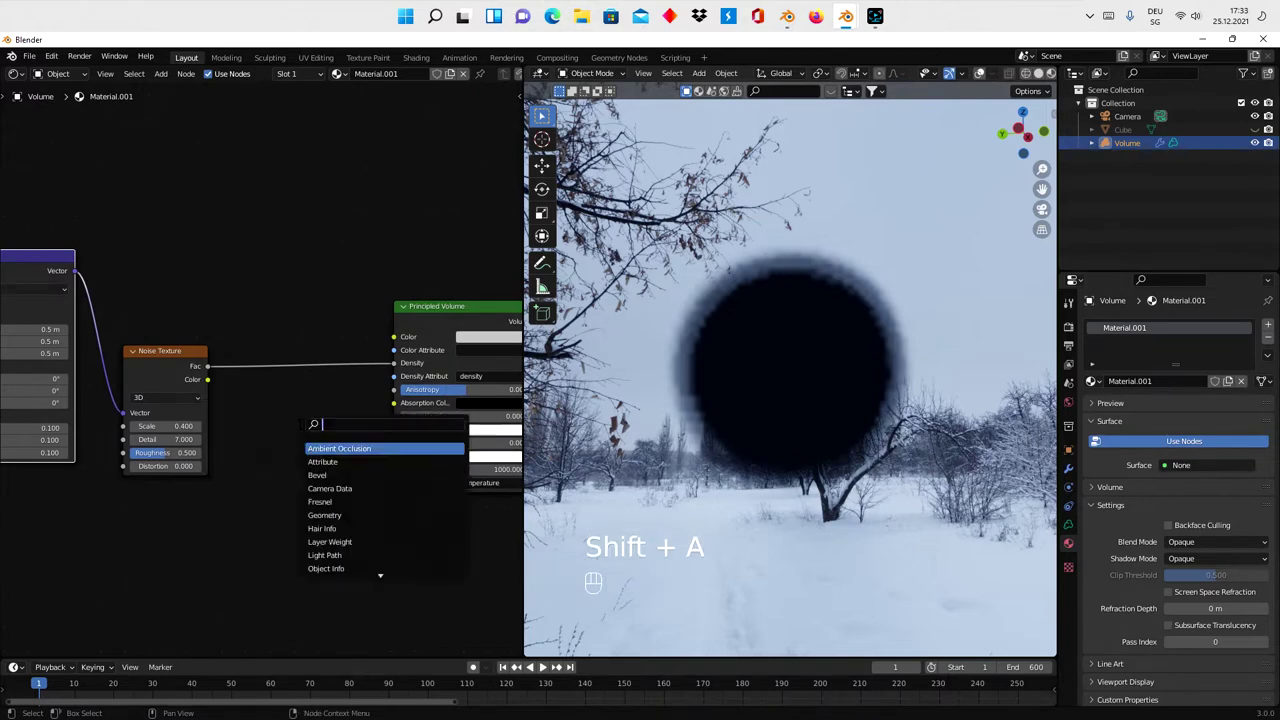
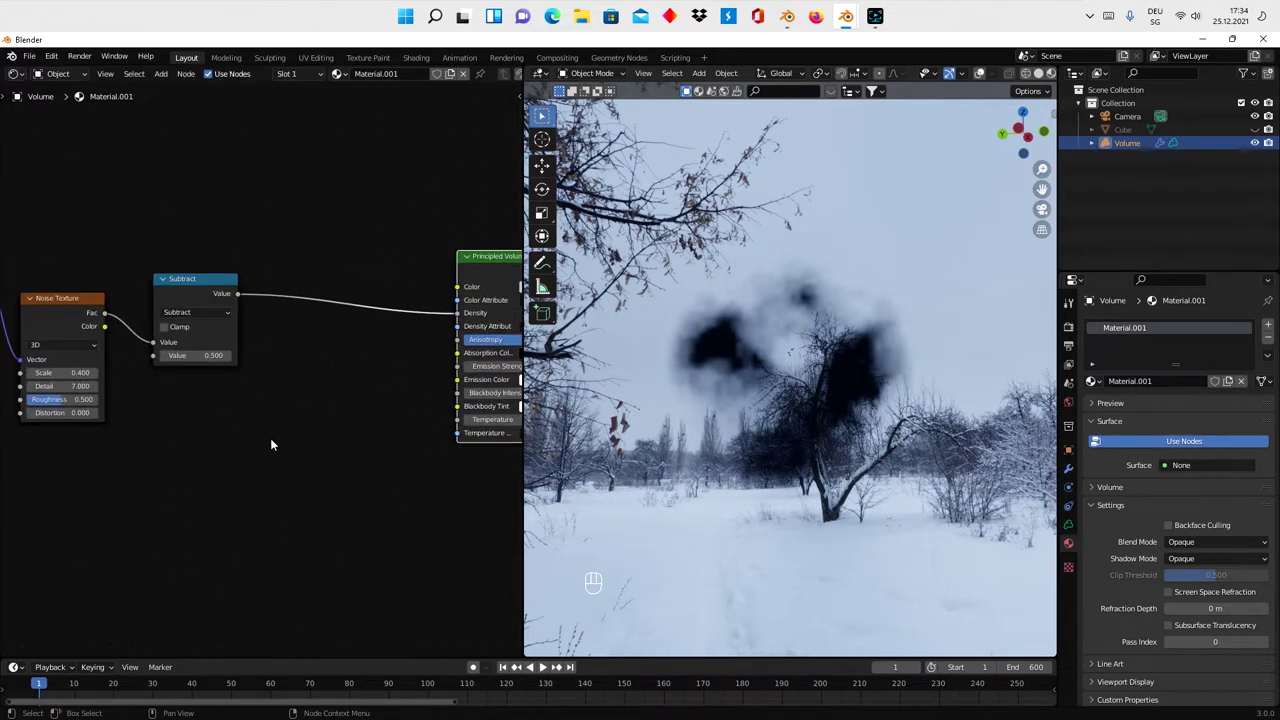
click(209, 297)
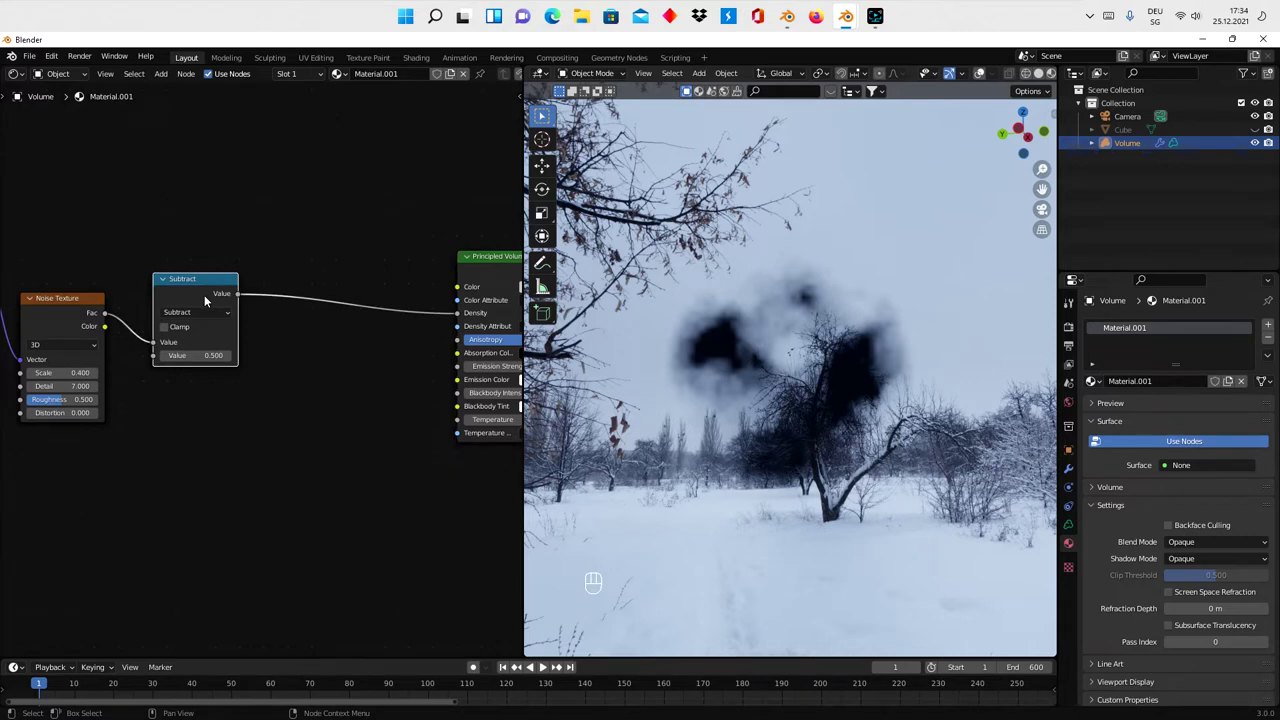
key(shift+d)
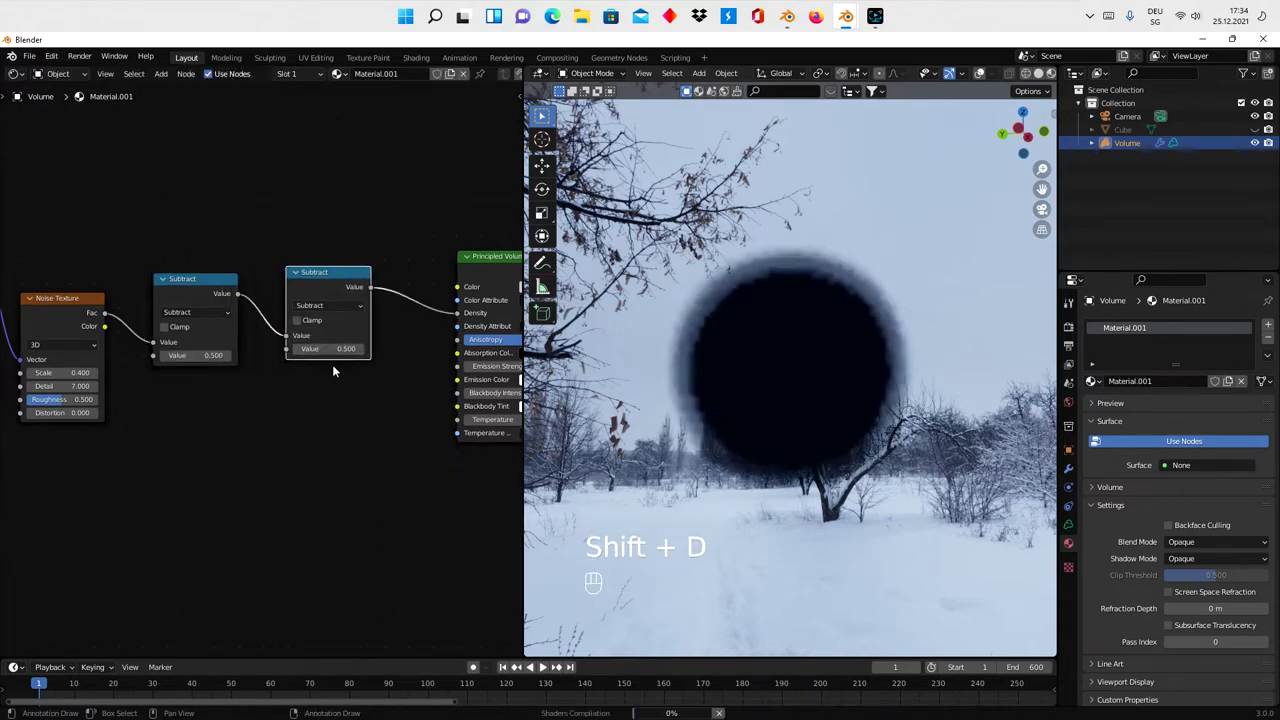
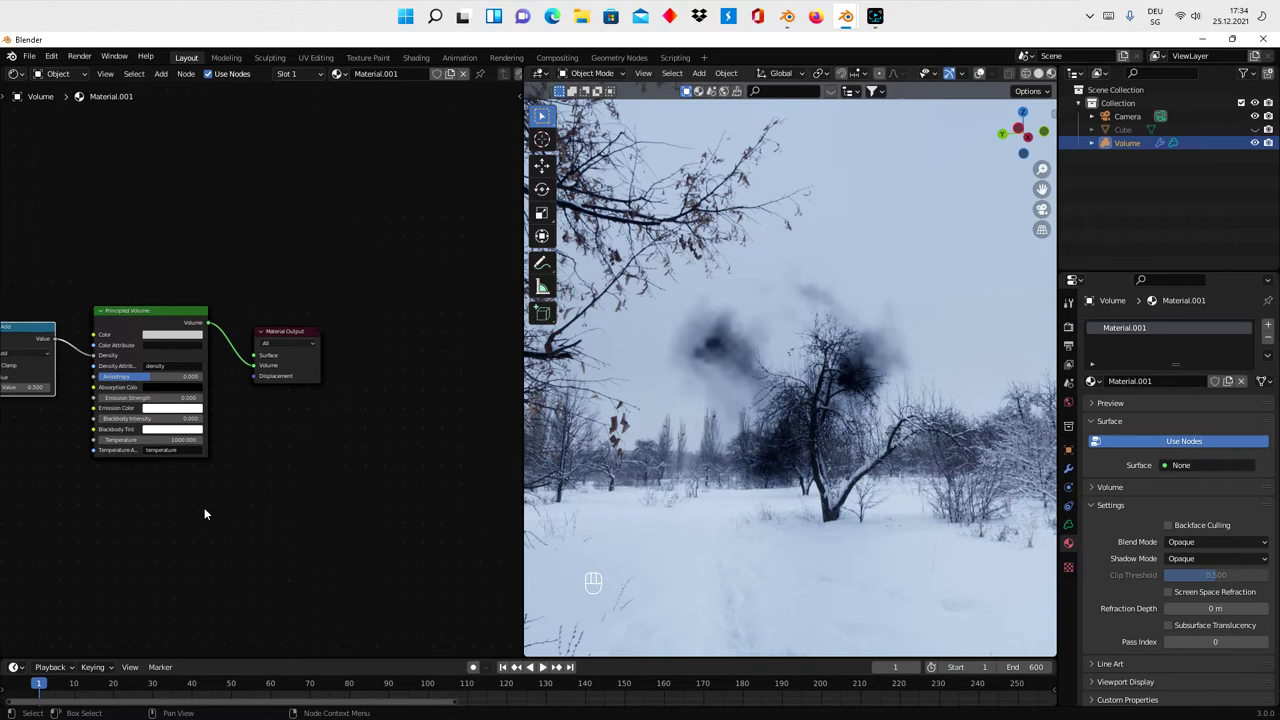
- Feed the Add output through a ColorRamp into Volume Color with white and purple stops
click(227, 493)
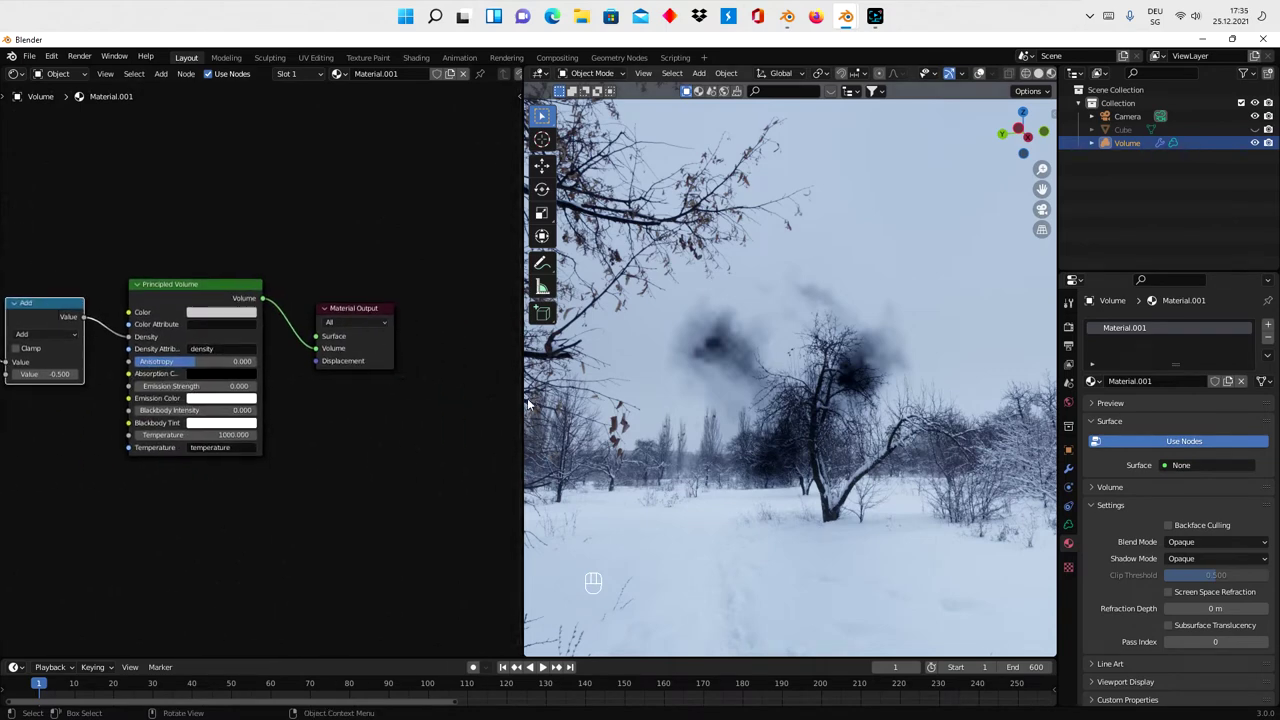
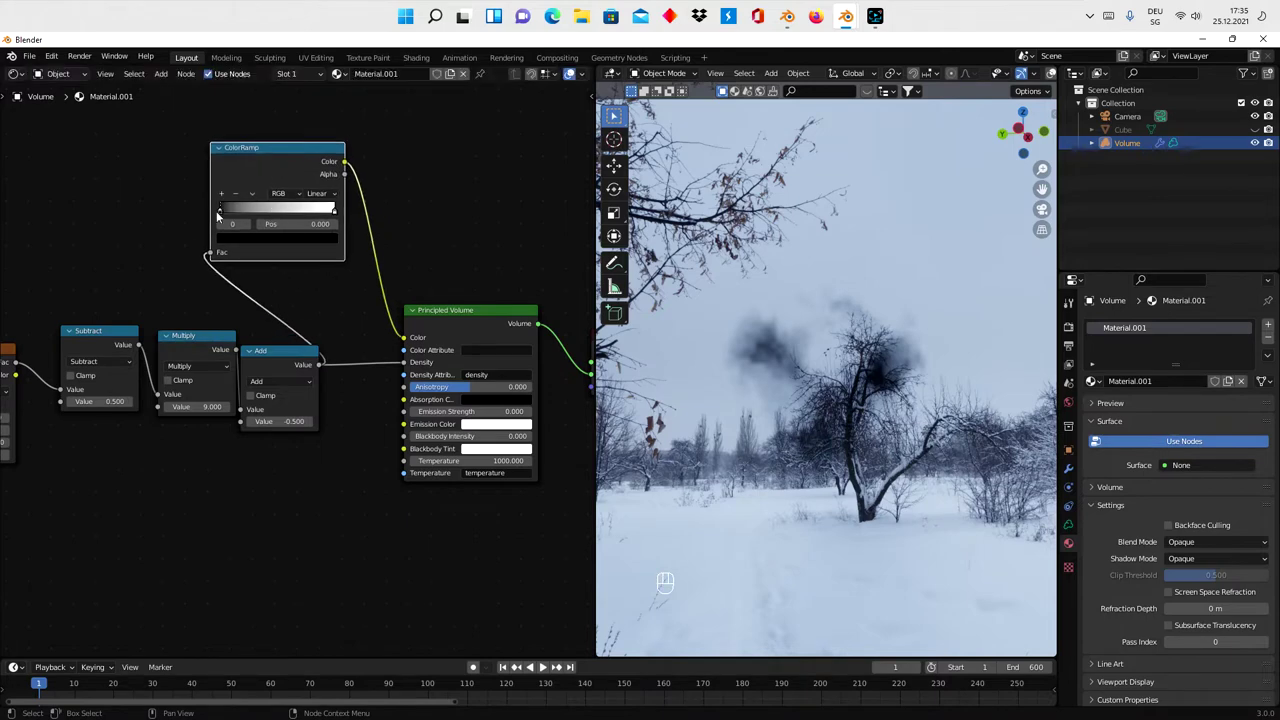
click(252, 250)
click(261, 241)
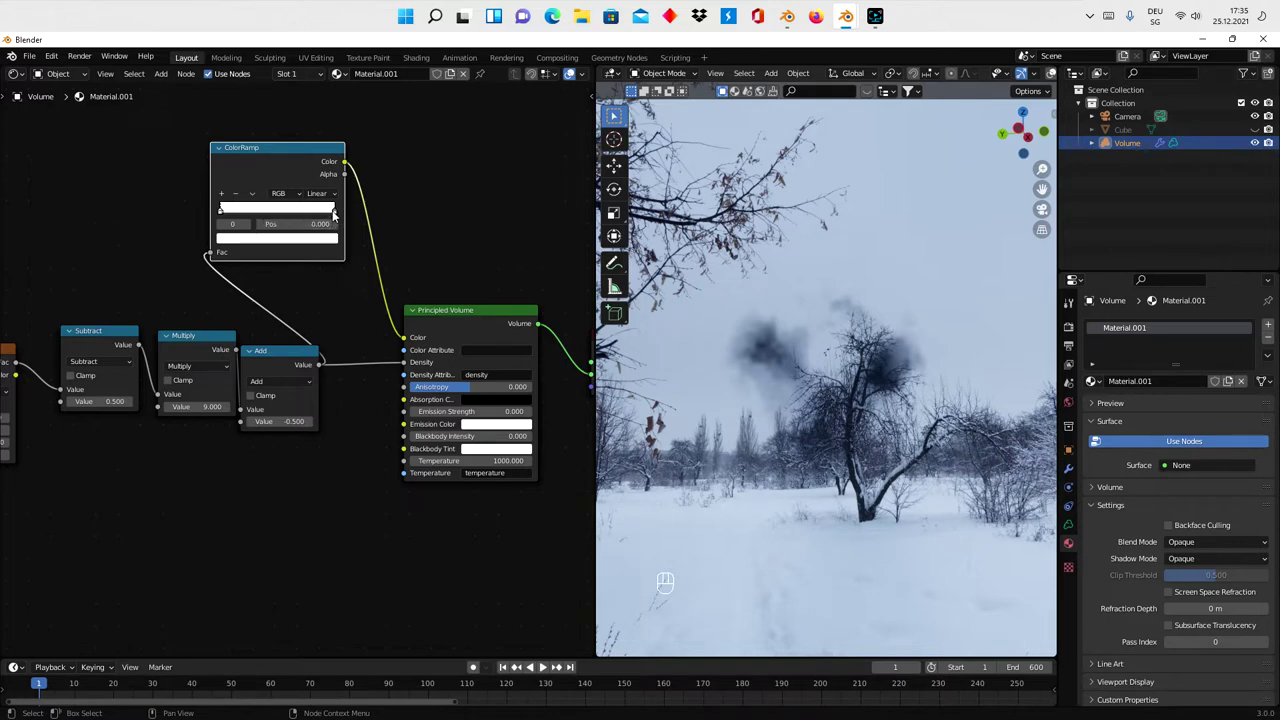
click(336, 214)
click(332, 244)
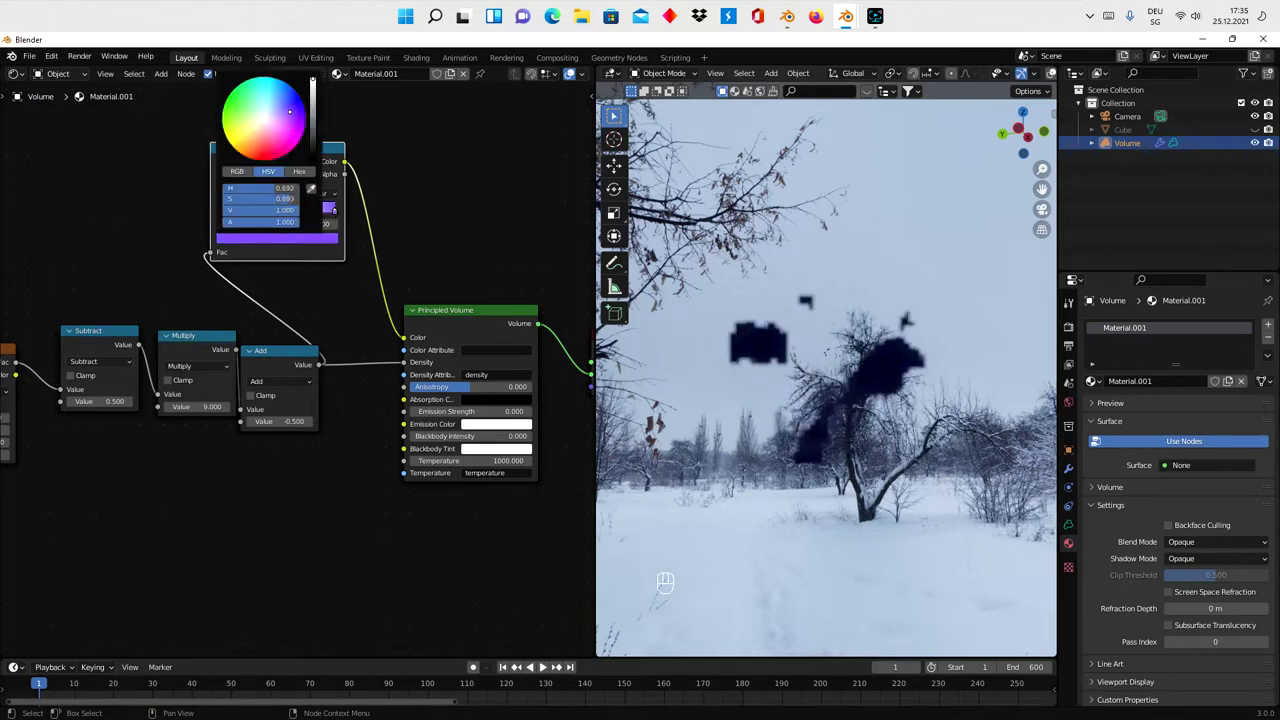
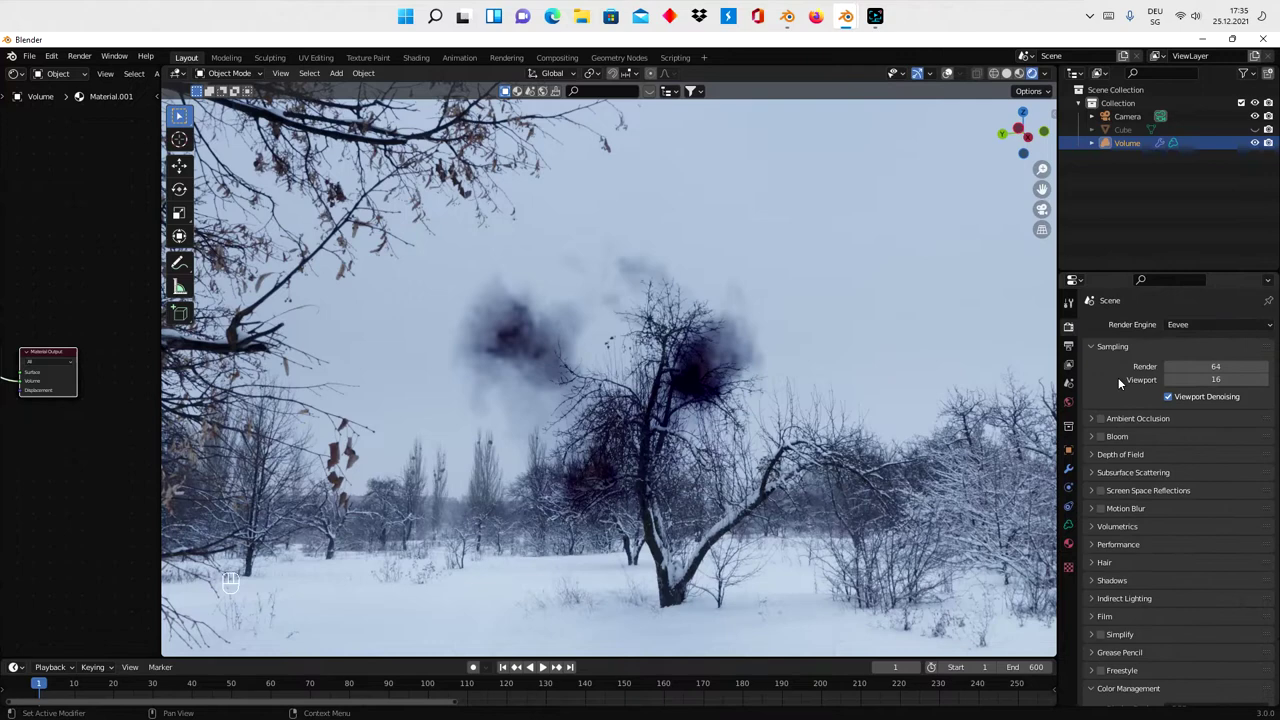
- Drop the Eevee volumetric tile size from 8 px to 2 px
click(1110, 532)
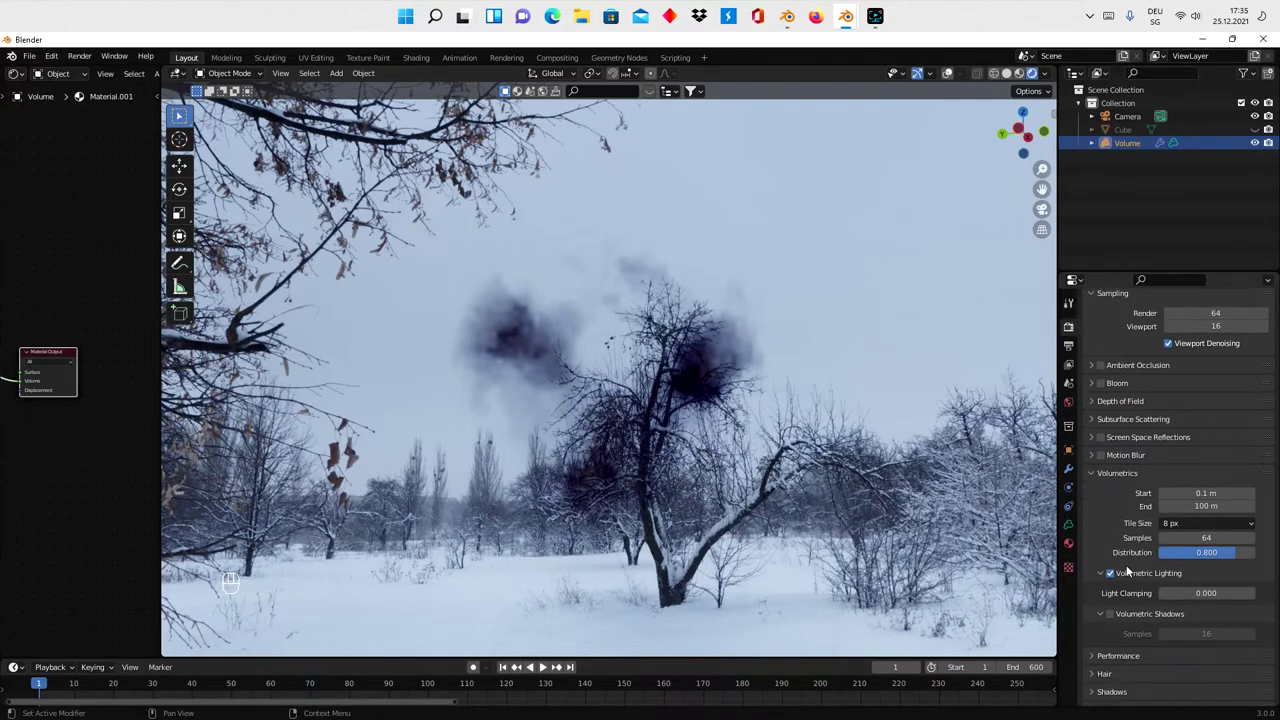
click(1184, 526)
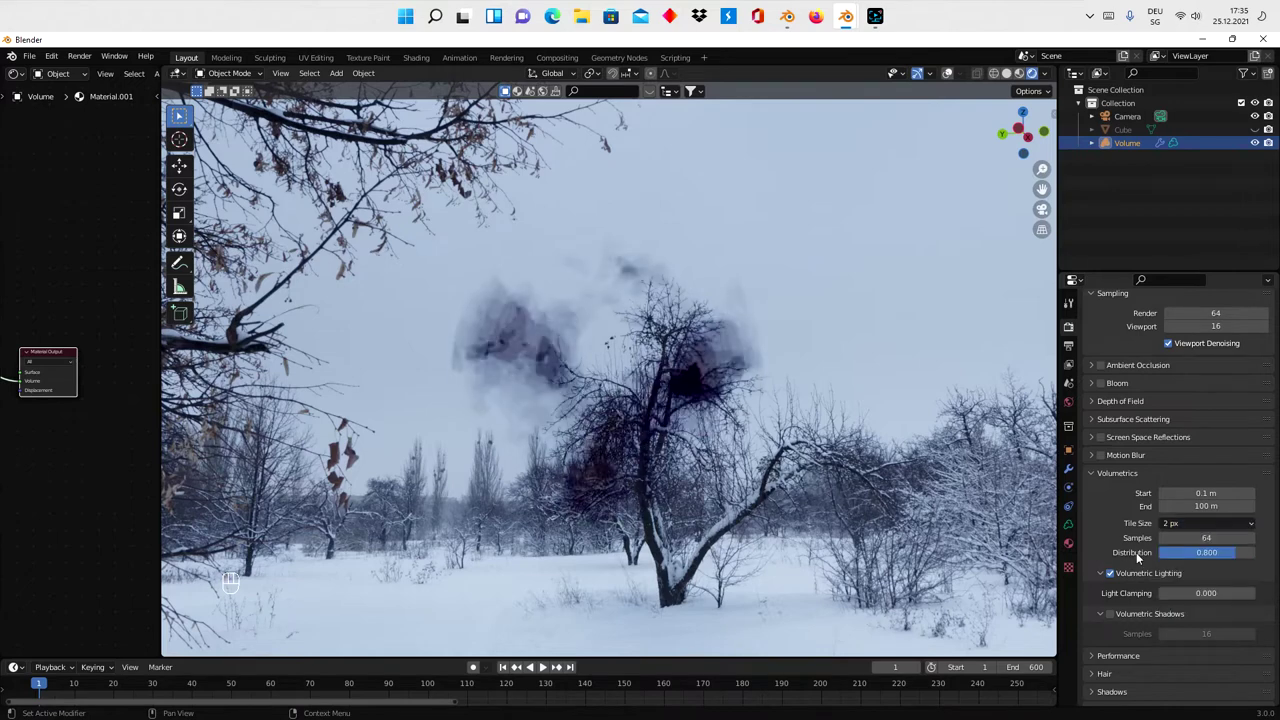
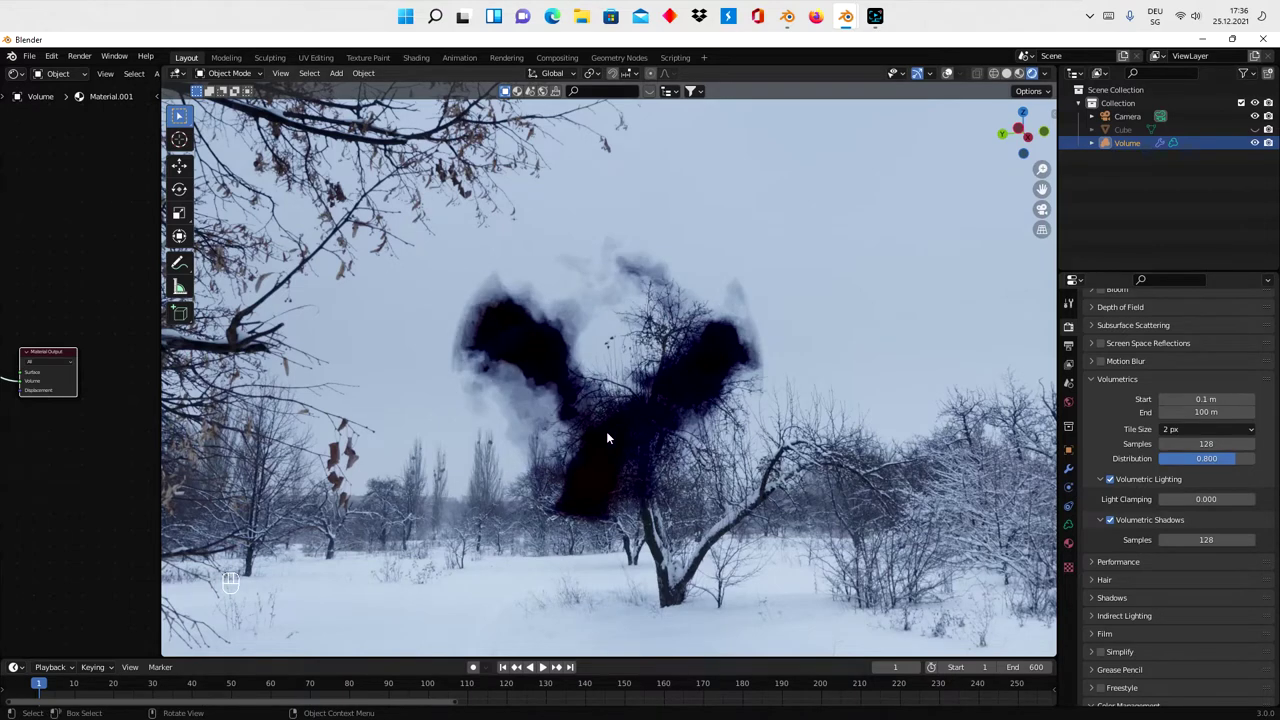
- Add a 400 W Point light to illuminate the clouds and set the second Mapping scale to 0.25
key(shift+a)
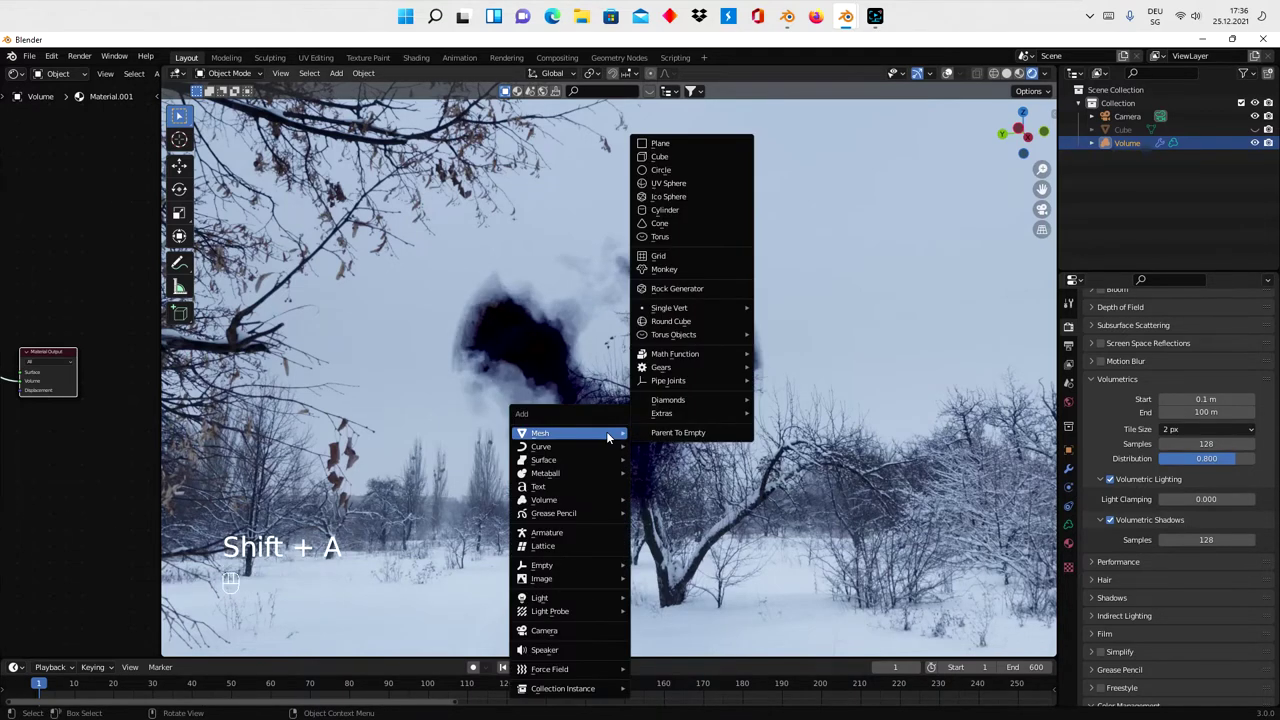
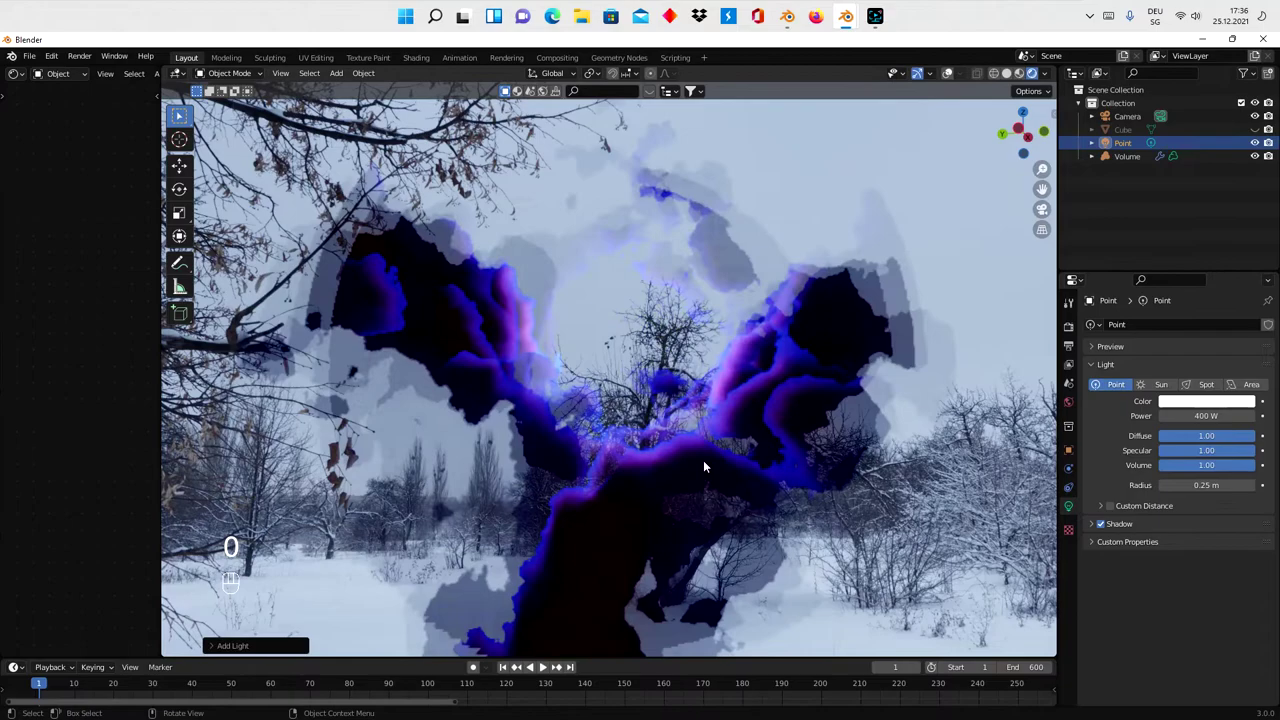
middle_click(721, 431)
click(714, 436)
middle_click(705, 439)
drag(714, 457, 727, 490)
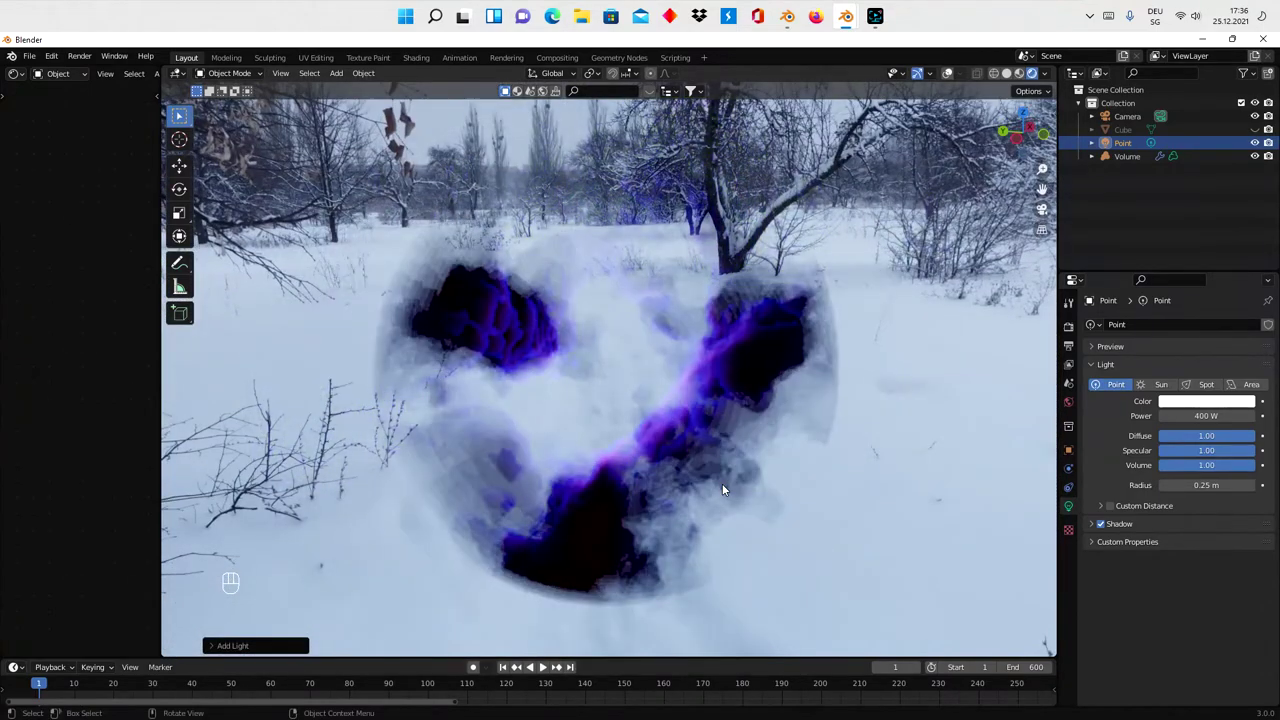
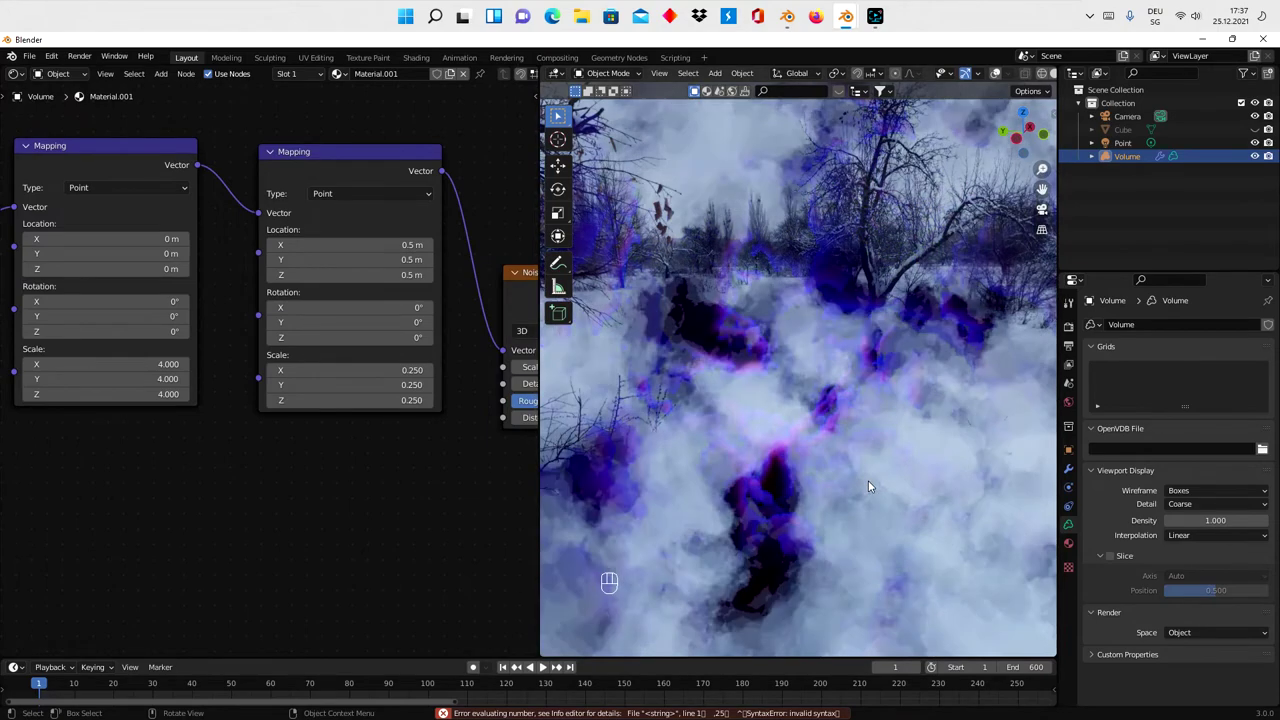
- Unhide the Cube sphere in the Outliner so its Glass BSDF material is shown
middle_click(870, 496)
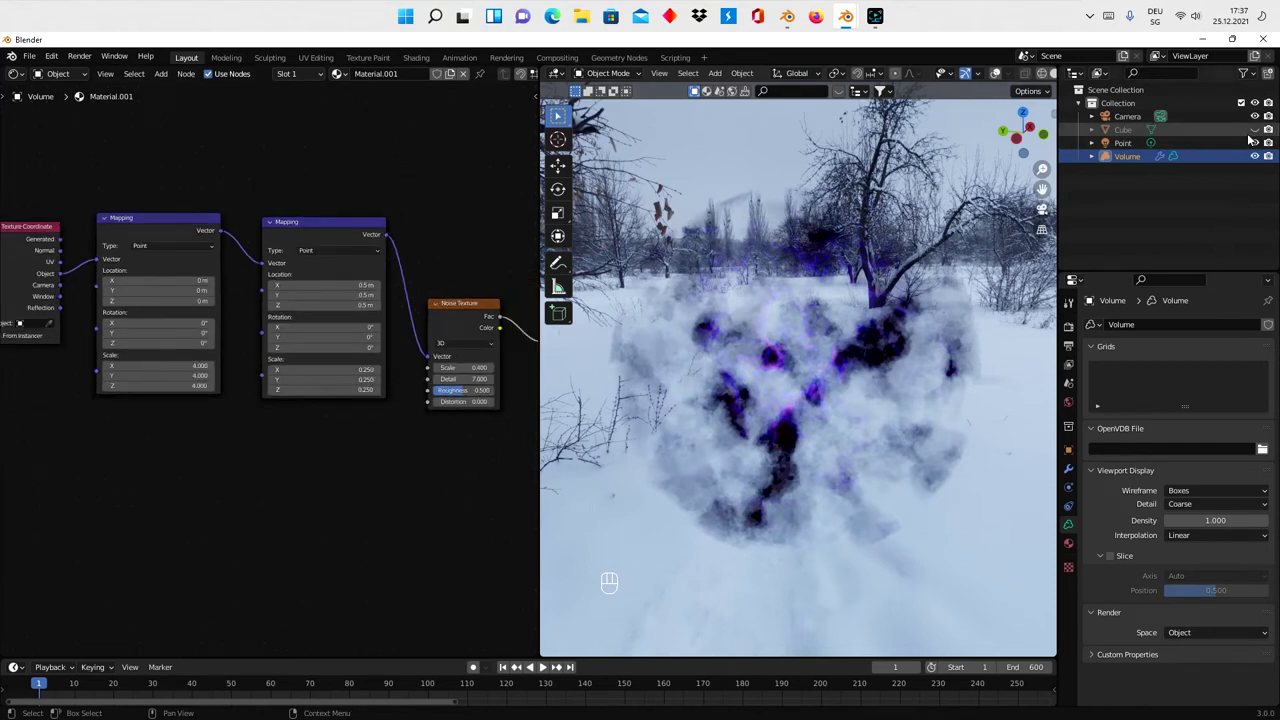
click(1259, 132)
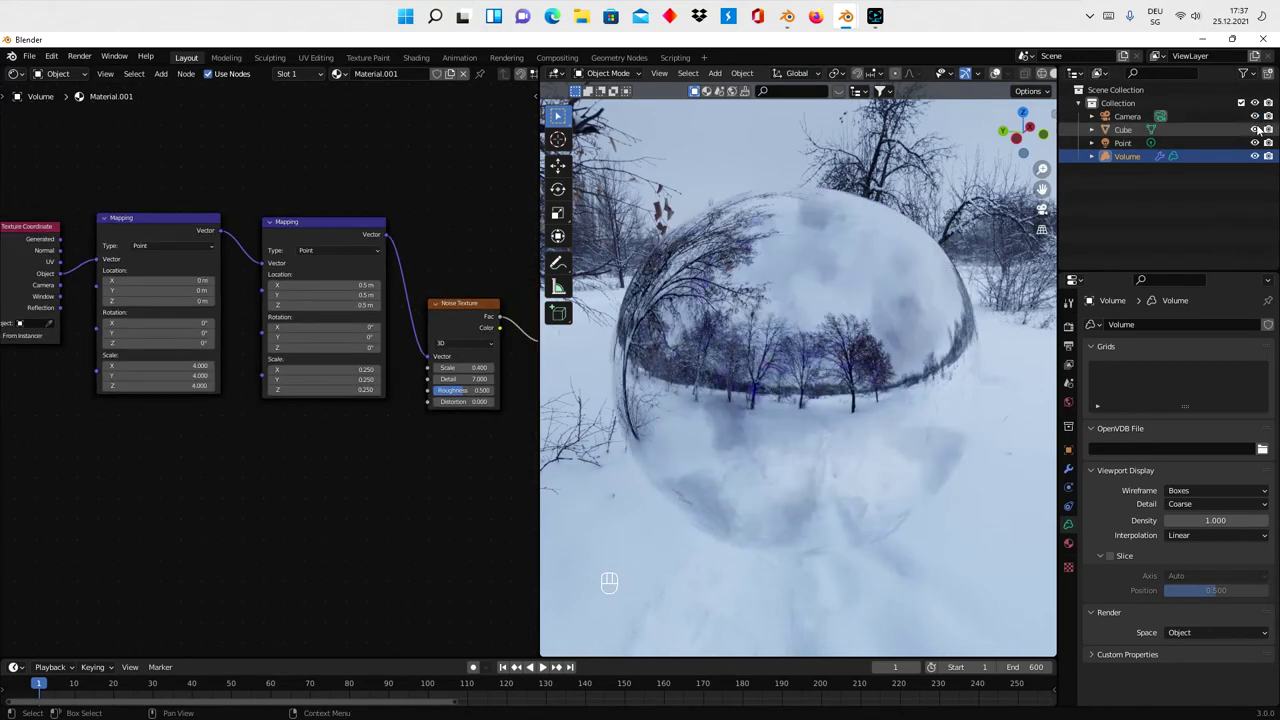
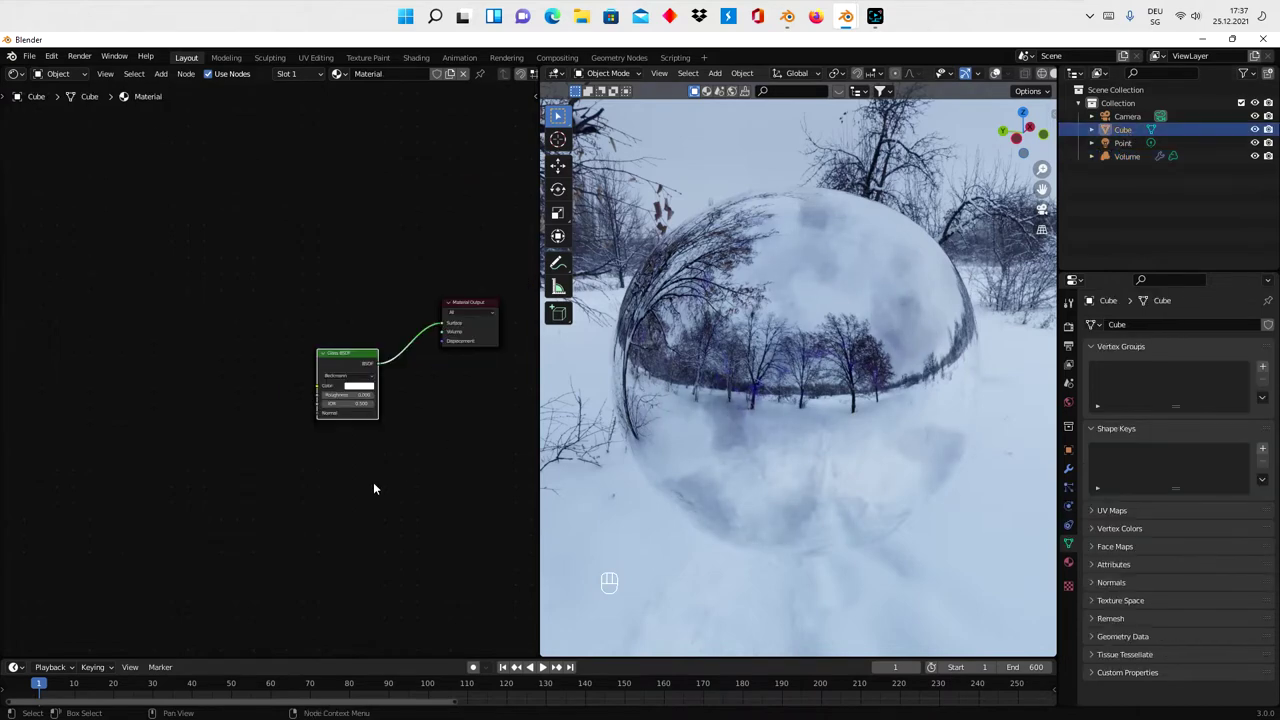
- Mix the sphere's Glass BSDF with a Transparent BSDF through a Mix Shader at factor 0.658
click(364, 494)
click(383, 363)
drag(381, 366, 283, 292)
click(360, 358)
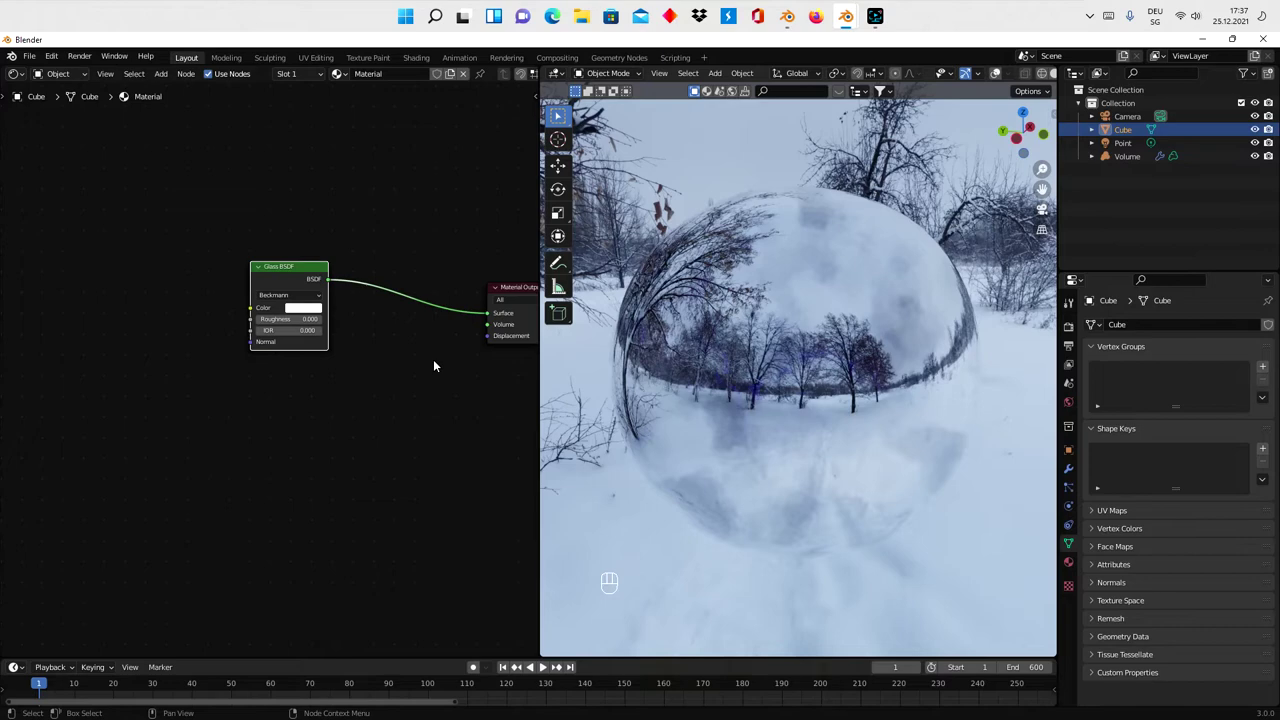
key(shift+a)
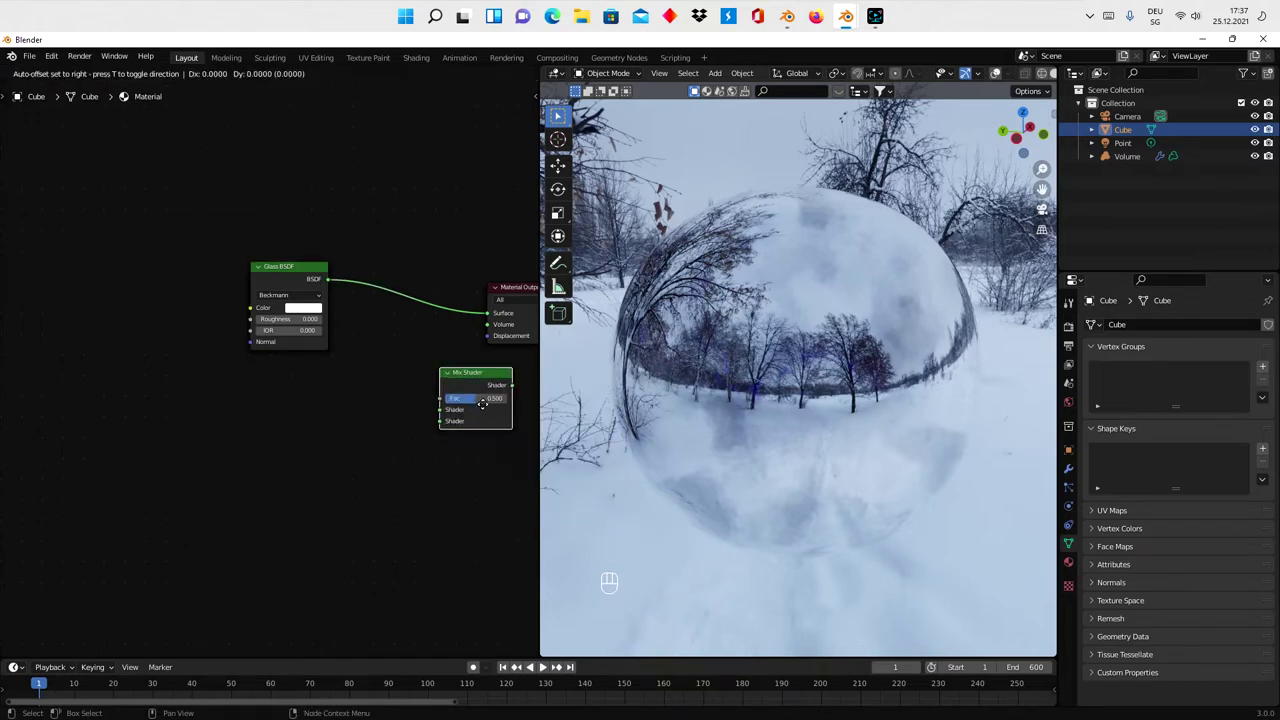
key(shift+a)
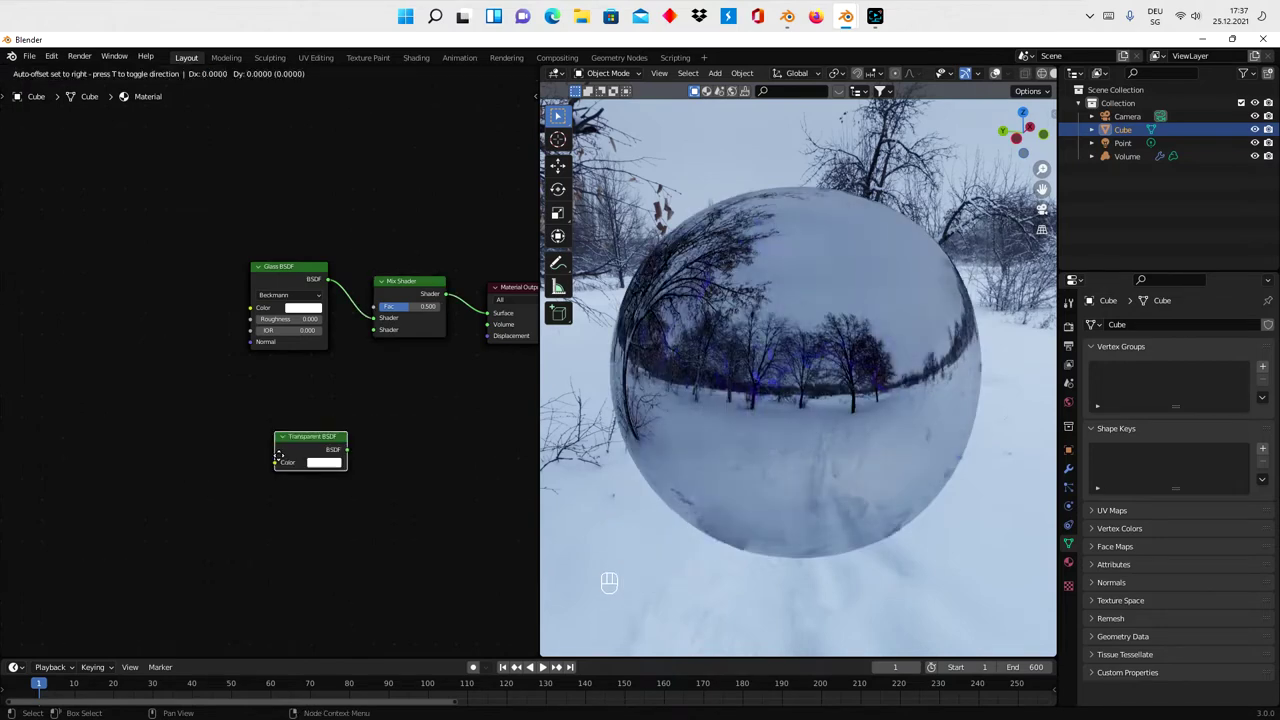
drag(355, 368, 381, 373)
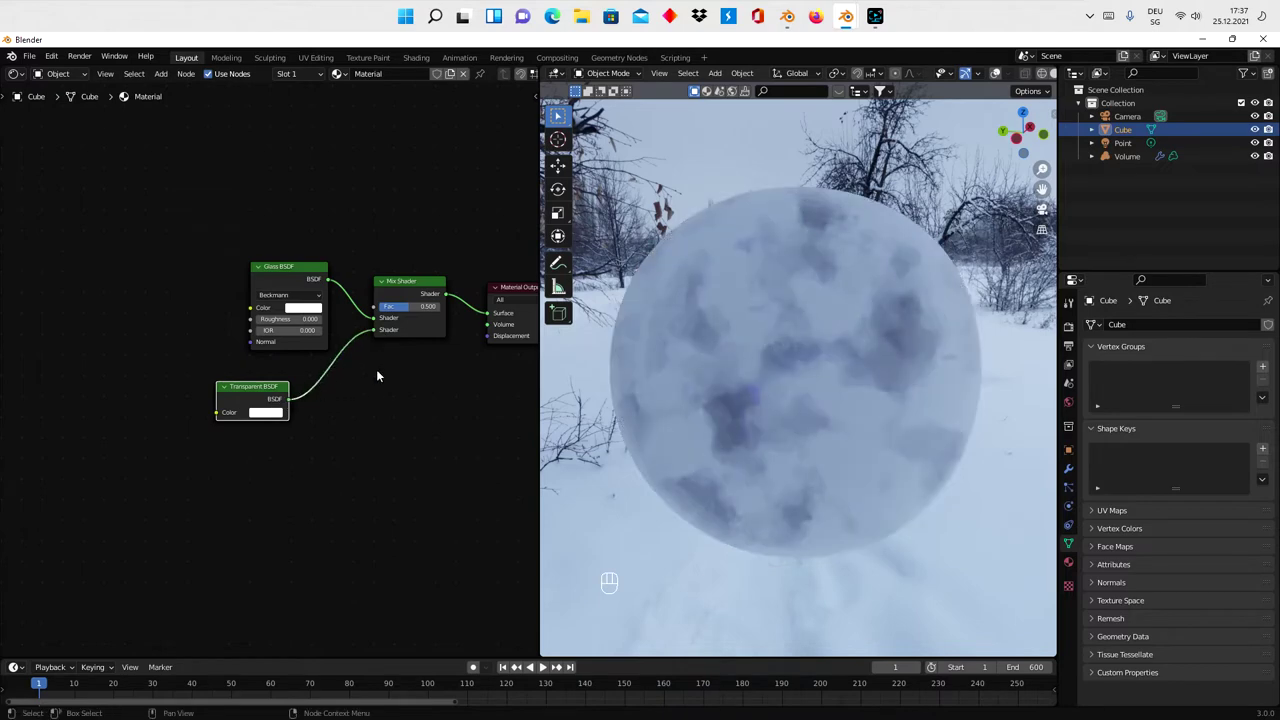
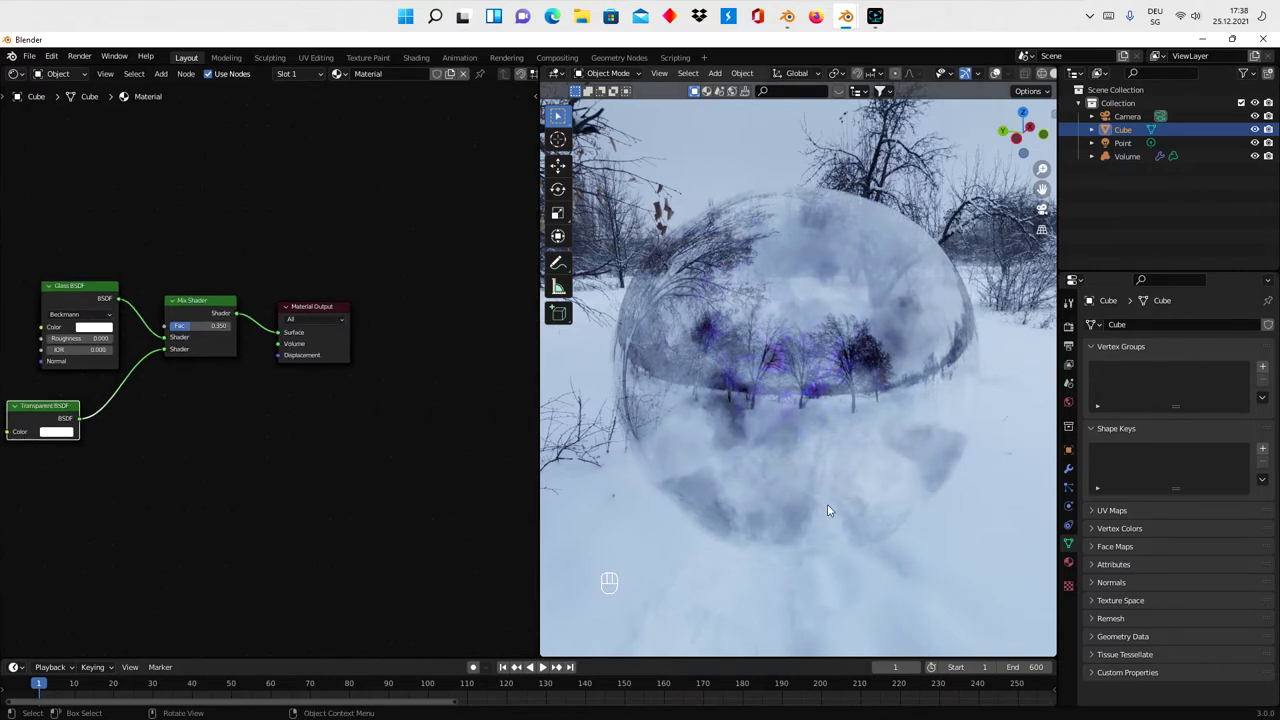
- Rename the sphere little universe, set its Blend Mode to Alpha Blend, then reselect the Volume object
drag(841, 506, 851, 478)
middle_click(855, 473)
drag(771, 479, 801, 473)
drag(774, 479, 703, 483)
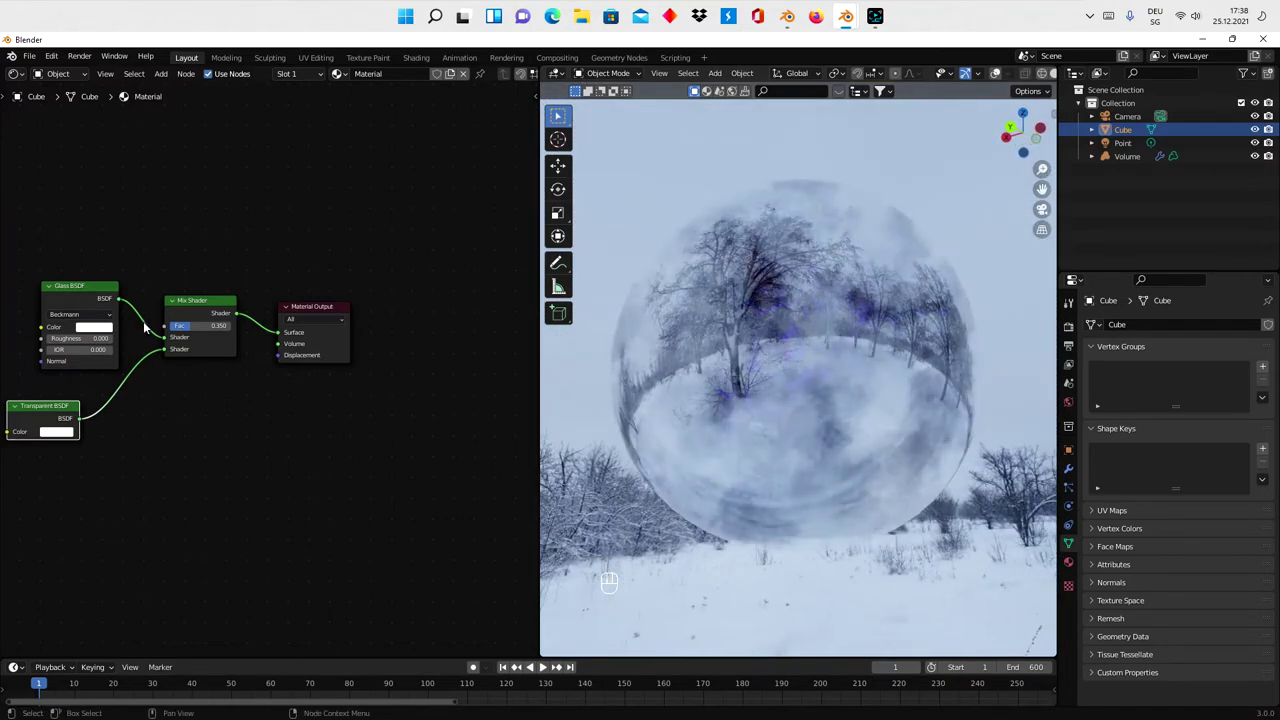
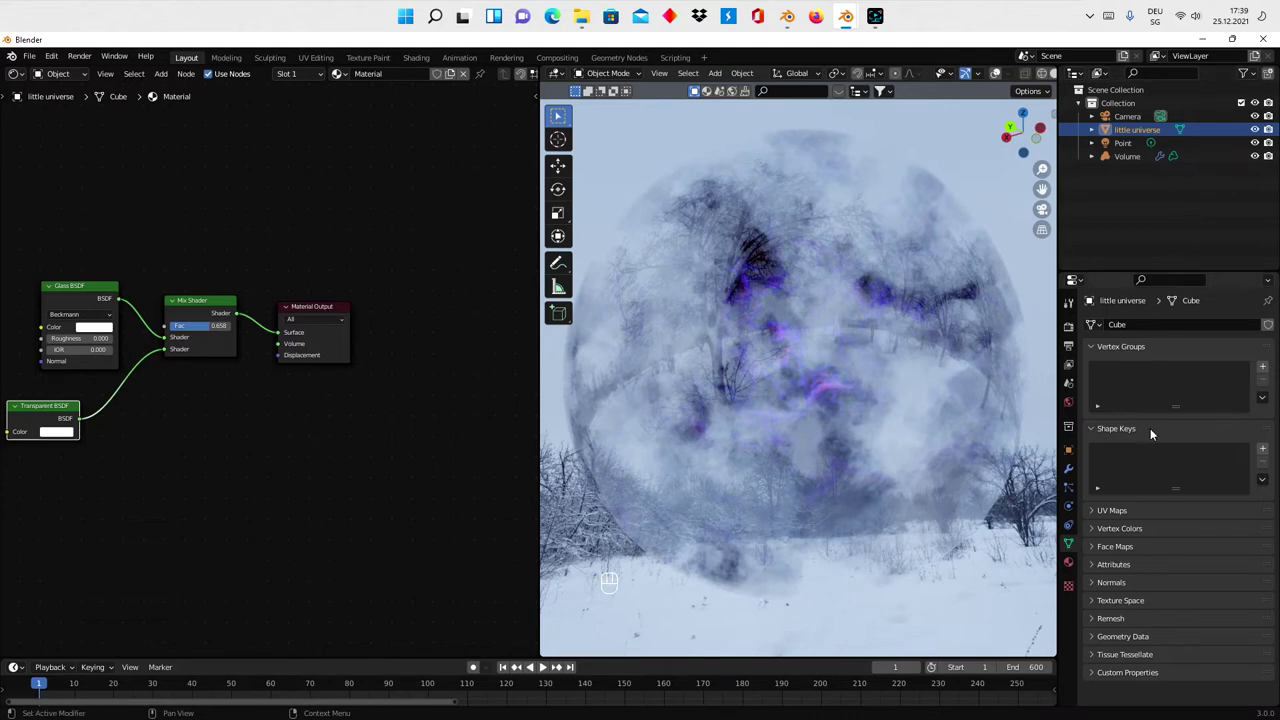
click(1074, 470)
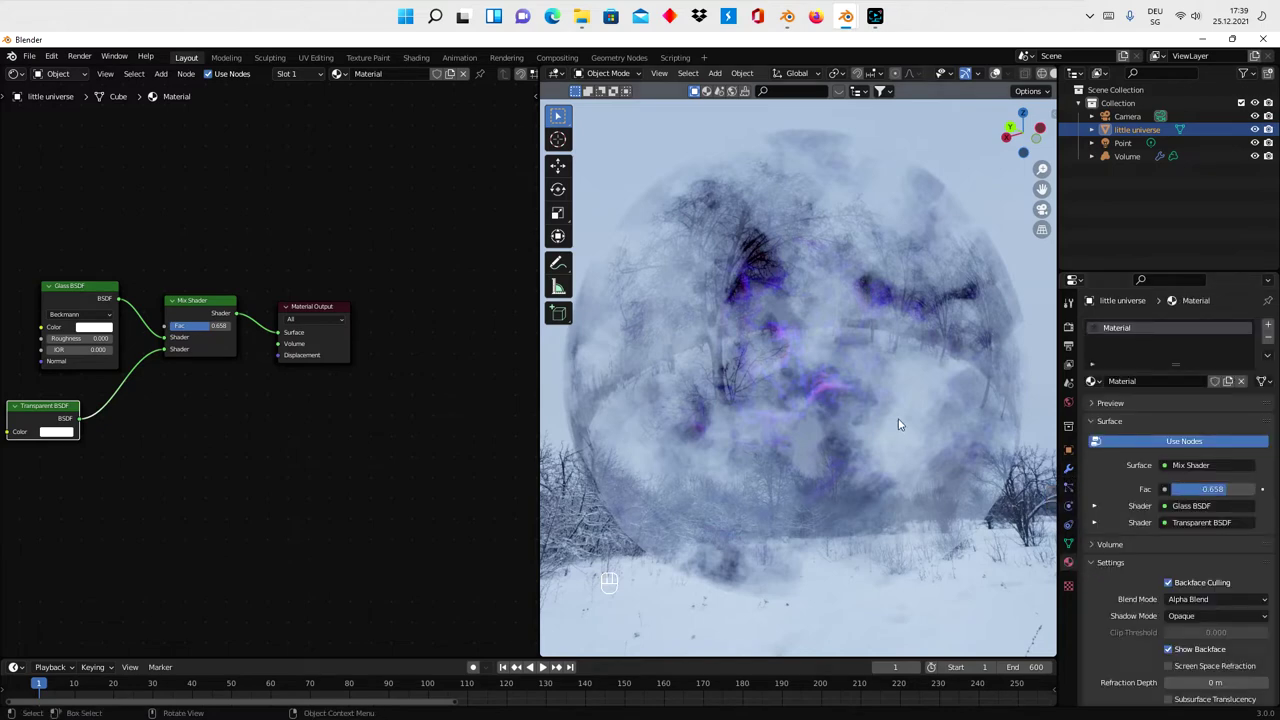
click(1137, 155)
- Step the Noise Texture scale through several values, settling it at 0.400
click(1074, 334)
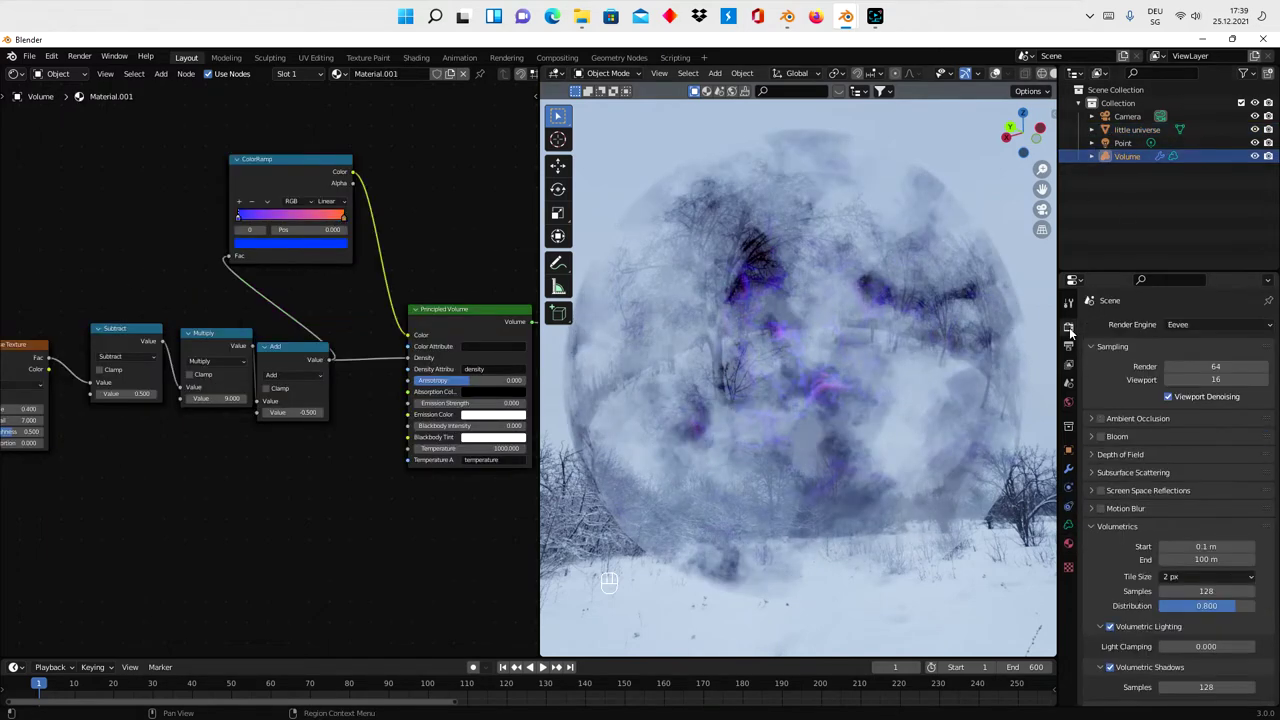
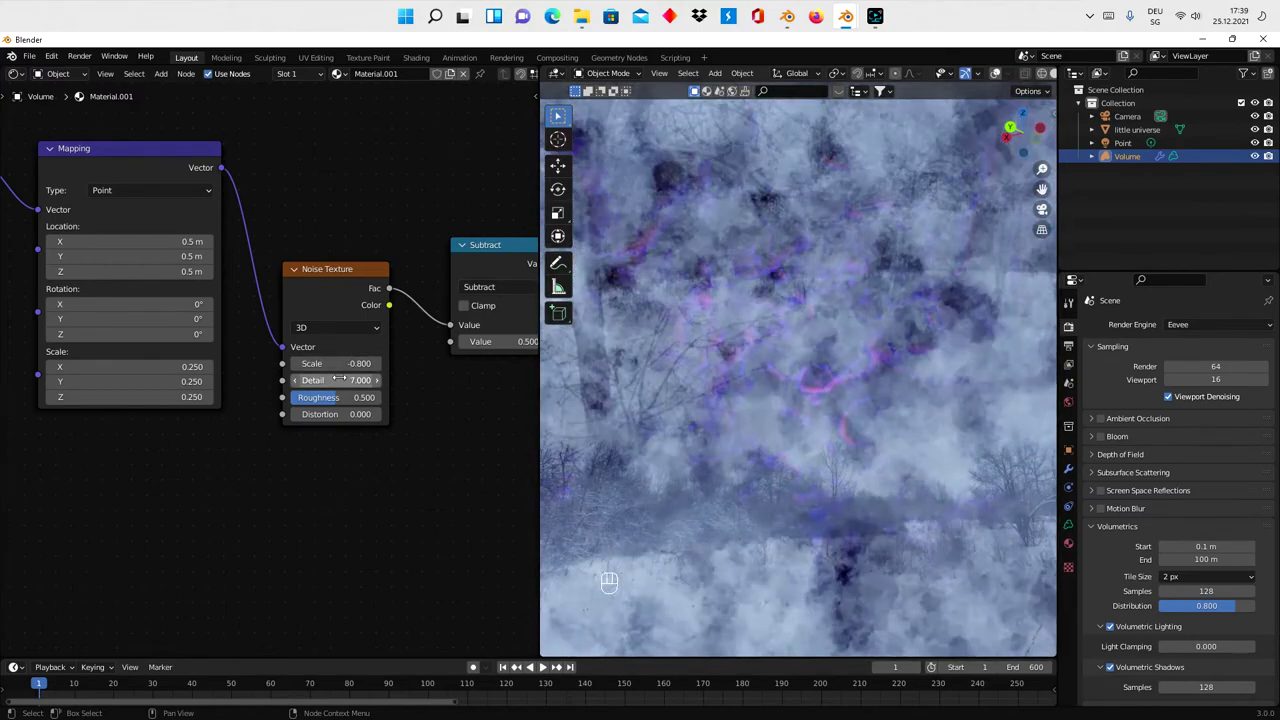
click(382, 365)
click(382, 365)
click(380, 368)
click(380, 368)
click(380, 368)
click(380, 368)
double_click(380, 368)
click(380, 368)
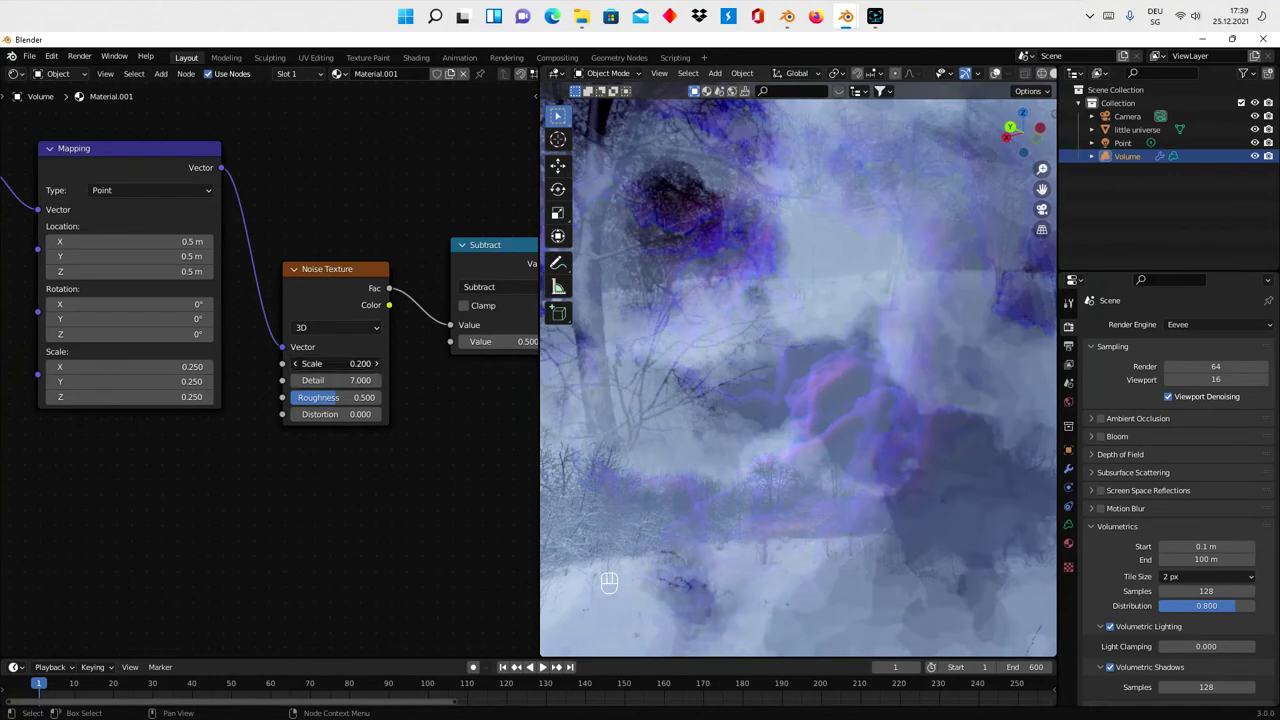
click(380, 371)
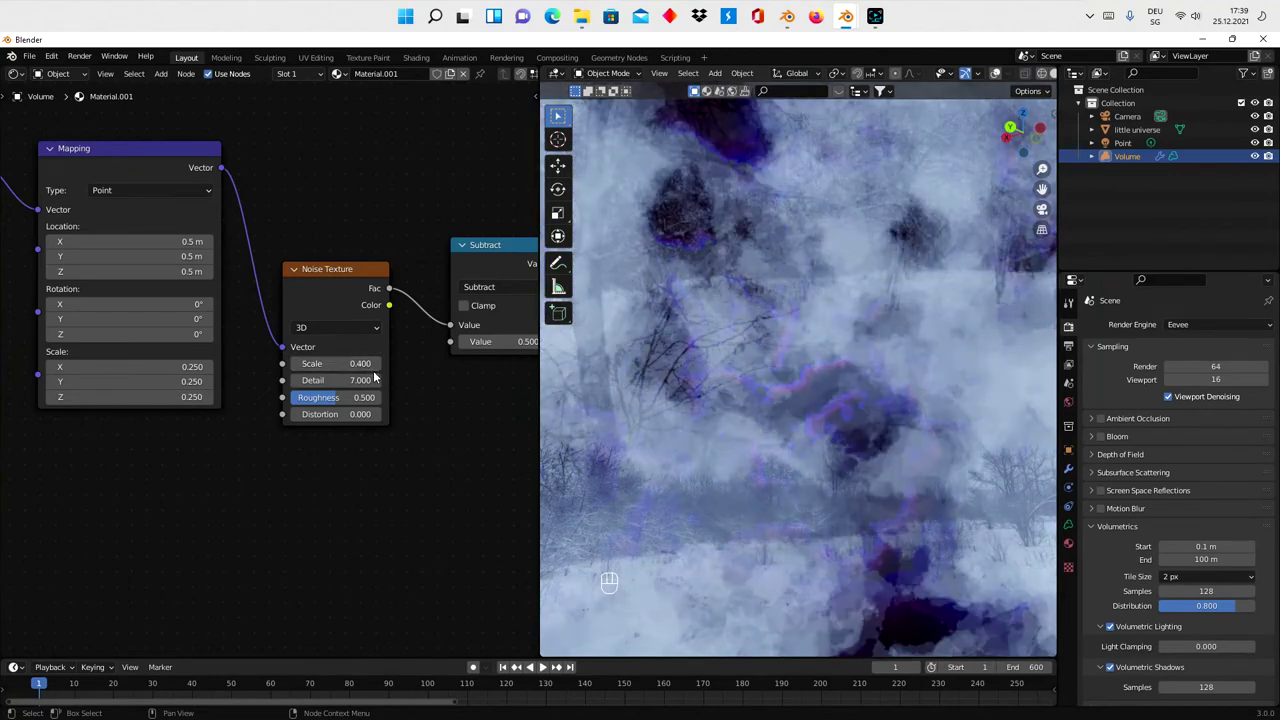
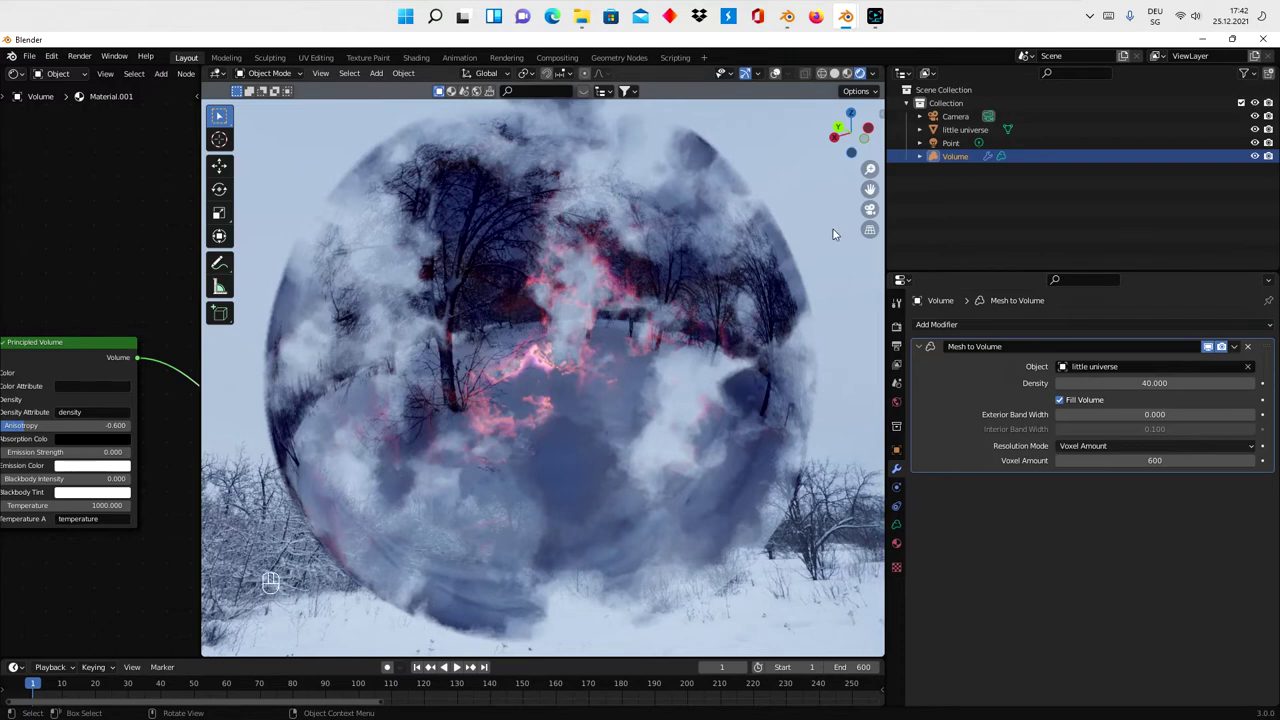
- Set the Volume object's scale to 0.14 in the sidebar, with volumetric End 40 m and Distribution 0.81
key(n)
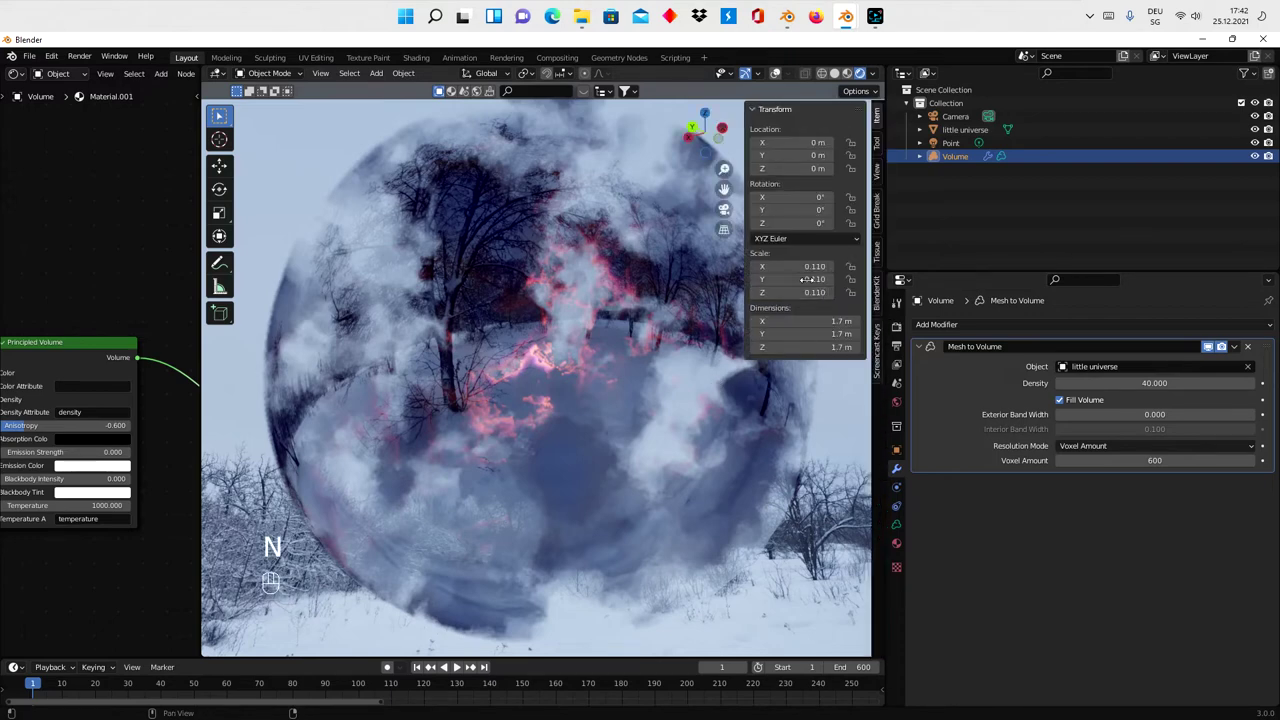
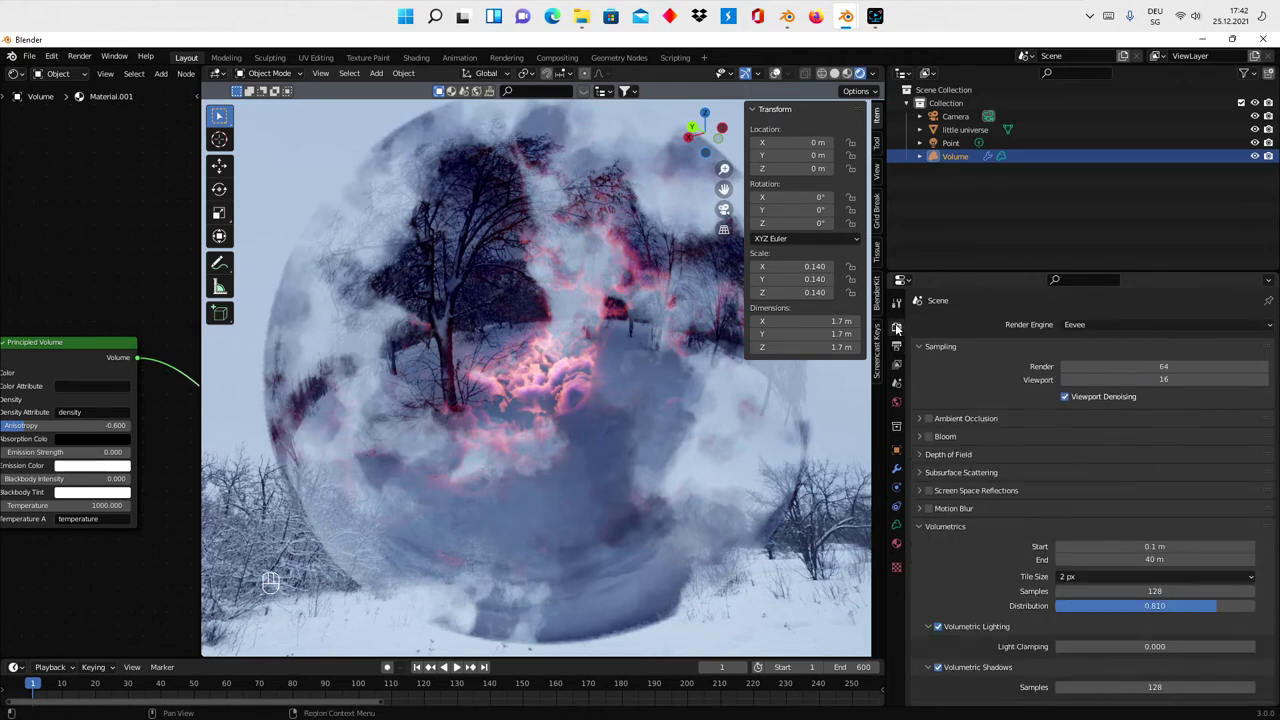
key(n)
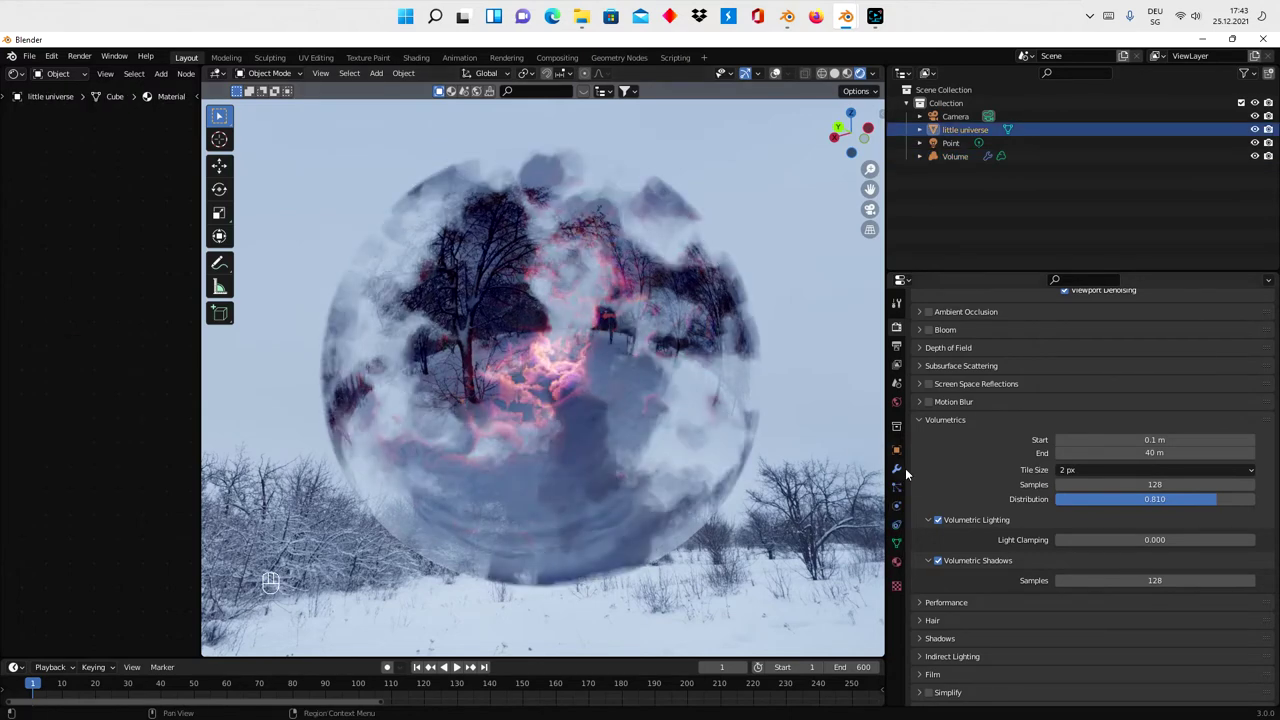
- Add a Solidify modifier to little universe with thickness 0.03 m and offset -1
click(902, 476)
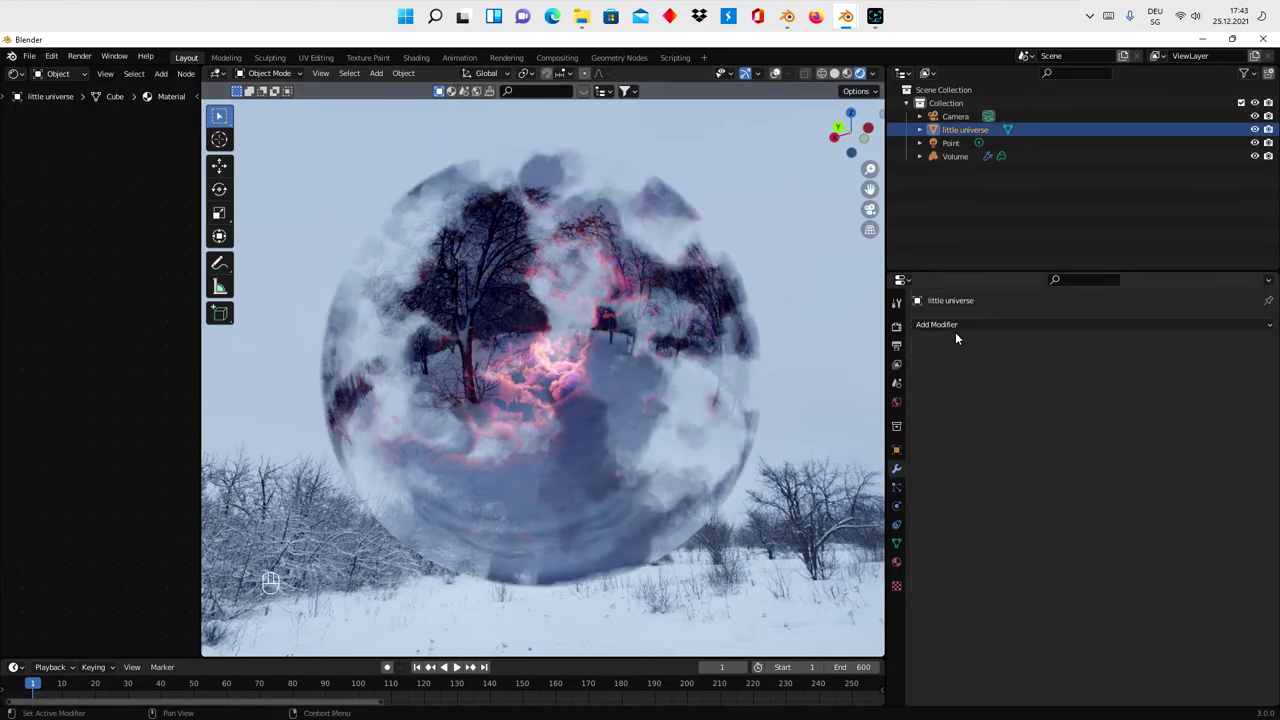
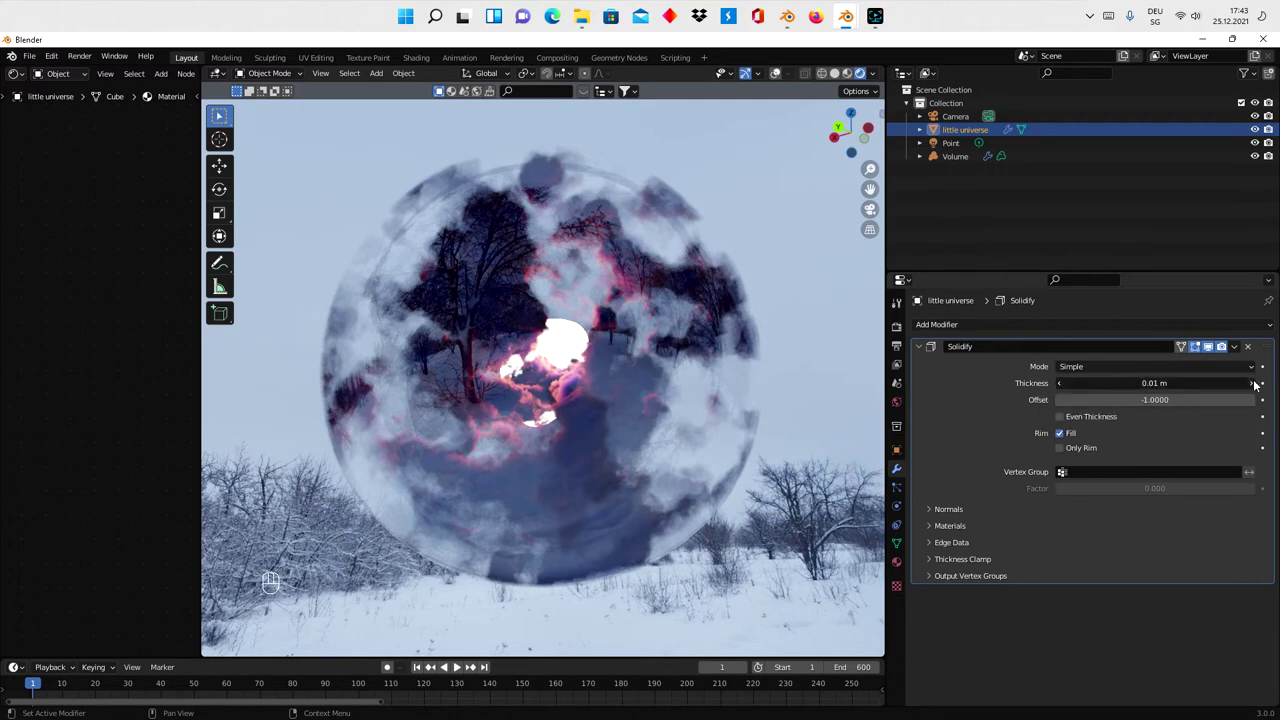
click(1258, 386)
click(1258, 386)
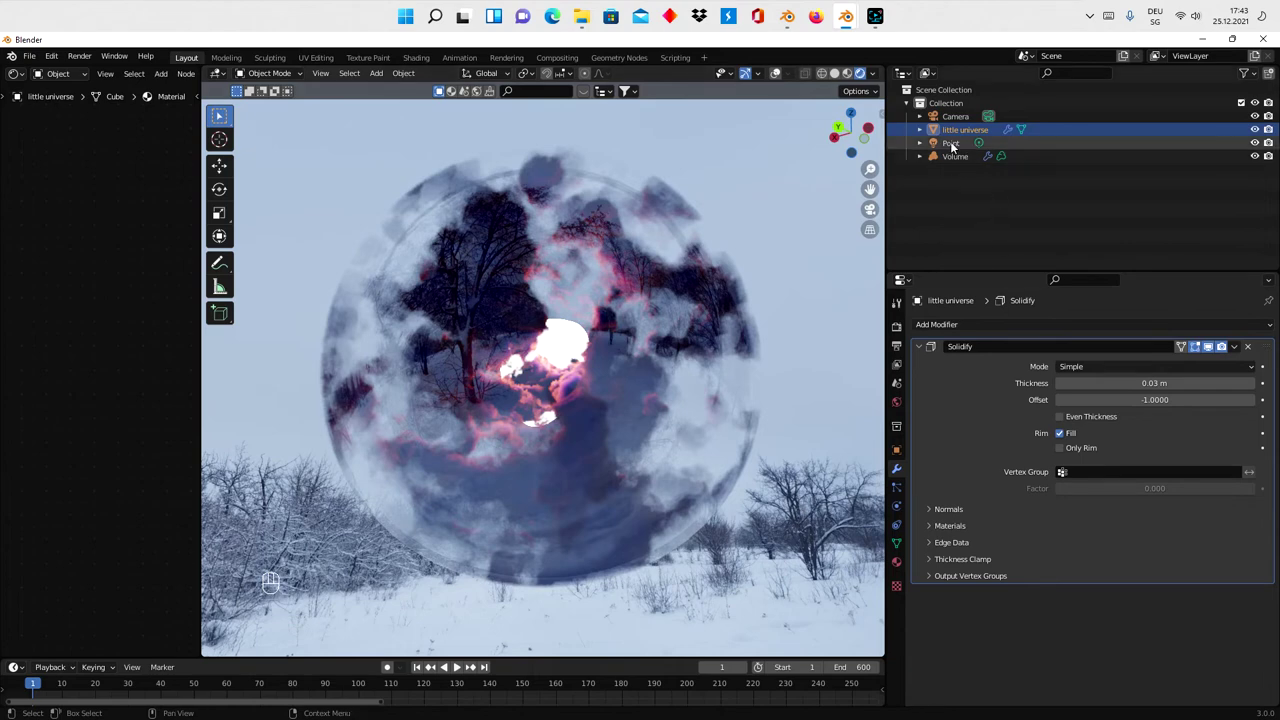
- Set the point light radius to 0, duplicate it as a pink light, then duplicate again for a yellow-green one
click(898, 511)
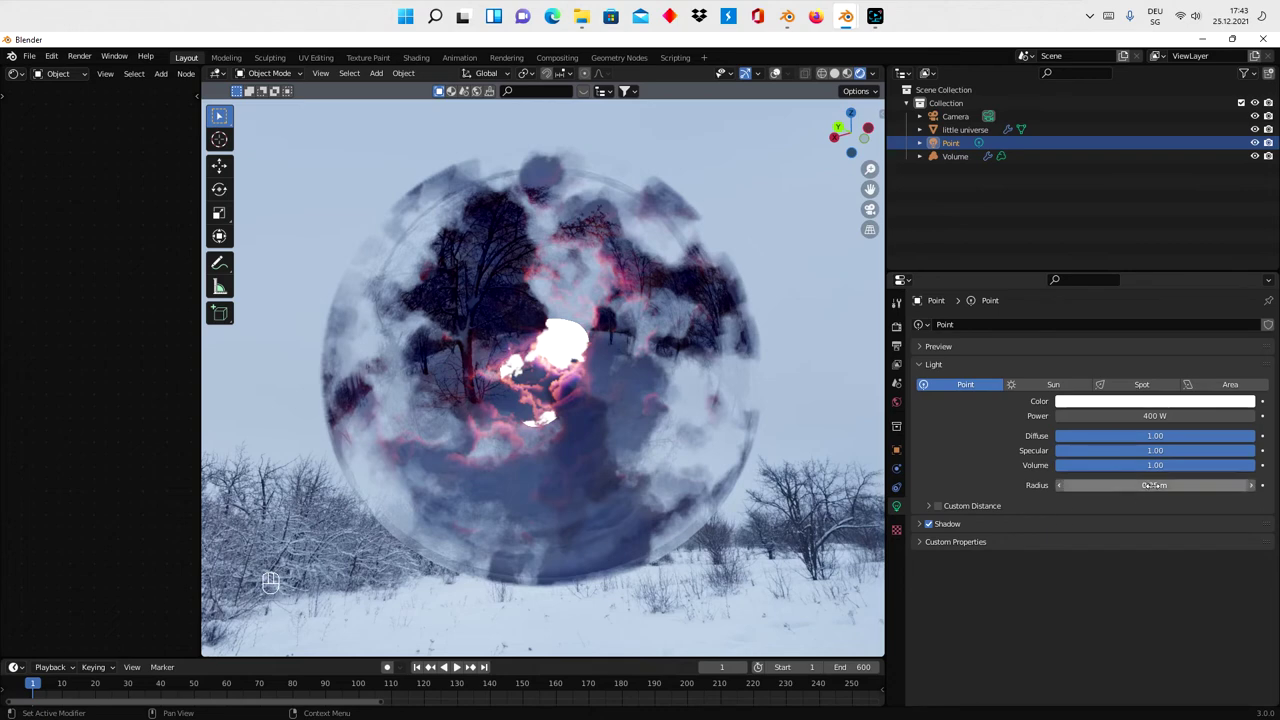
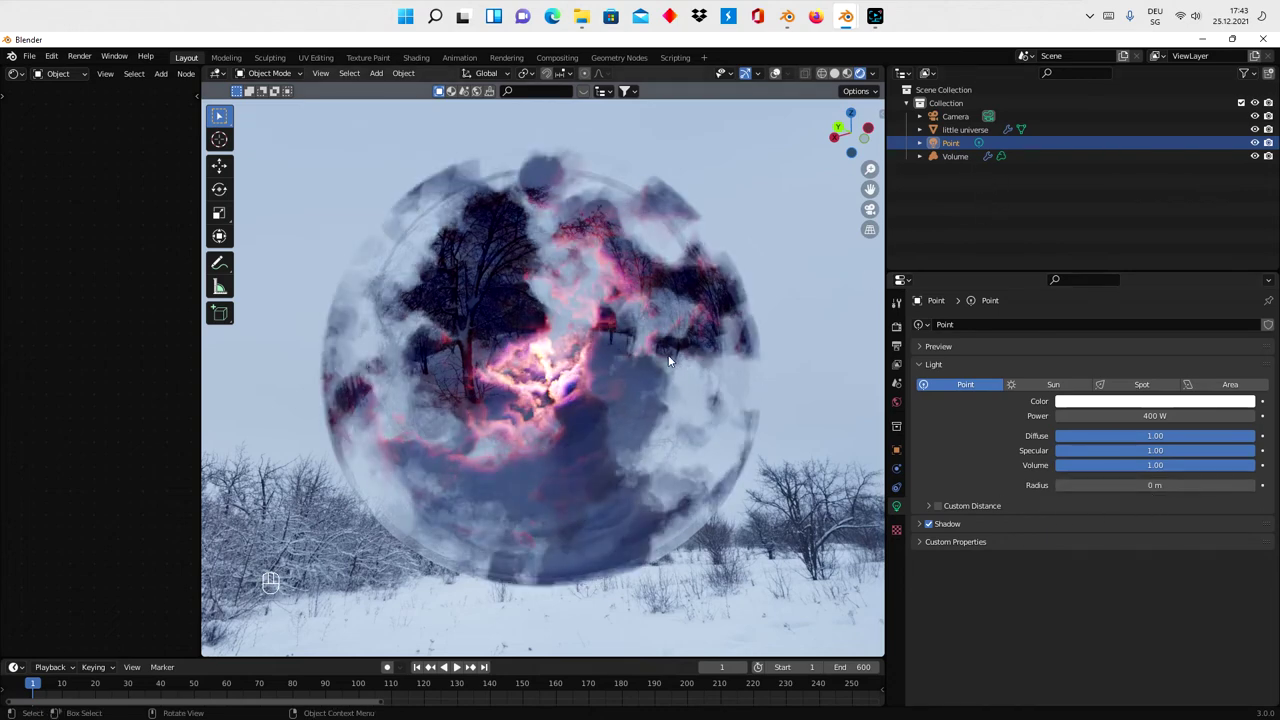
key(shift+d)
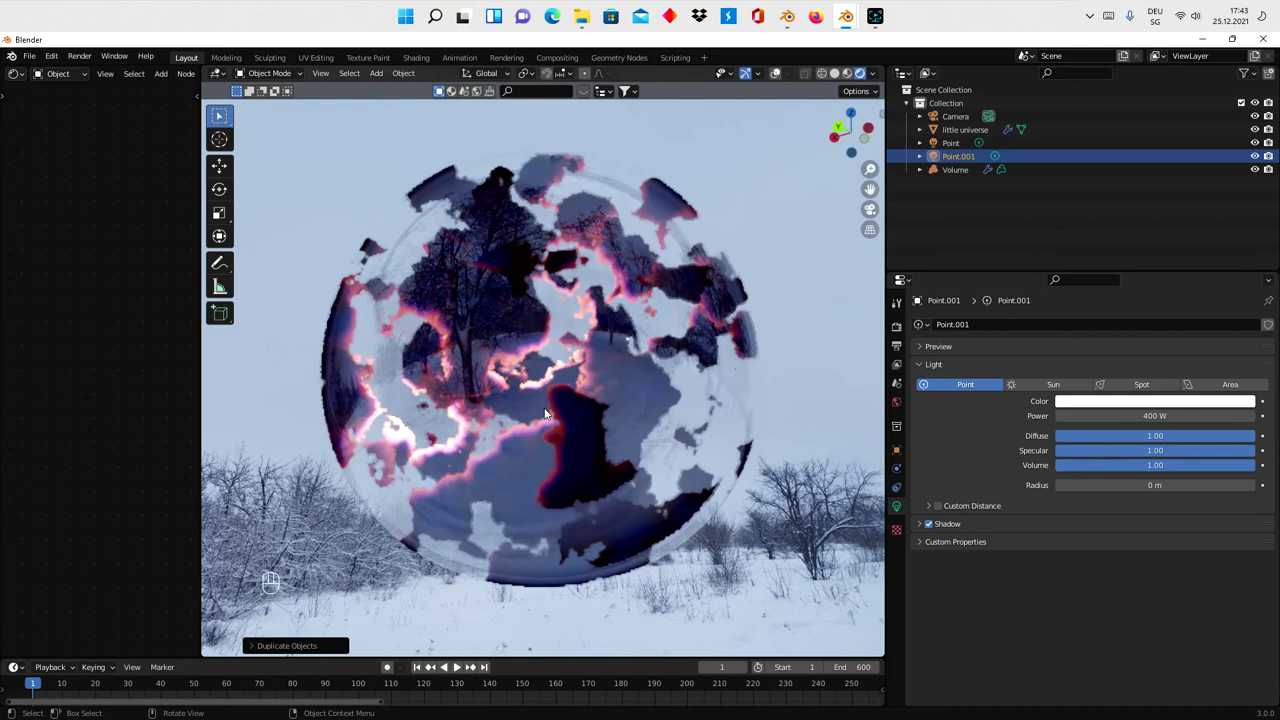
click(1170, 408)
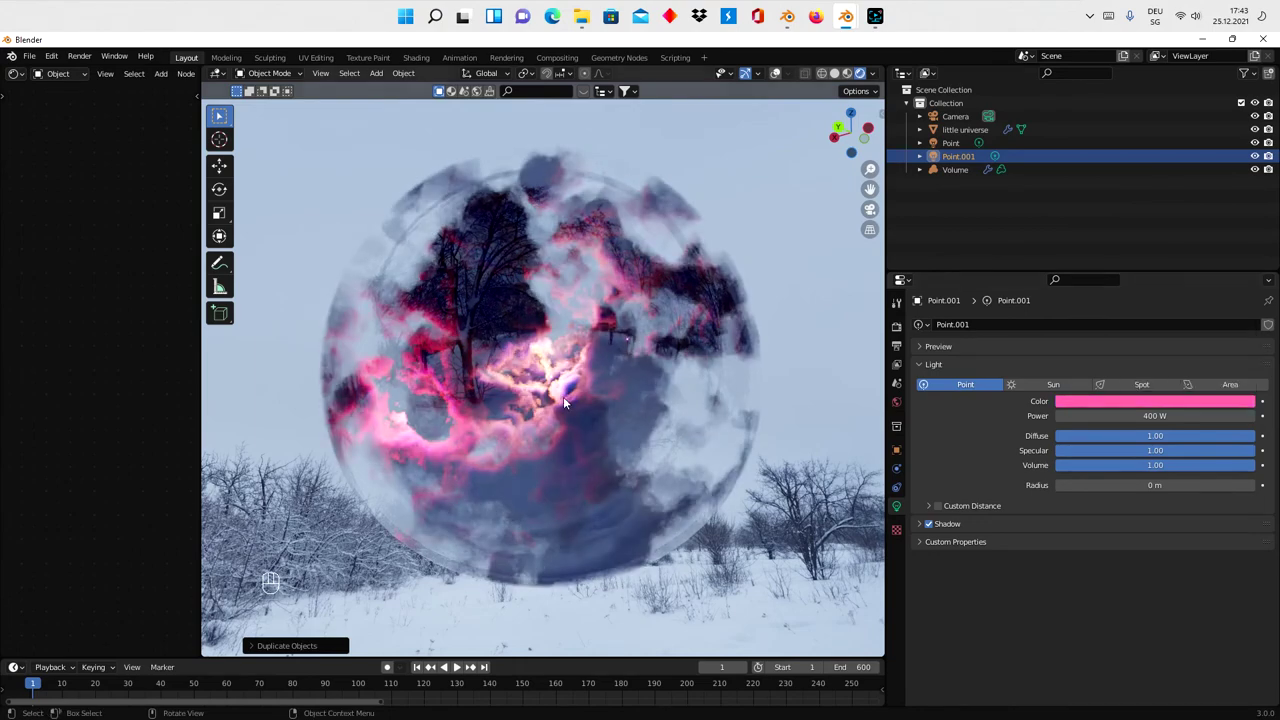
key(shift+d)
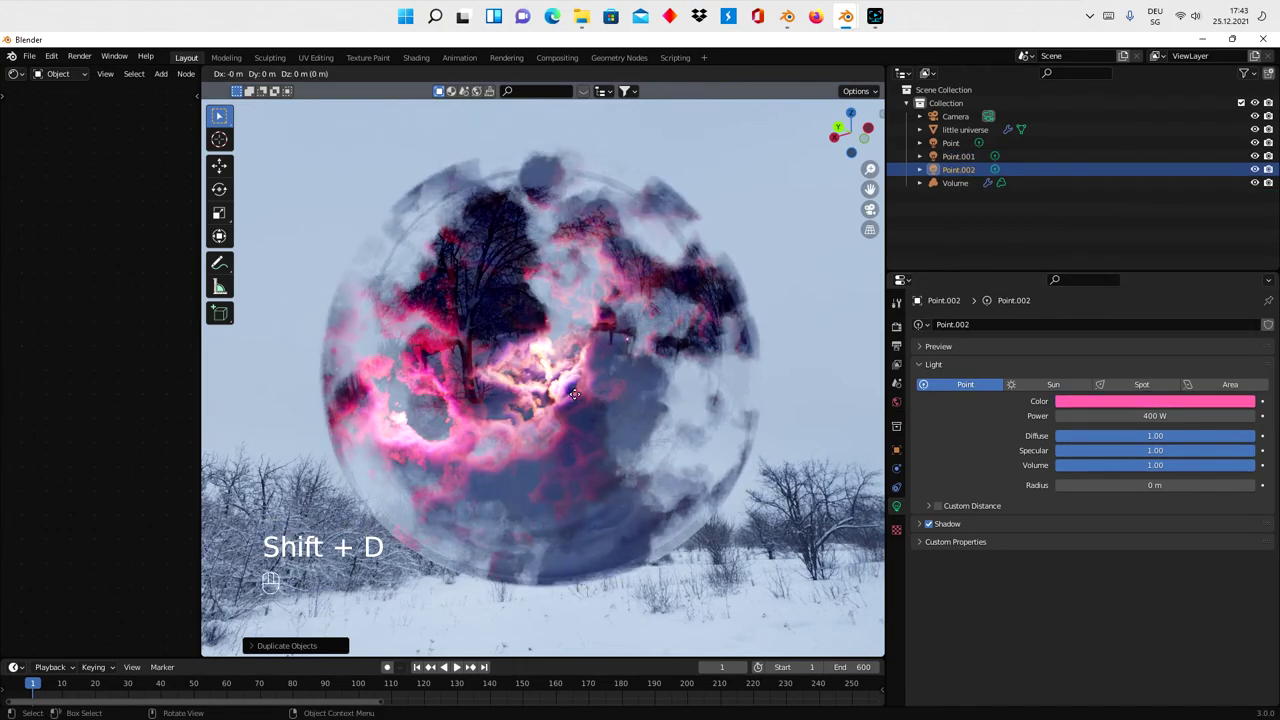
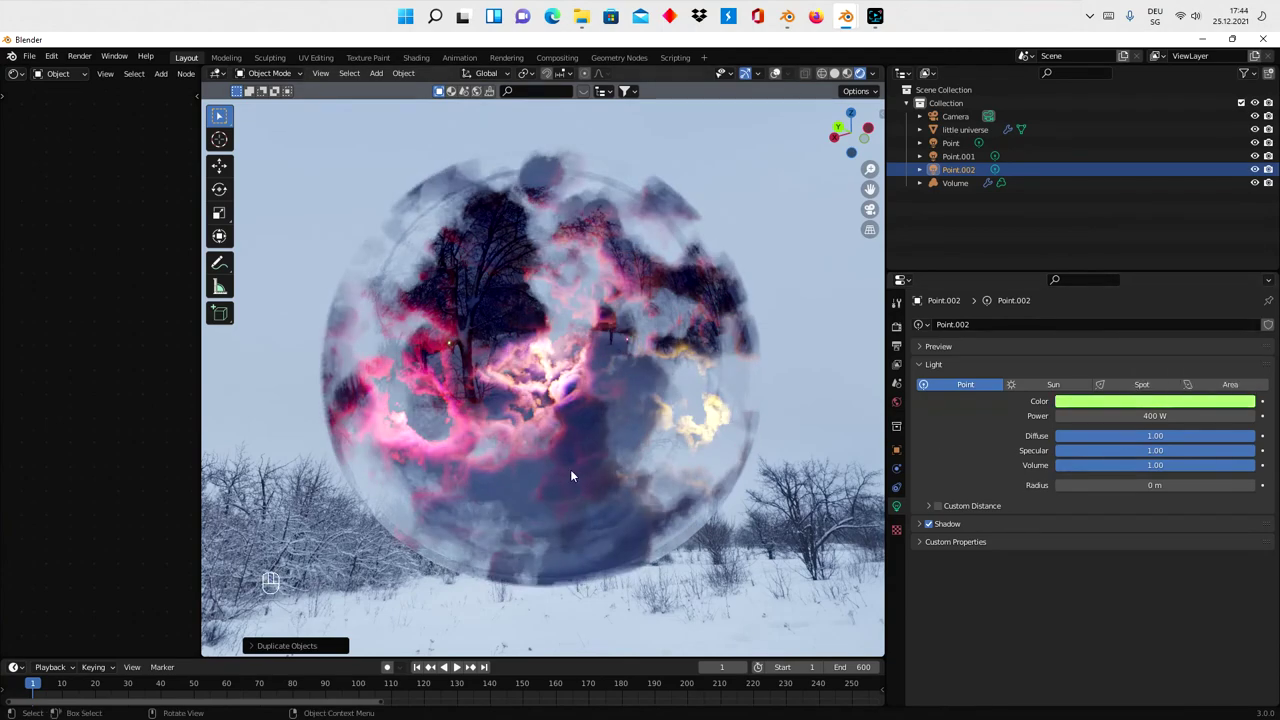
drag(480, 445, 574, 457)
drag(449, 517, 528, 523)
middle_click(501, 520)
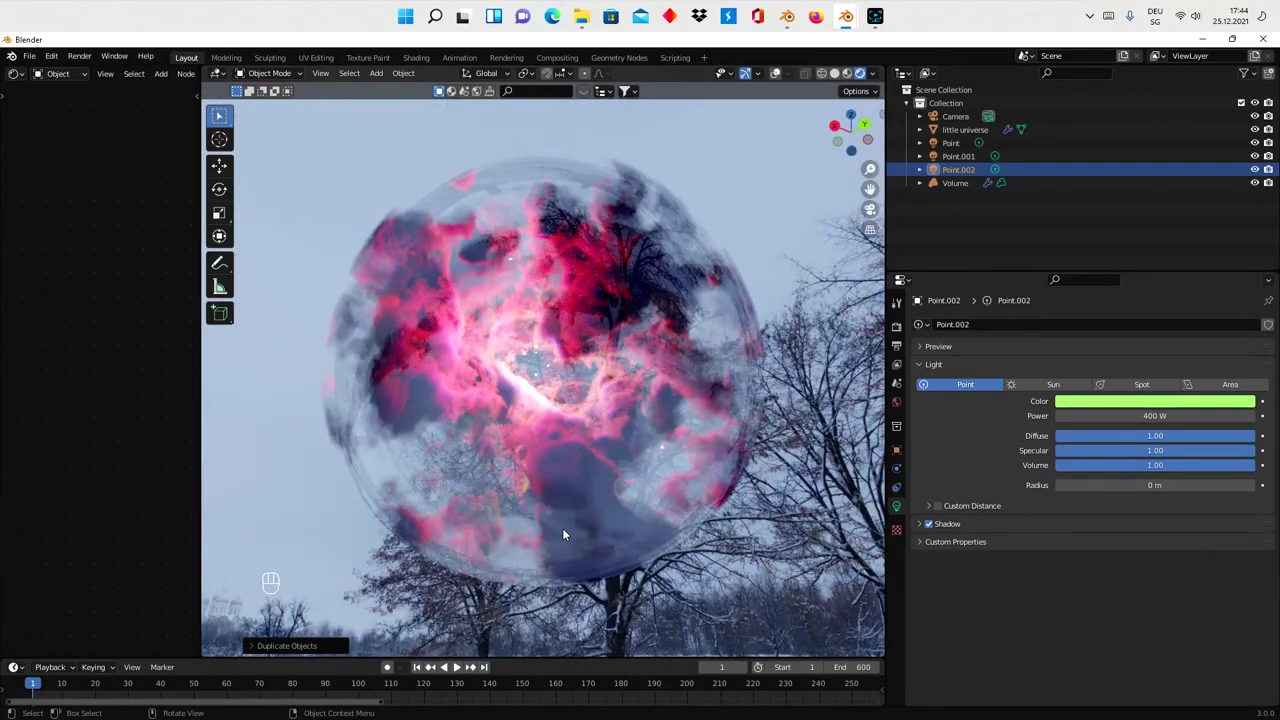
drag(527, 515, 488, 497)
drag(583, 529, 754, 504)
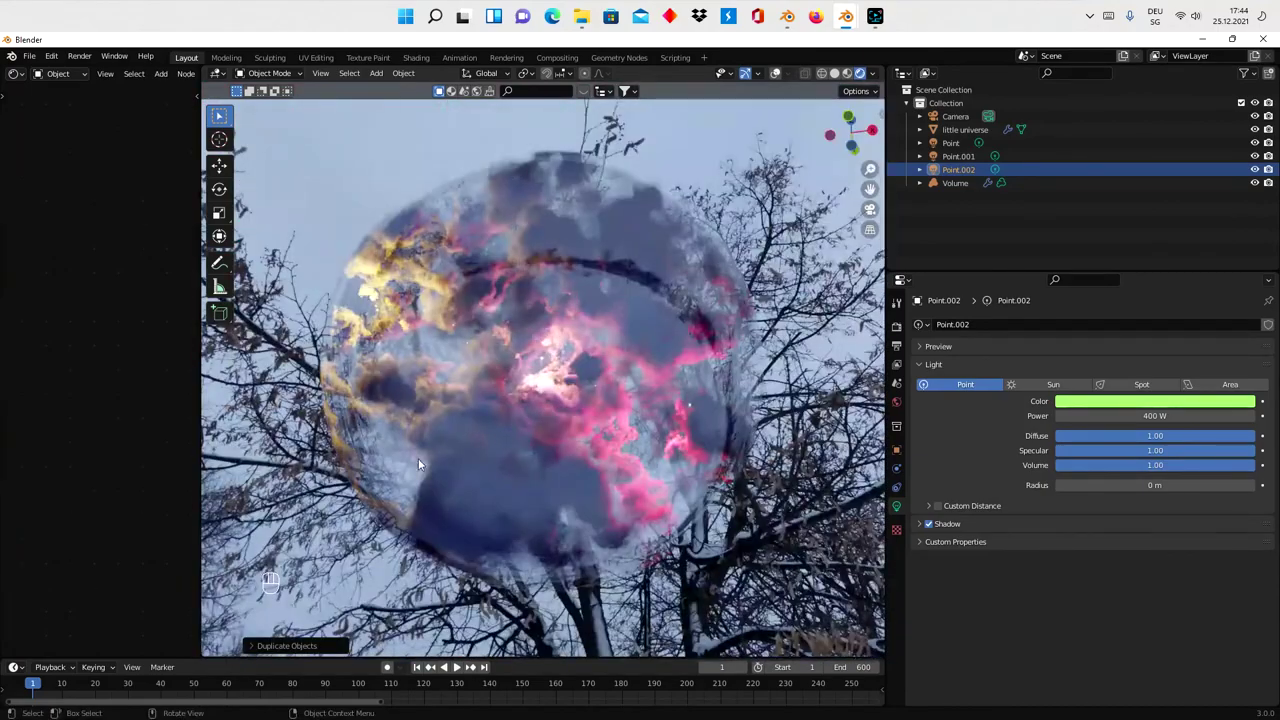
drag(520, 466, 578, 482)
drag(537, 485, 577, 554)
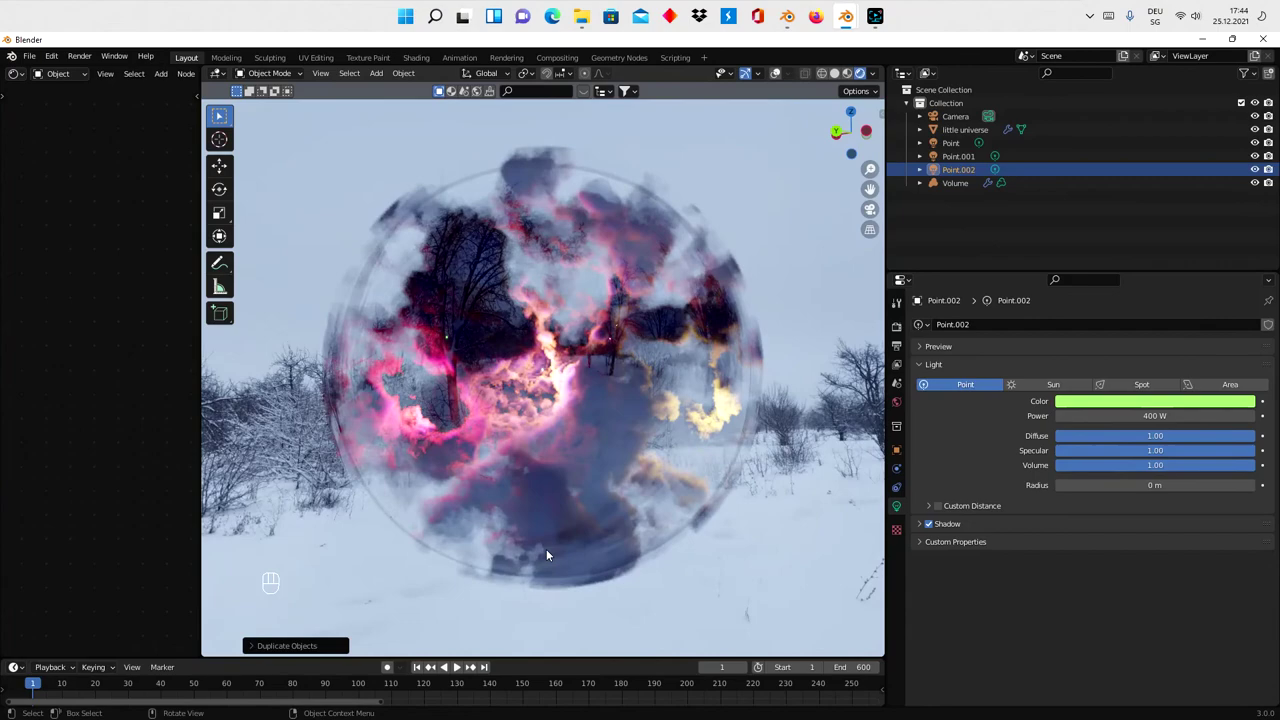
middle_click(464, 516)
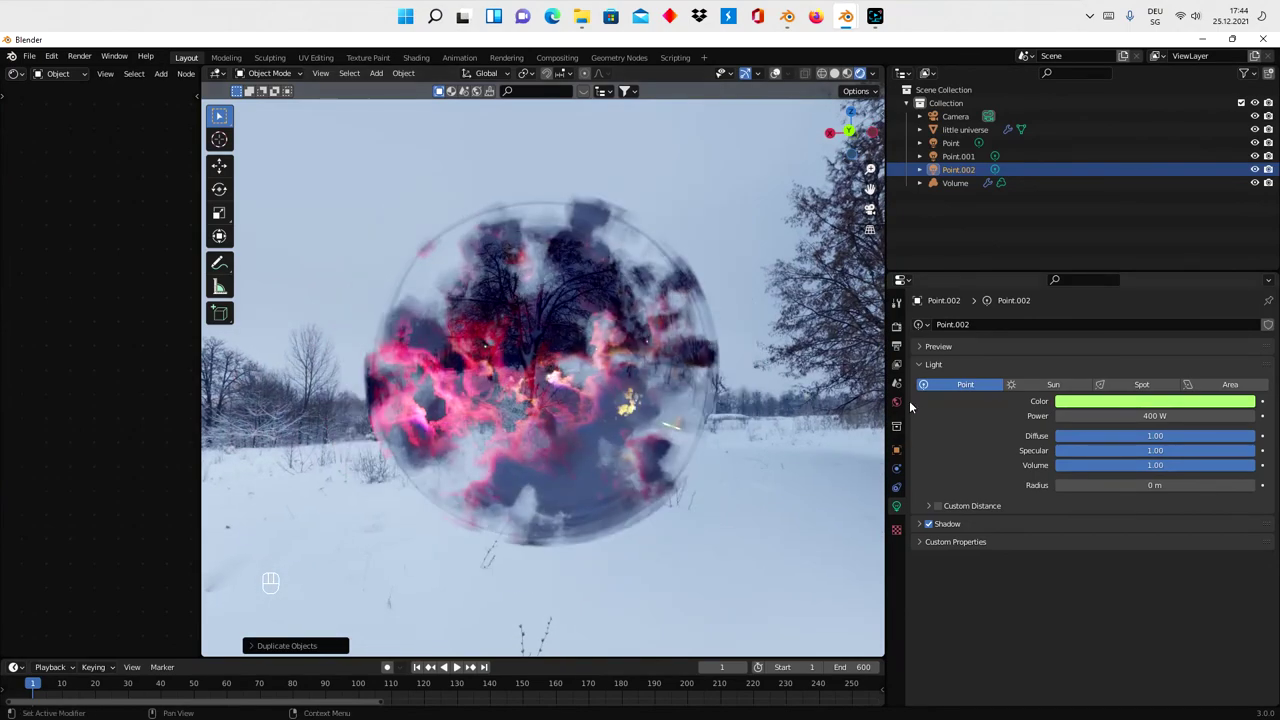
- Lower the snowy park world background strength from 1.0 to 0.4
click(904, 402)
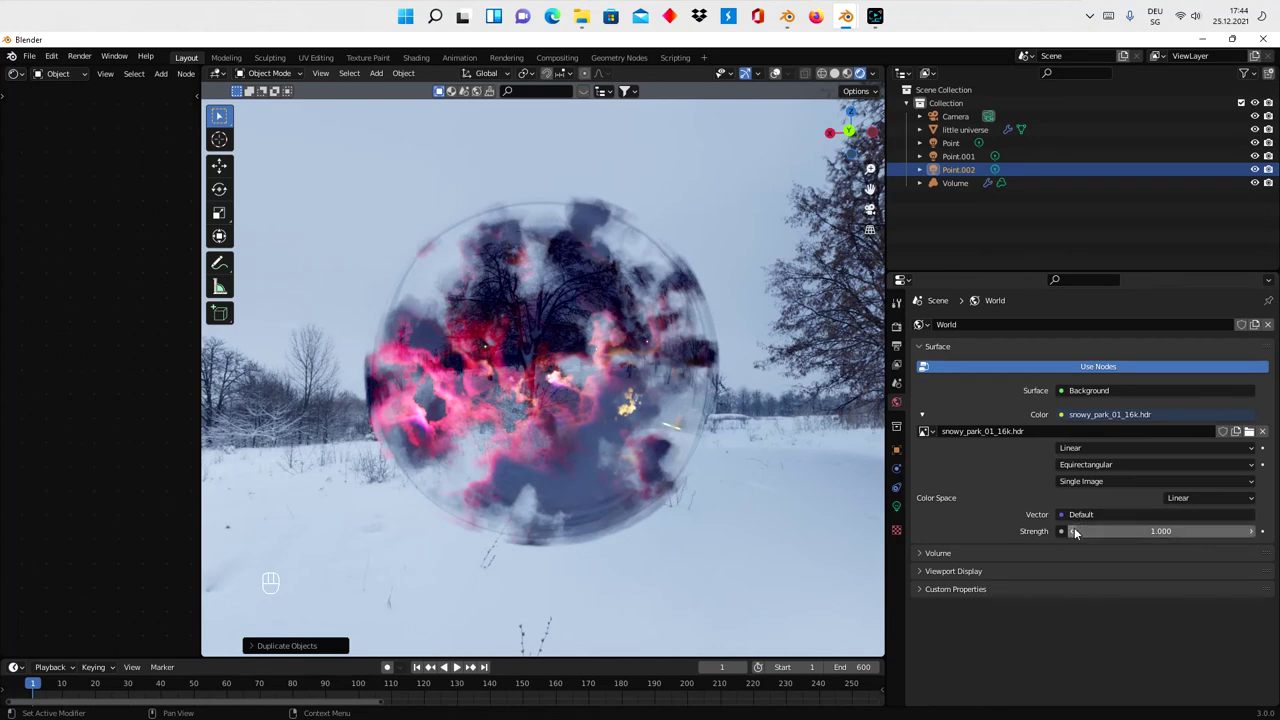
click(1077, 531)
click(1077, 531)
click(1077, 531)
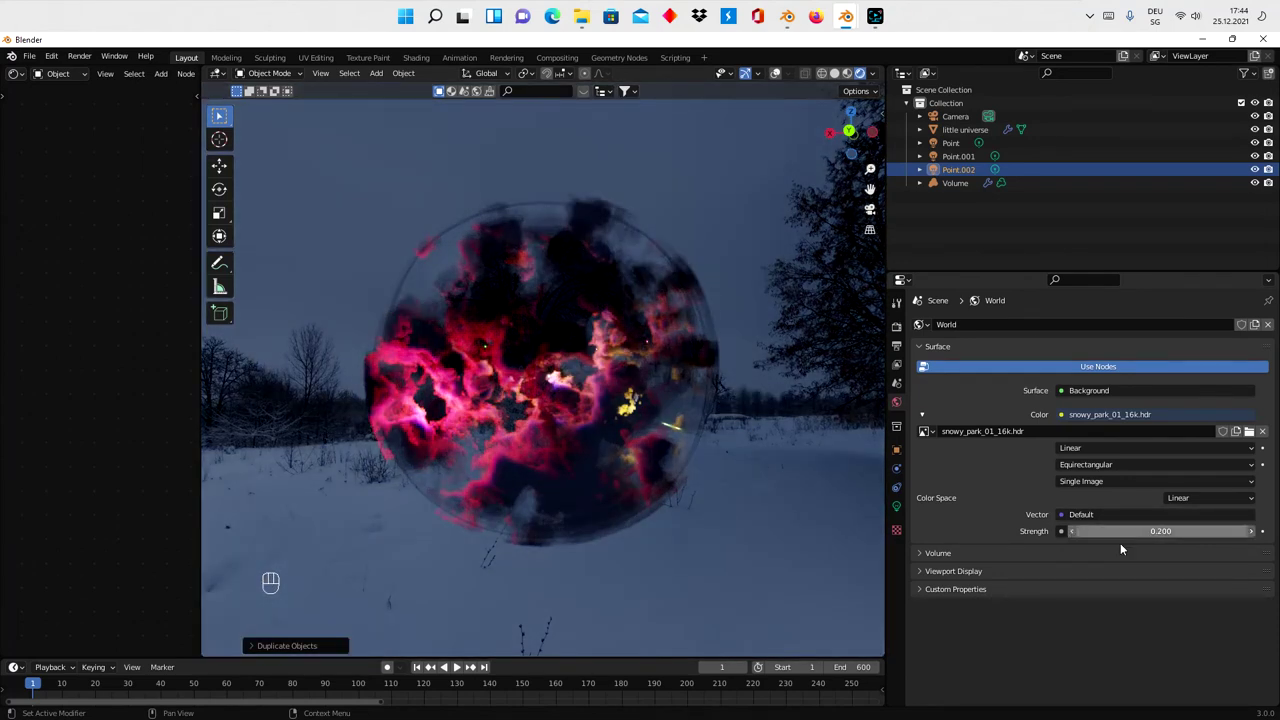
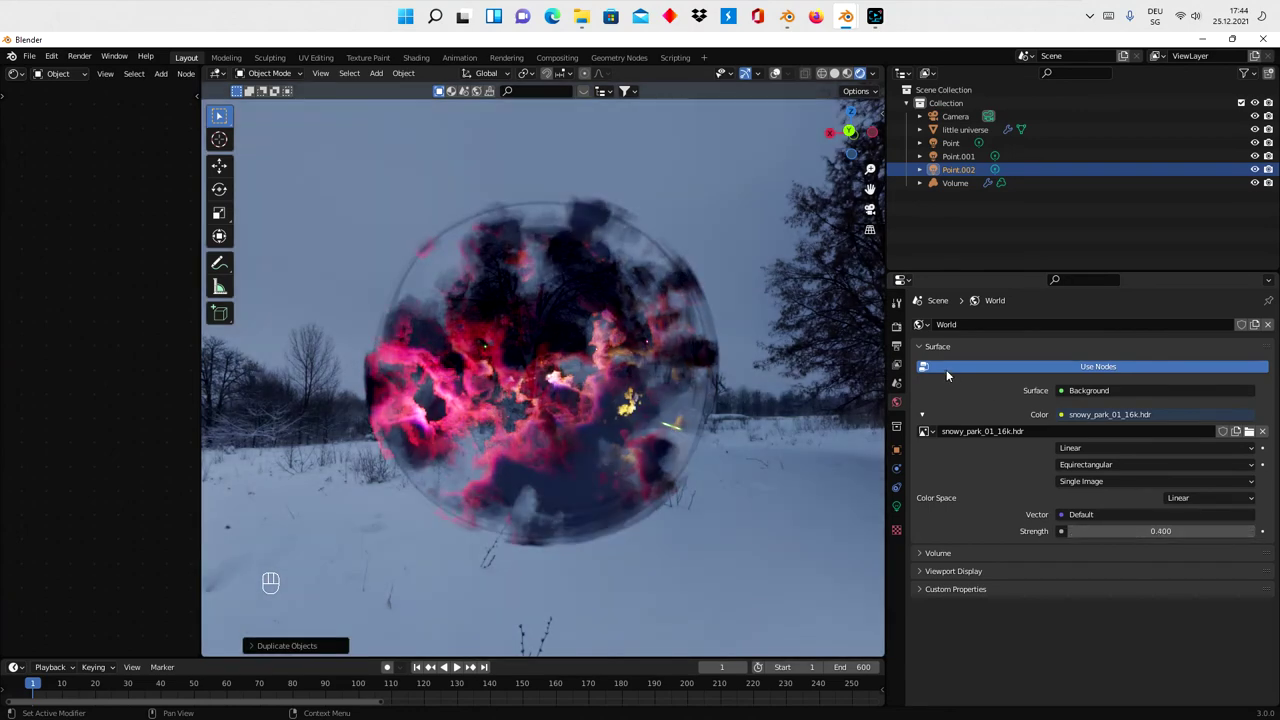
click(907, 326)
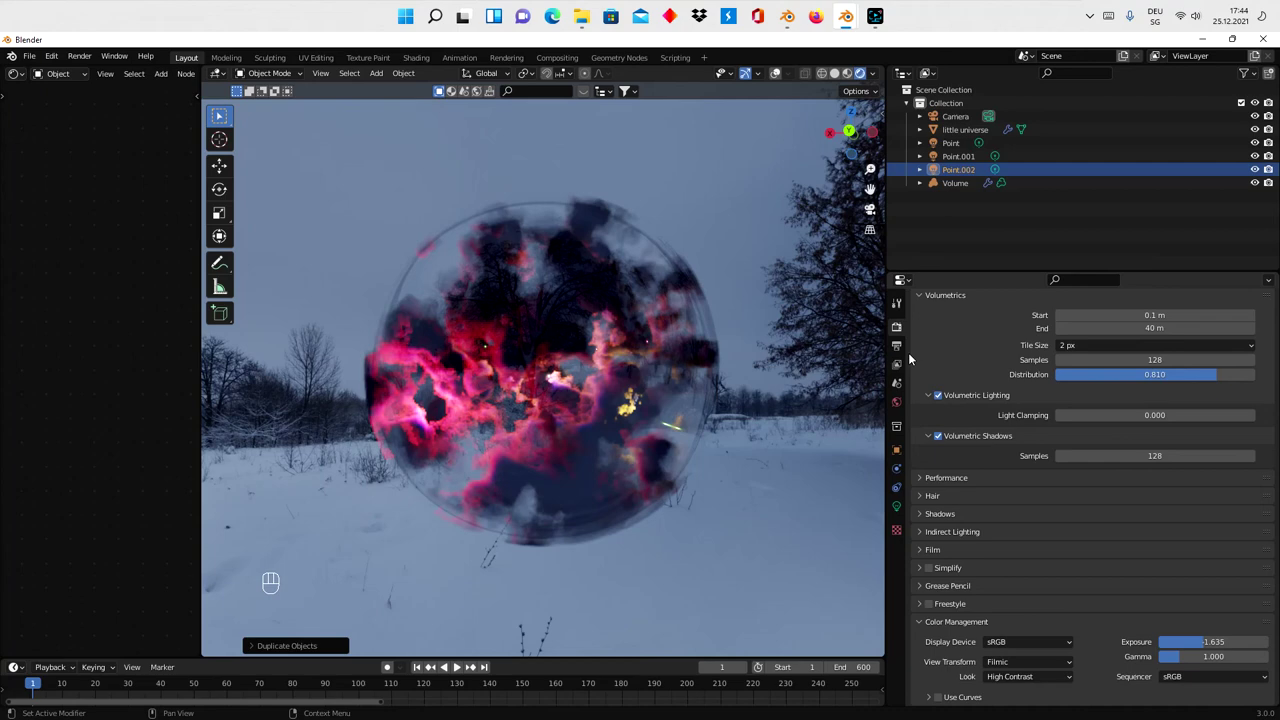
- Set Color Management exposure to 1.515 and gamma to 1.18, then orbit to view the yellow clouds
click(899, 307)
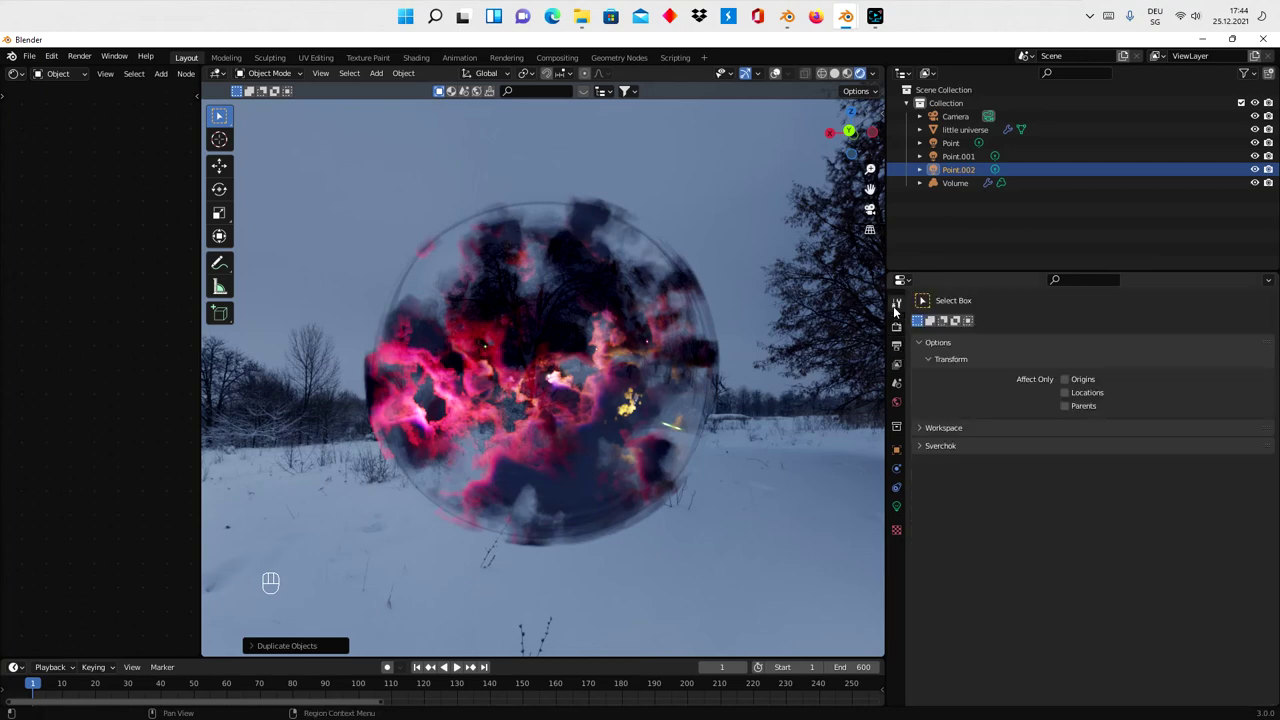
click(899, 325)
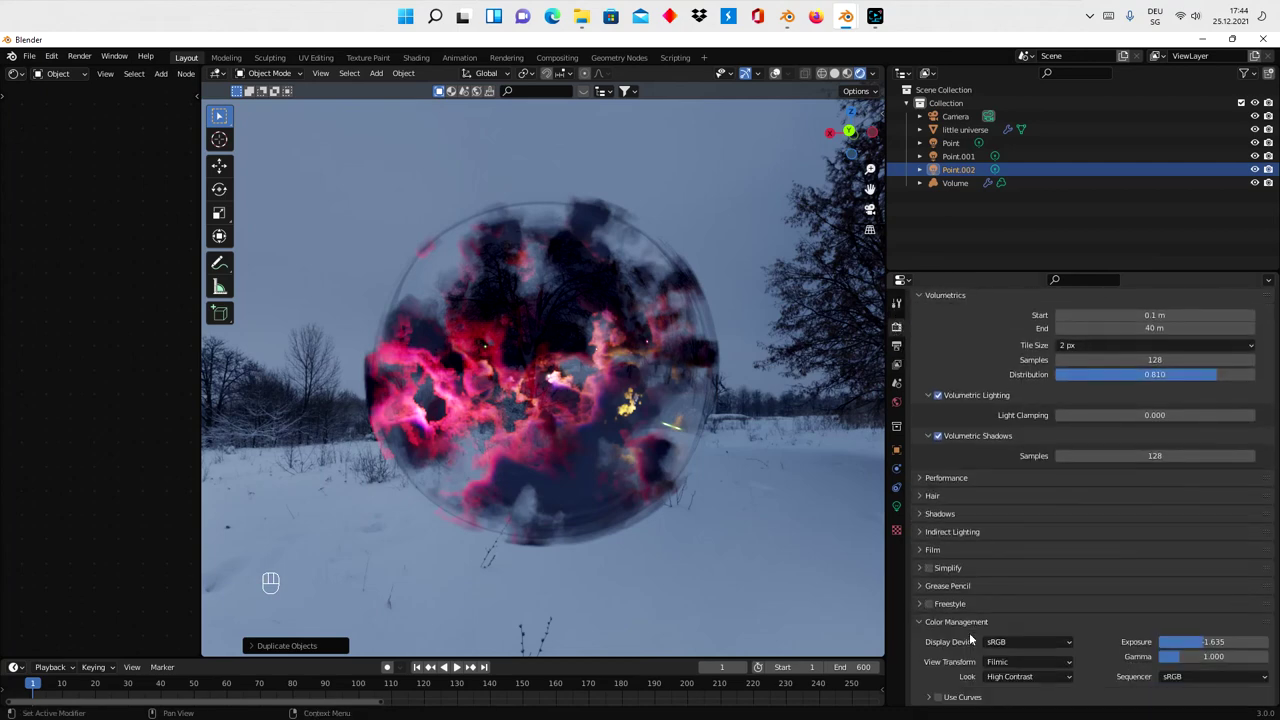
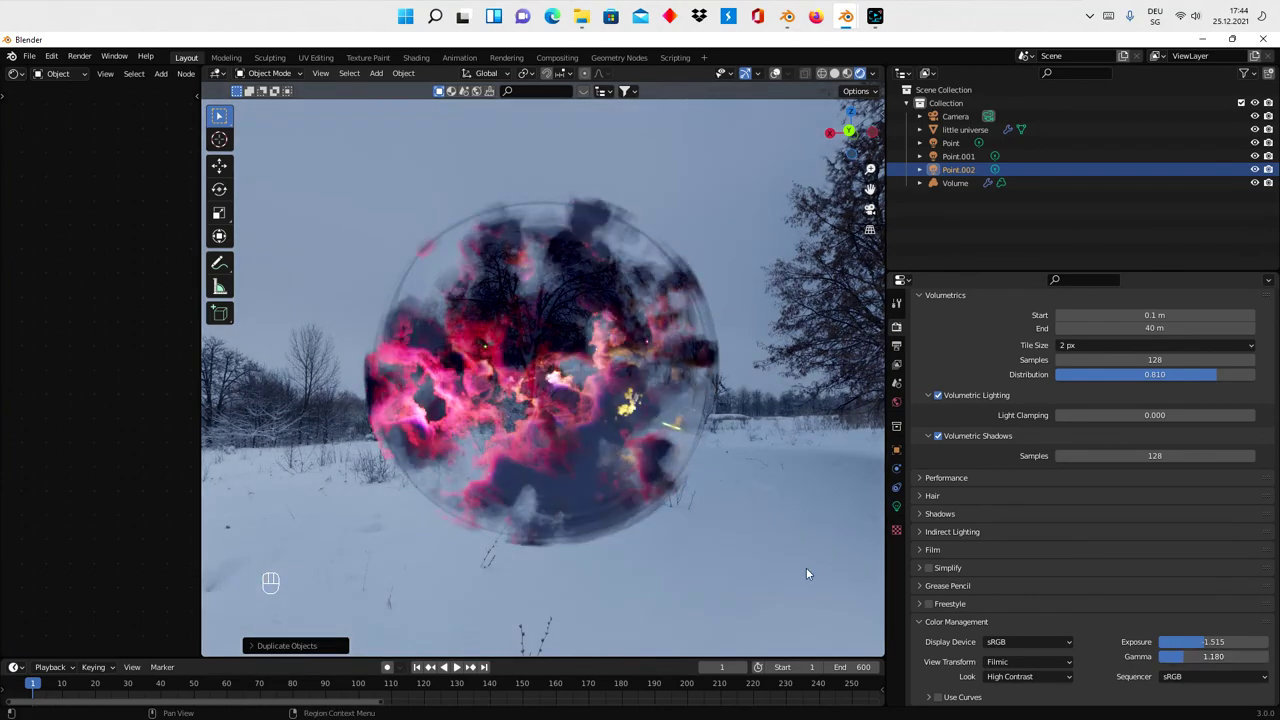
drag(512, 458, 626, 469)
drag(445, 451, 593, 468)
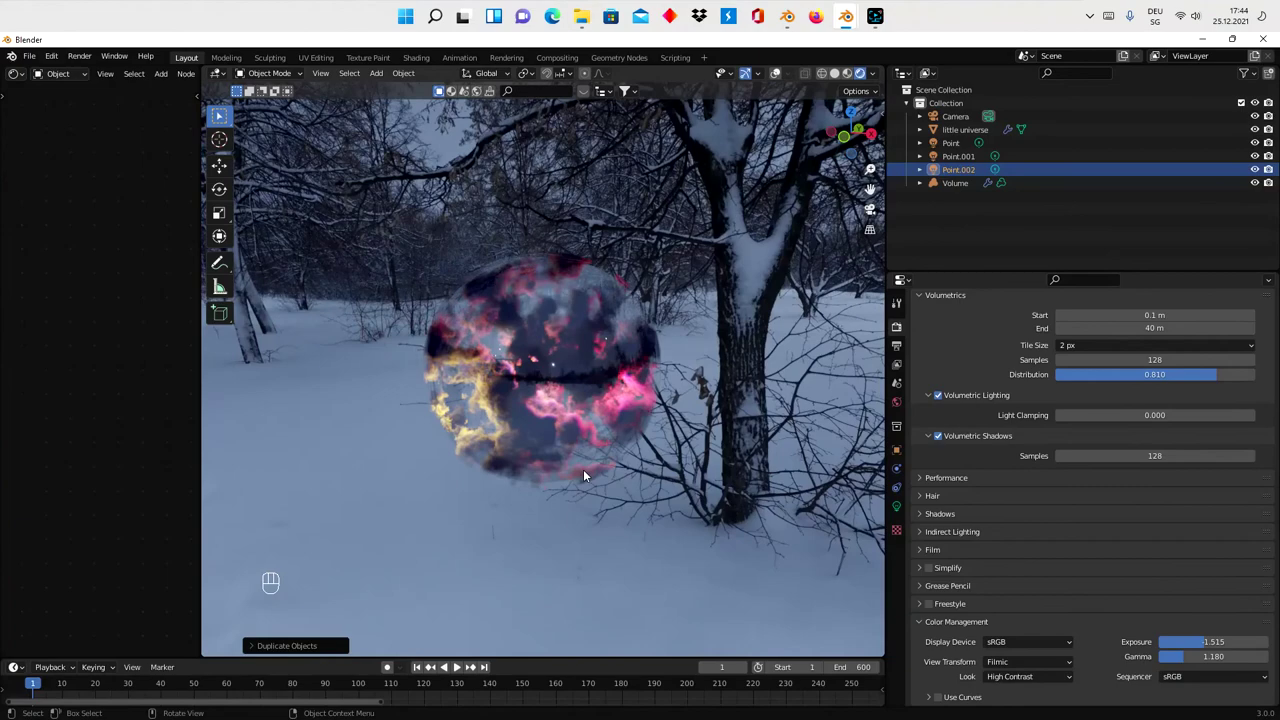
middle_click(567, 443)
middle_click(567, 427)
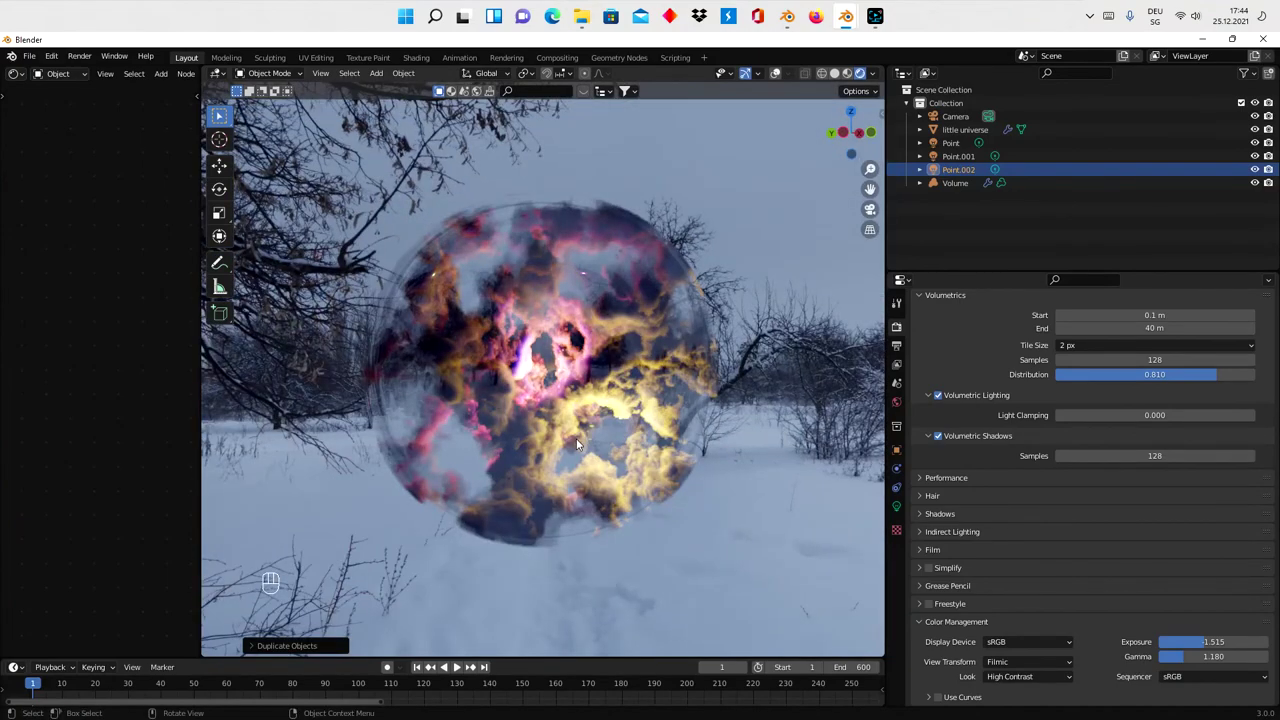